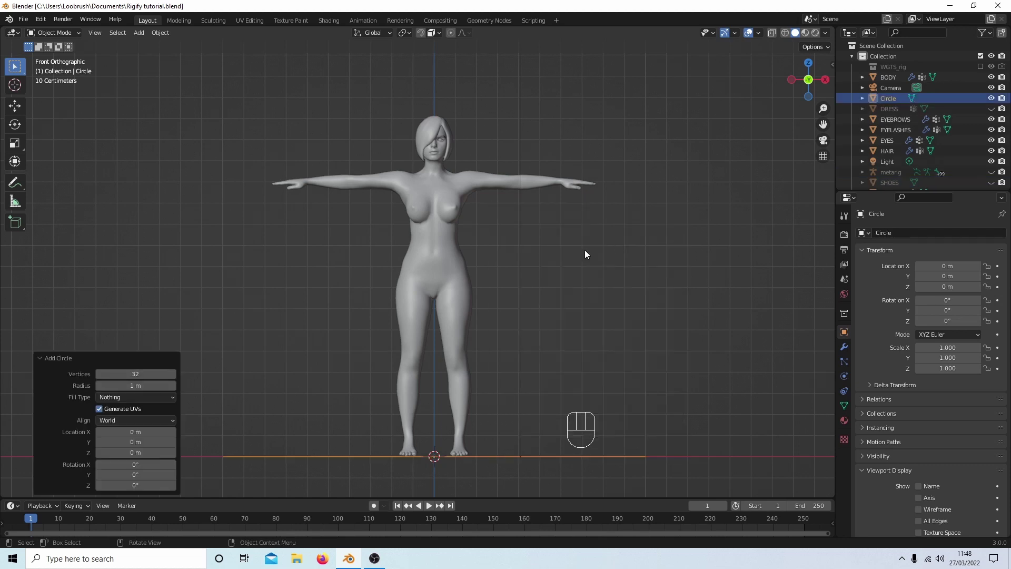
Raise the circle's edge loop about 1.36 m to shoulder height, then disable proportional editing
key(Tab)
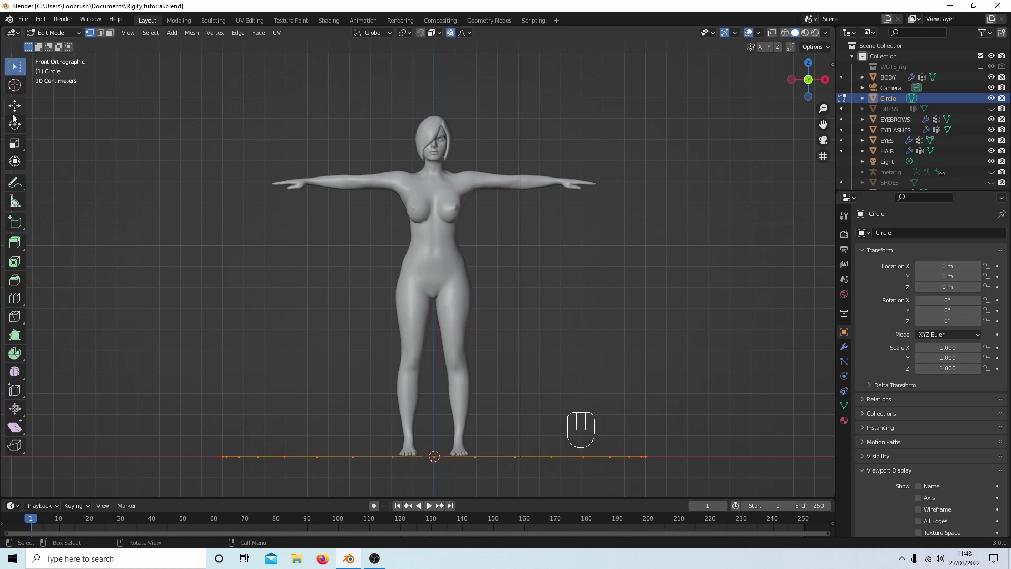
click(14, 111)
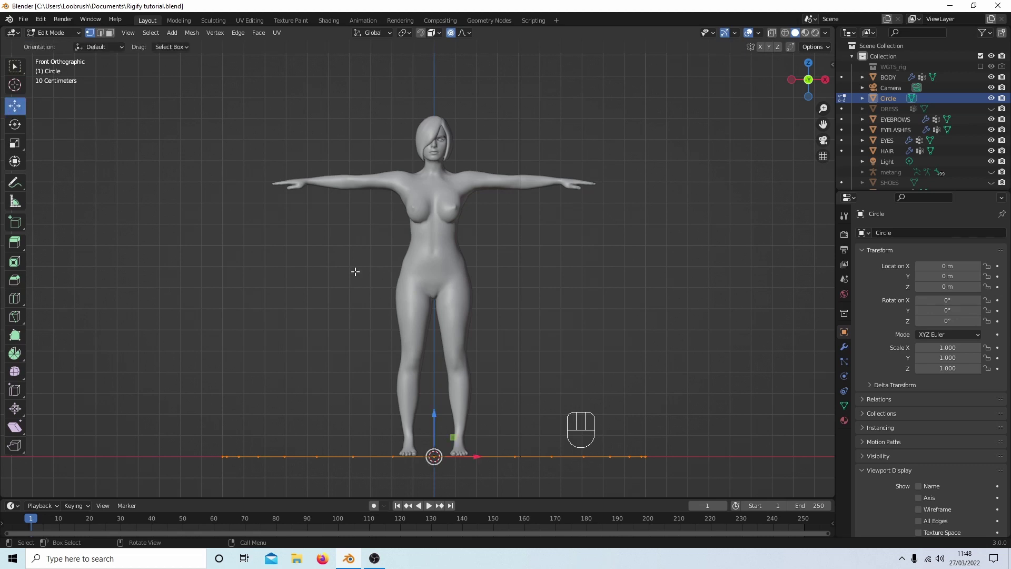
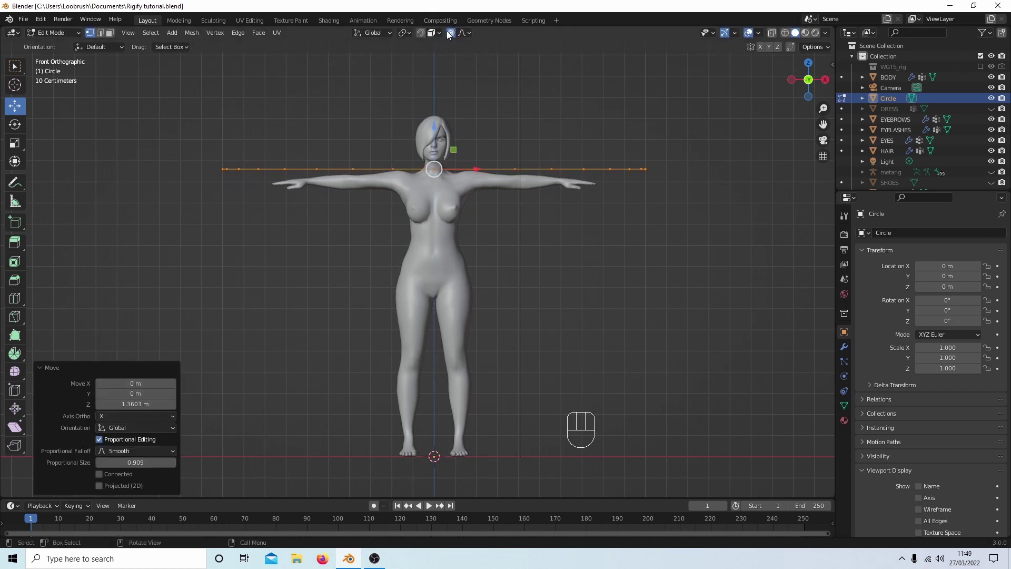
click(449, 39)
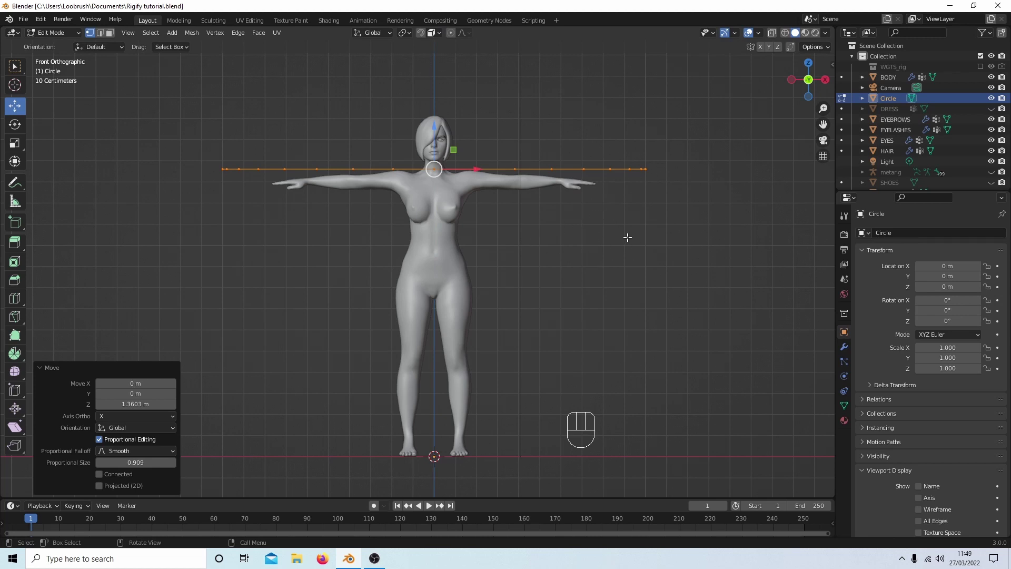
Scale the circle to 0.046 and centre the ring on the neck in side and front views with X-ray on
key(s)
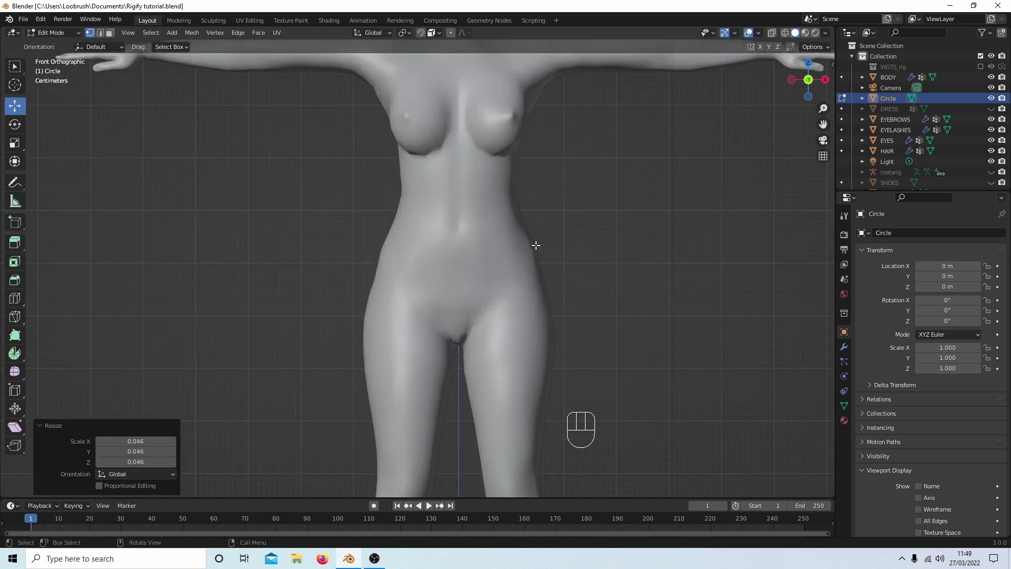
middle_click(561, 249)
drag(585, 230, 556, 429)
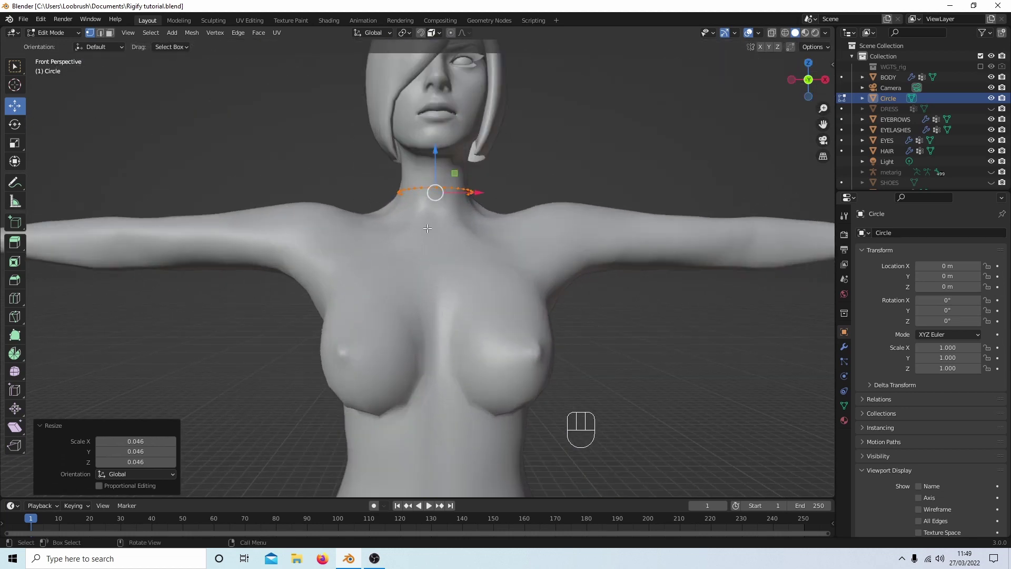
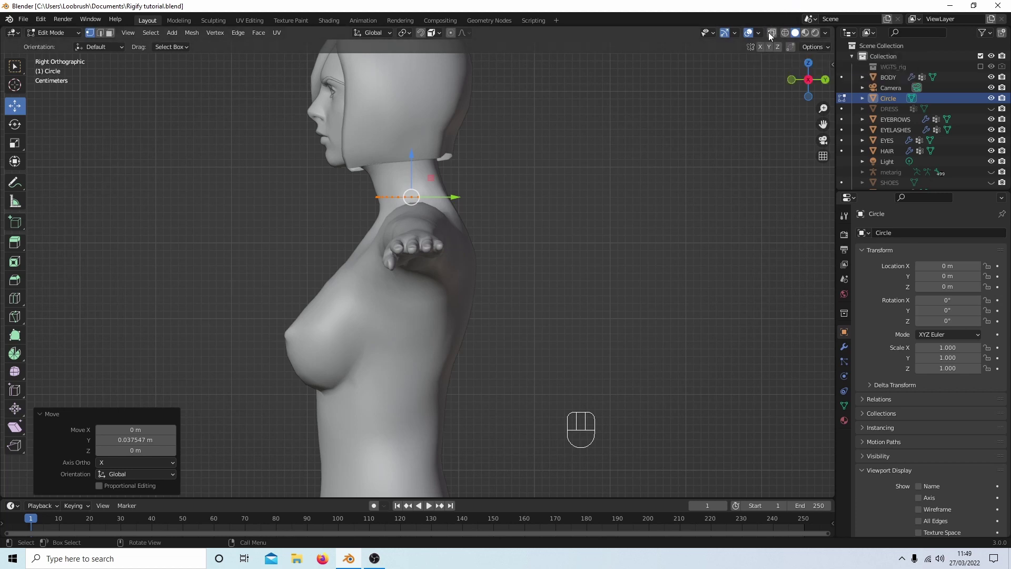
click(772, 40)
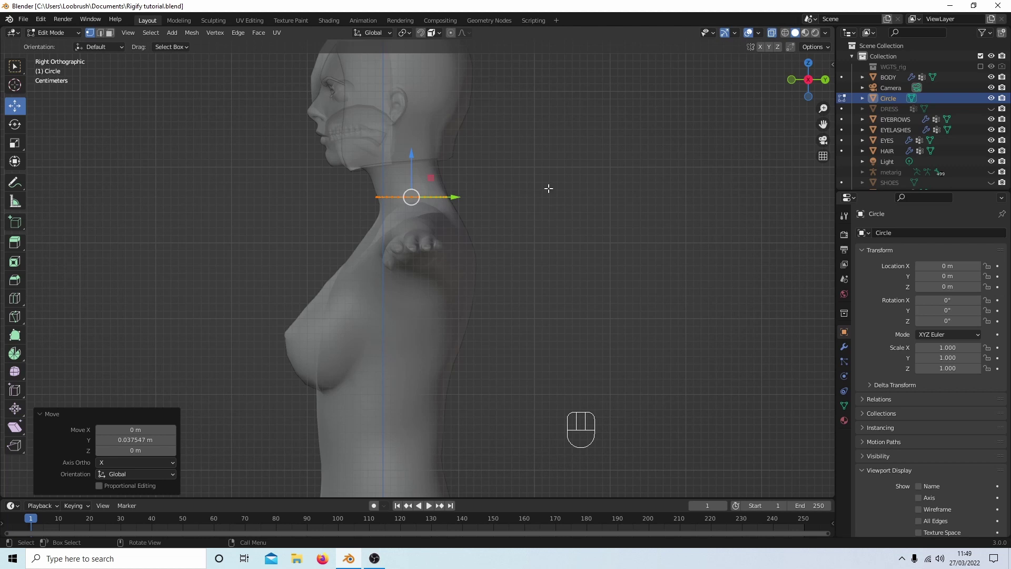
key(KP_1)
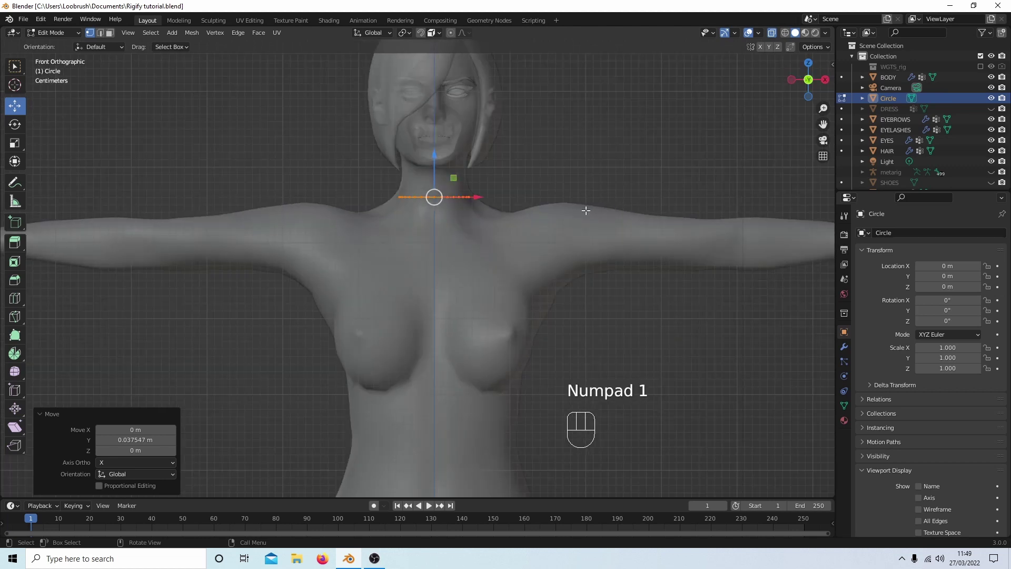
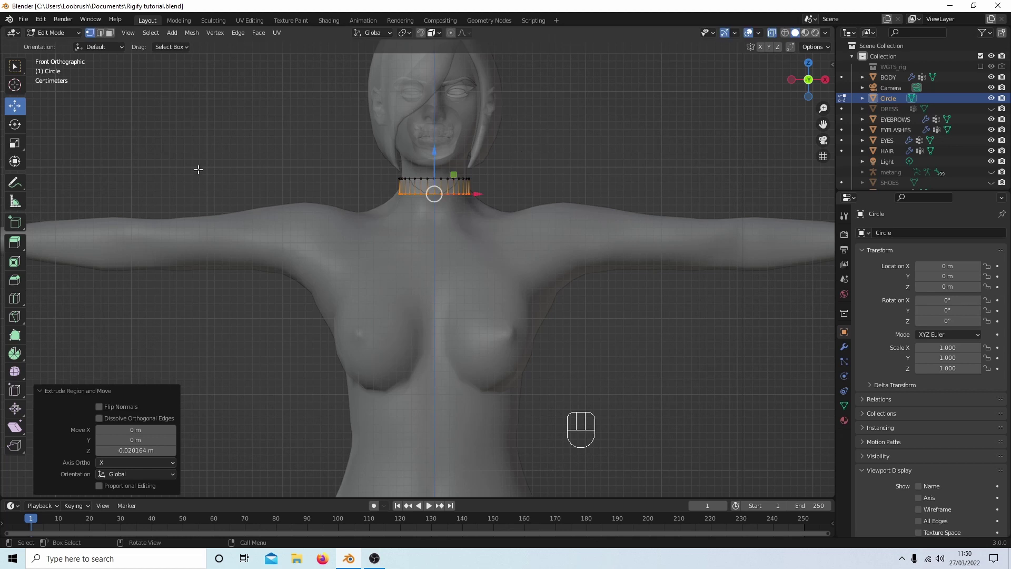
Extrude the neck ring about 2 cm downward into a short collar band and return to Object Mode
key(Tab)
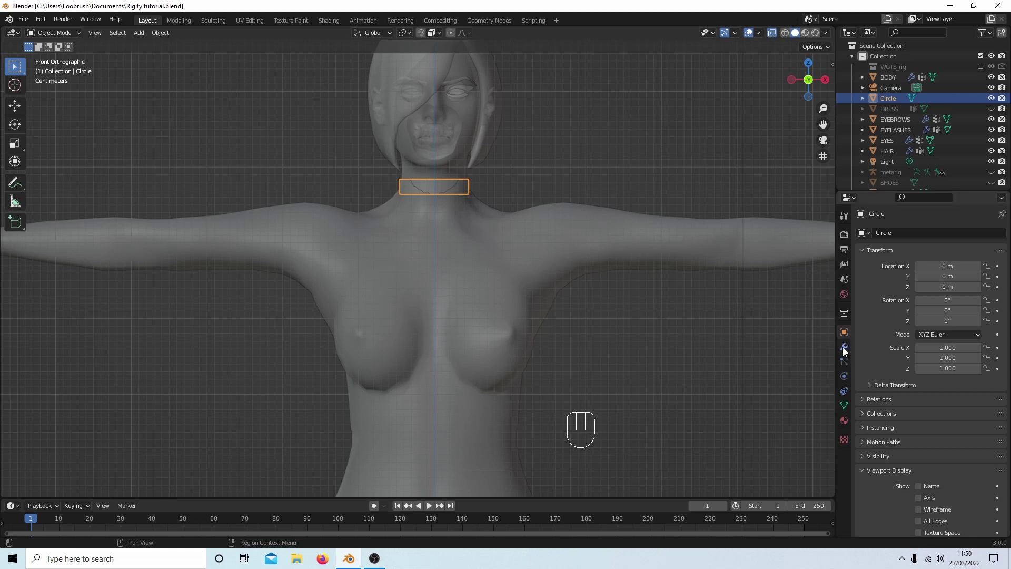
Shrinkwrap the collar onto BODY and apply, then solidify it 0.001 m thick and apply
click(844, 354)
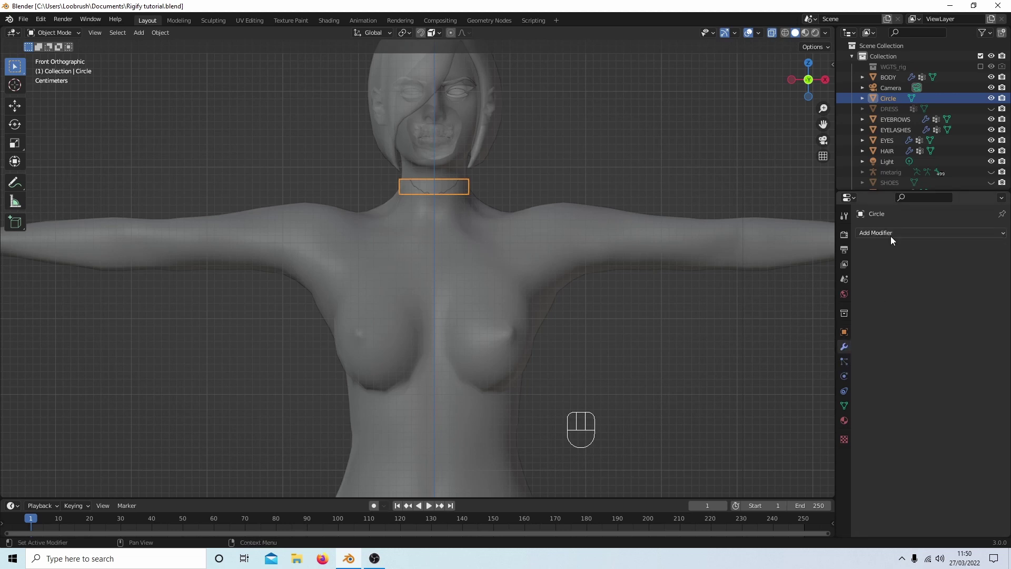
drag(885, 237, 898, 356)
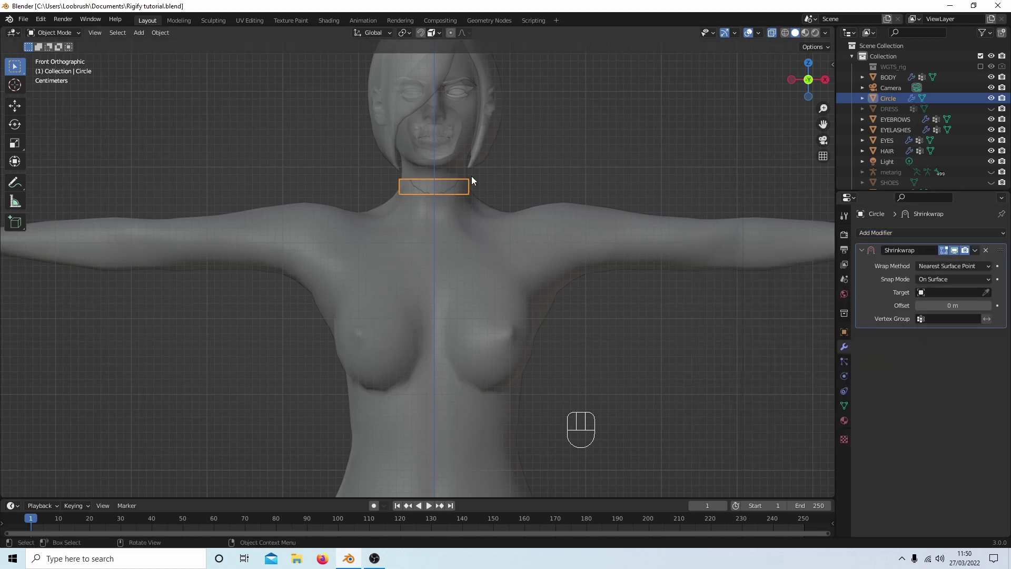
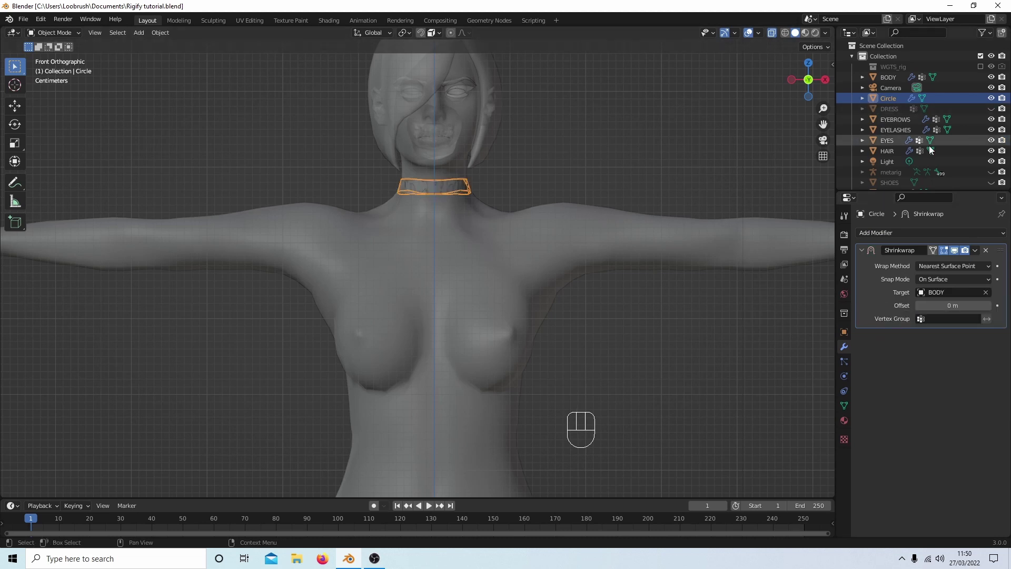
drag(982, 255, 932, 269)
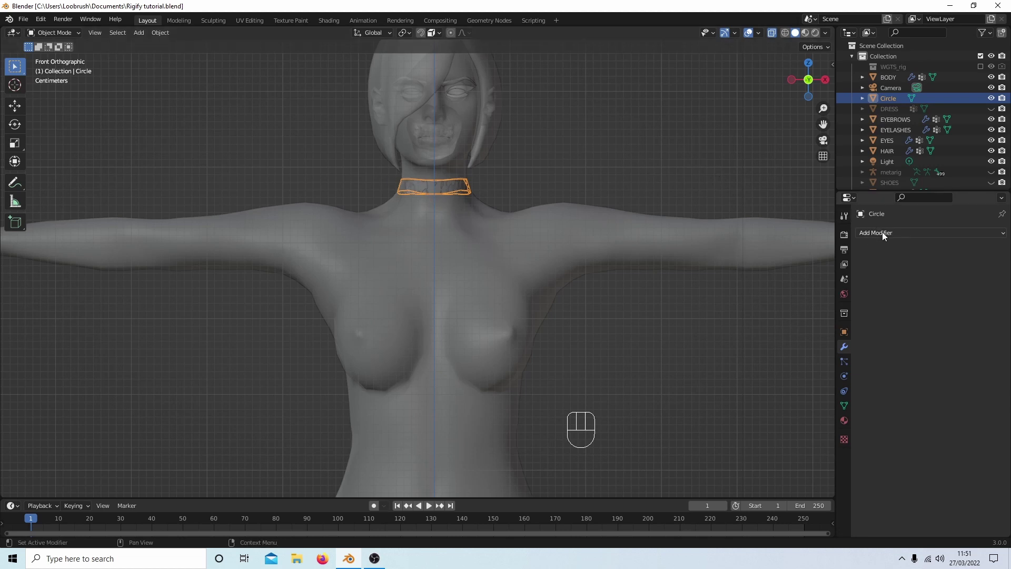
drag(882, 238, 813, 420)
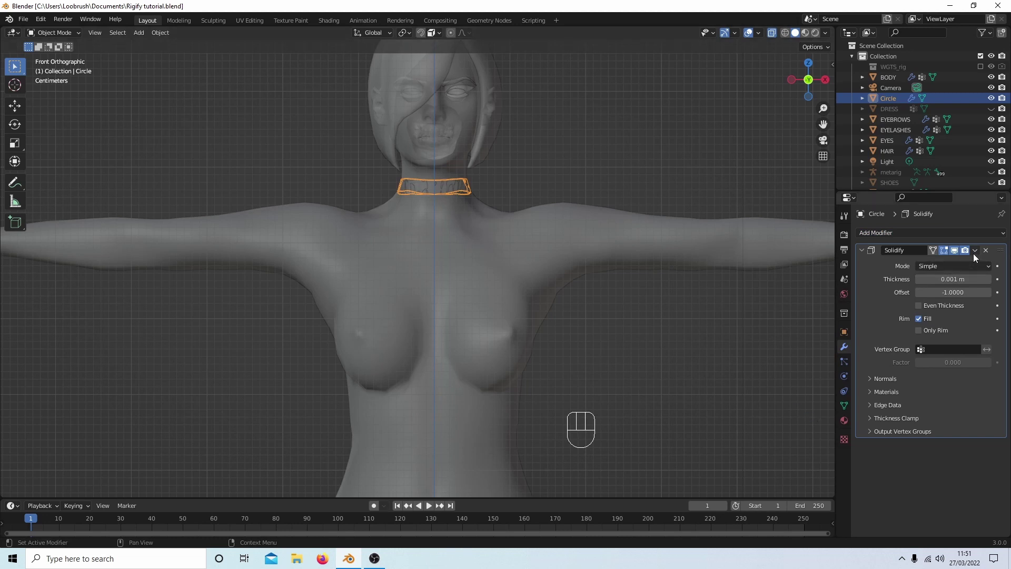
drag(976, 254, 927, 268)
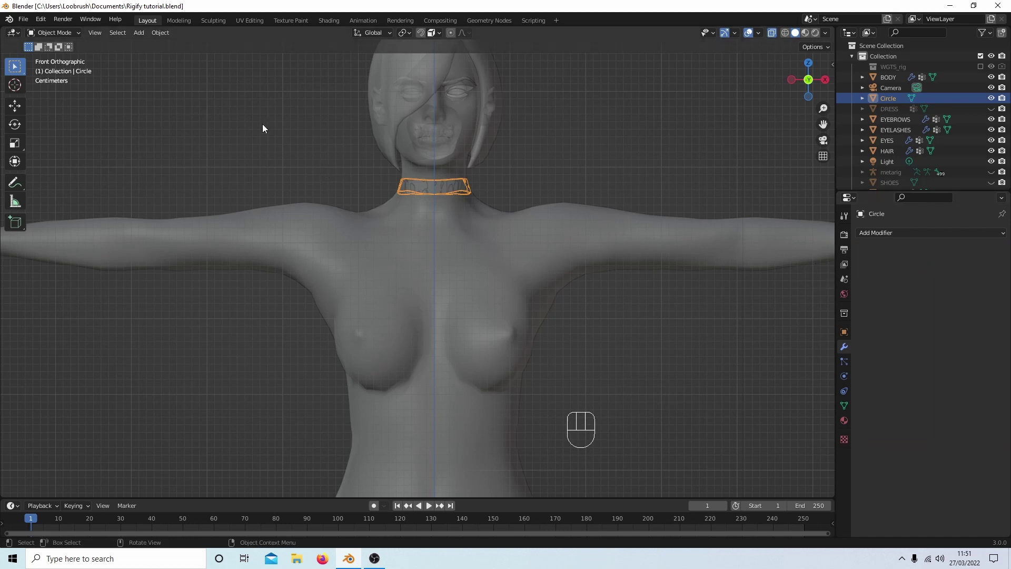
Select only the collar band's complete bottom edge loop in Edit Mode
key(Tab)
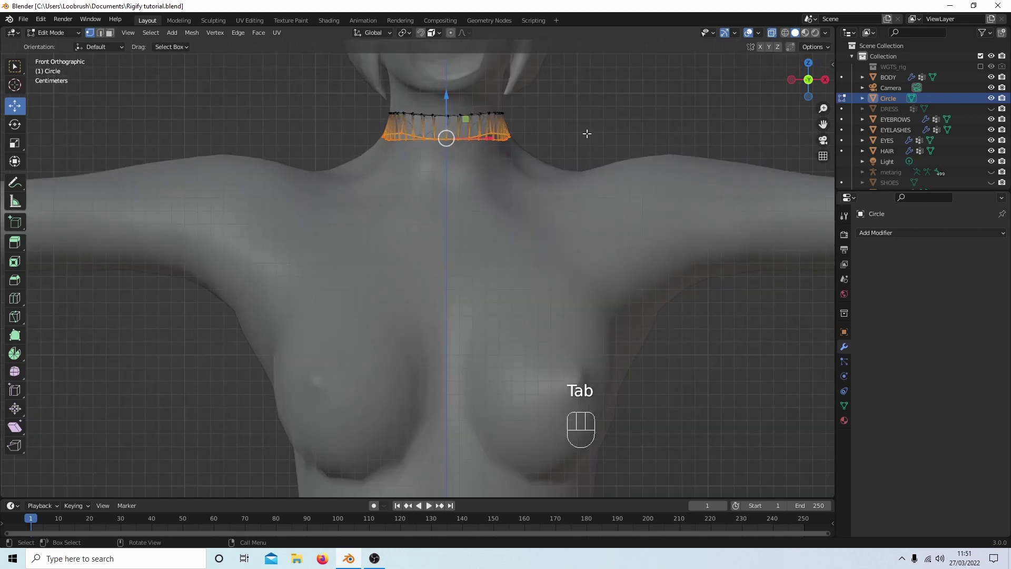
drag(586, 134, 550, 175)
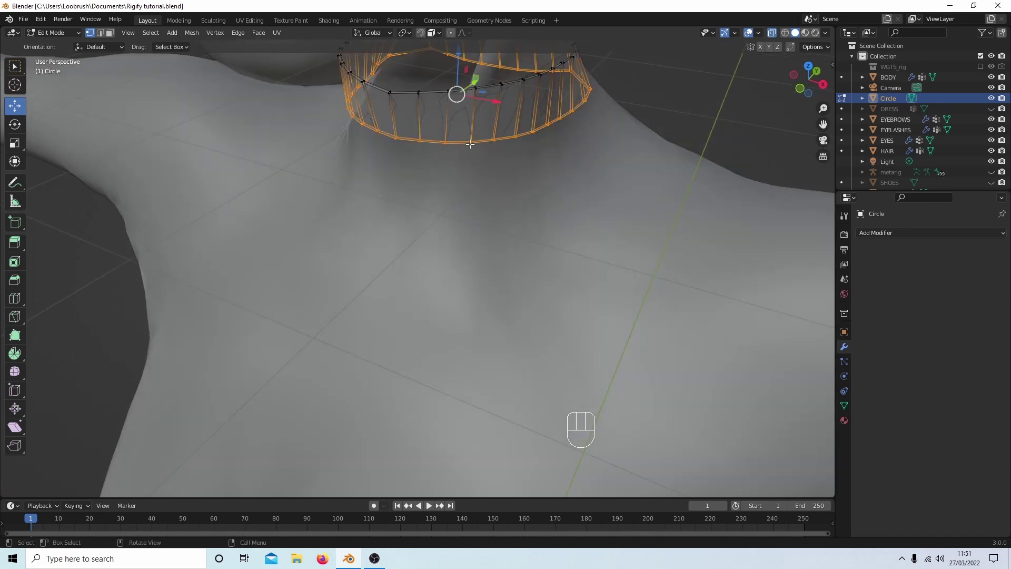
click(469, 141)
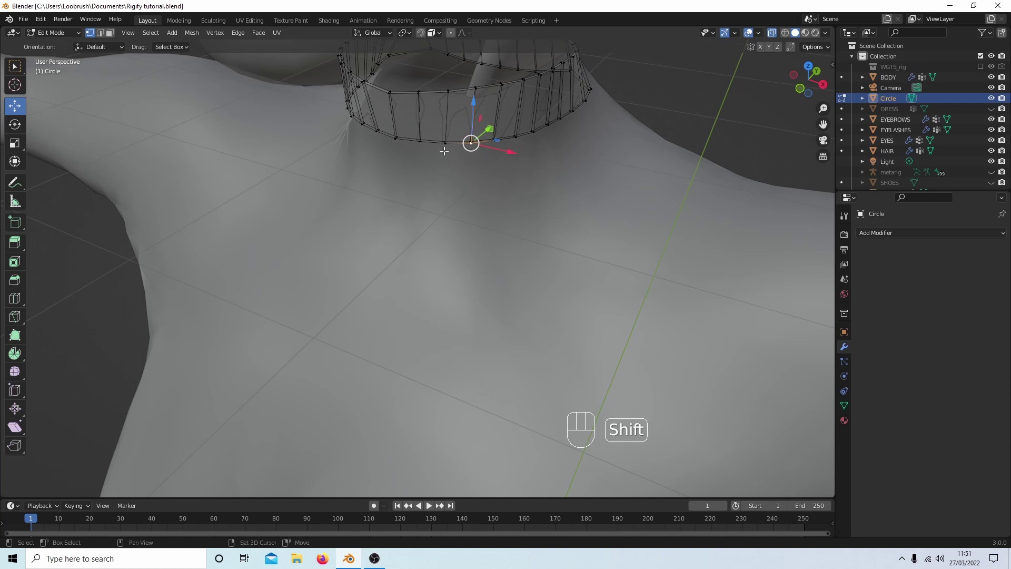
click(444, 143)
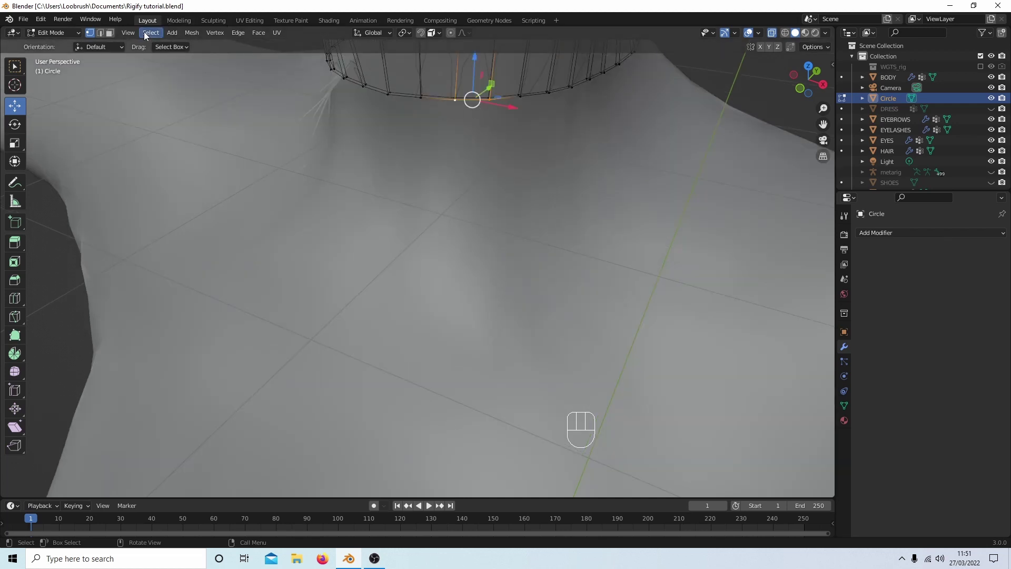
drag(149, 38, 289, 201)
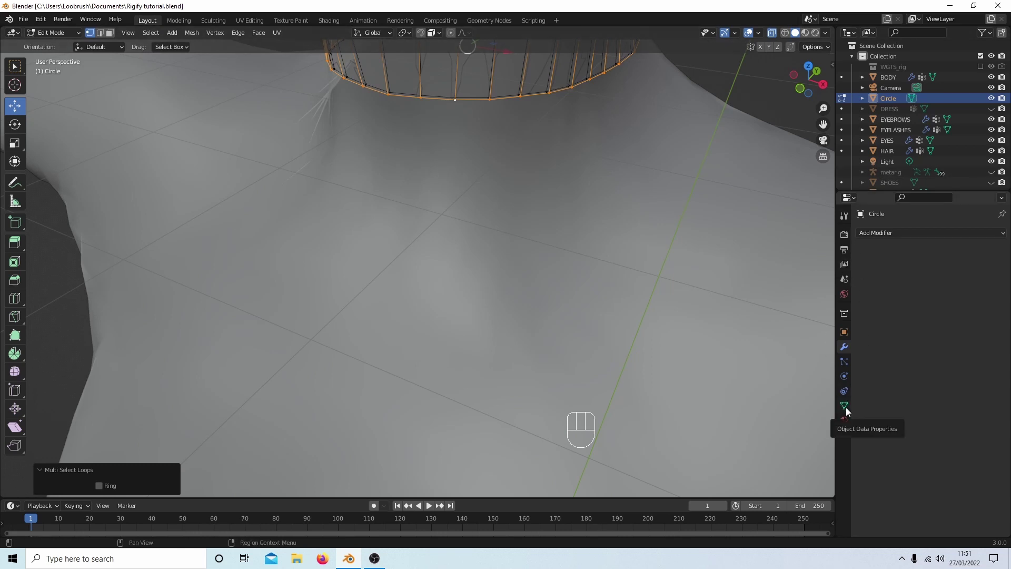
Create a new vertex group and assign the selected bottom loop to it
click(849, 411)
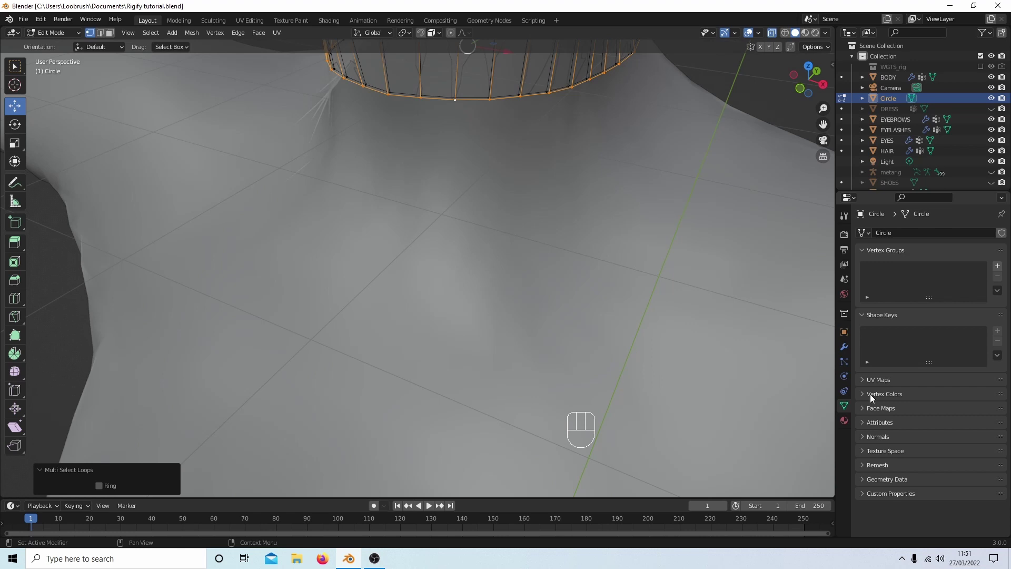
click(997, 272)
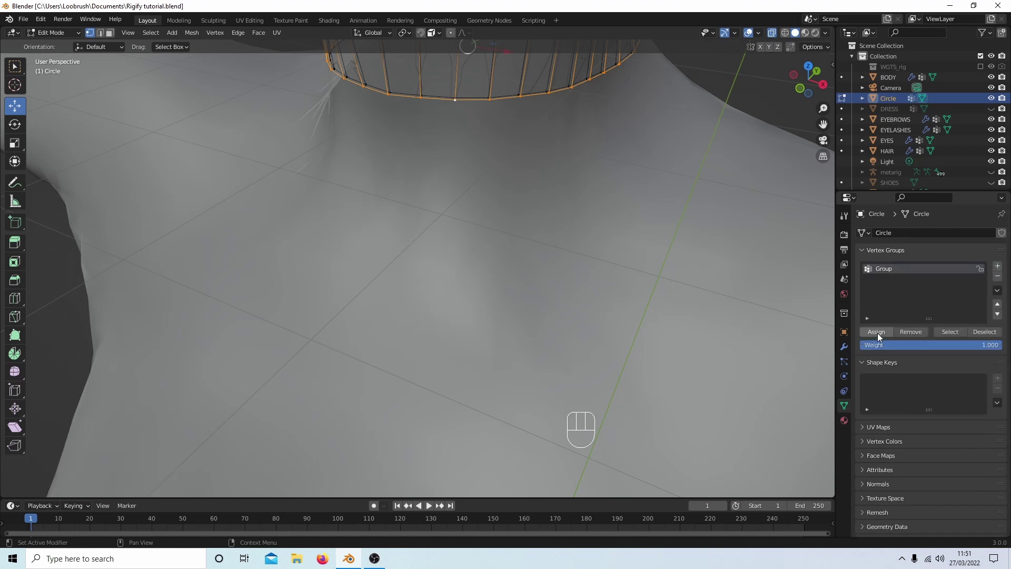
click(880, 337)
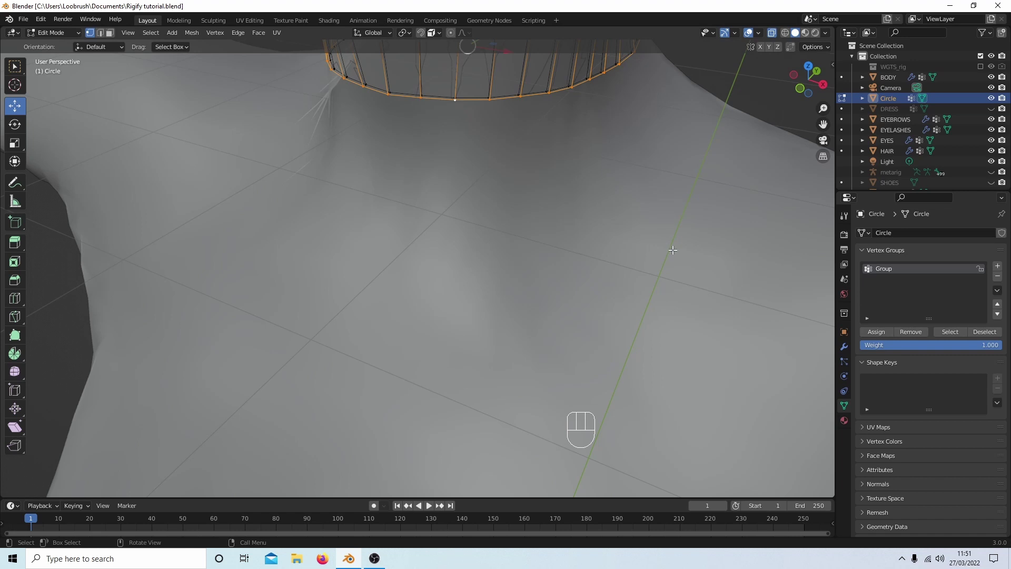
Add a Shrinkwrap modifier targeting BODY, limited to the new bottom-loop vertex group
key(KP_1)
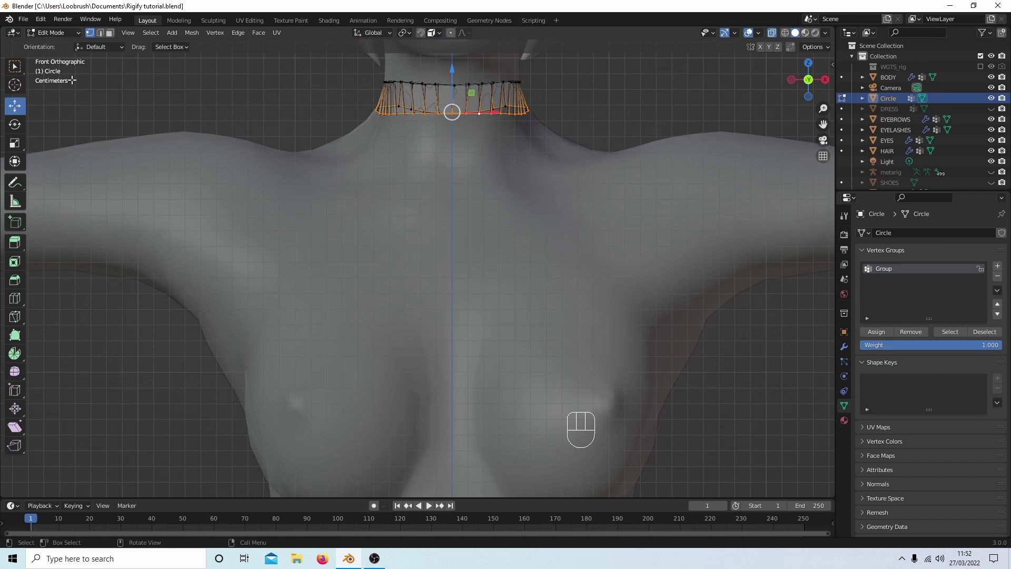
key(Tab)
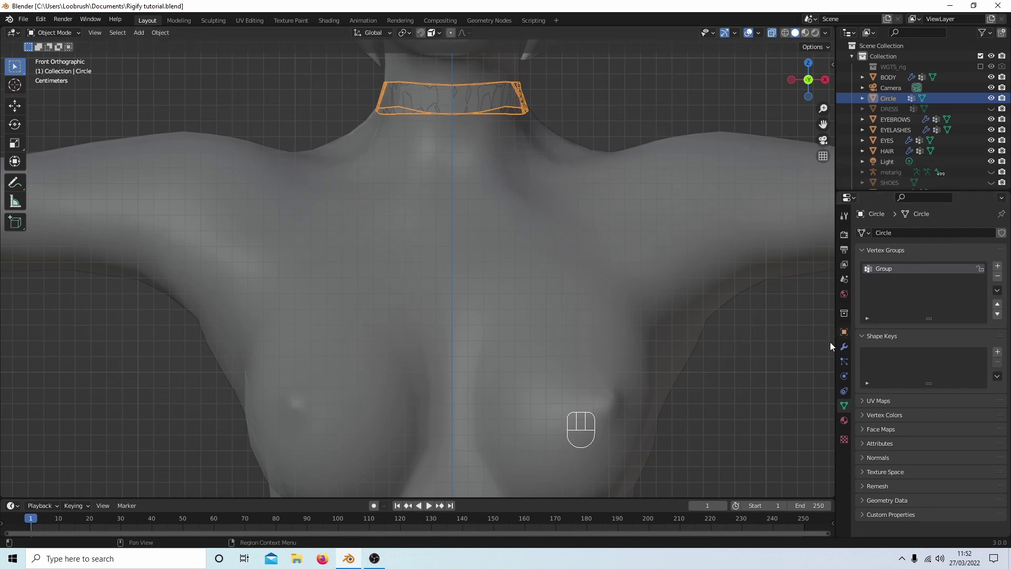
click(847, 355)
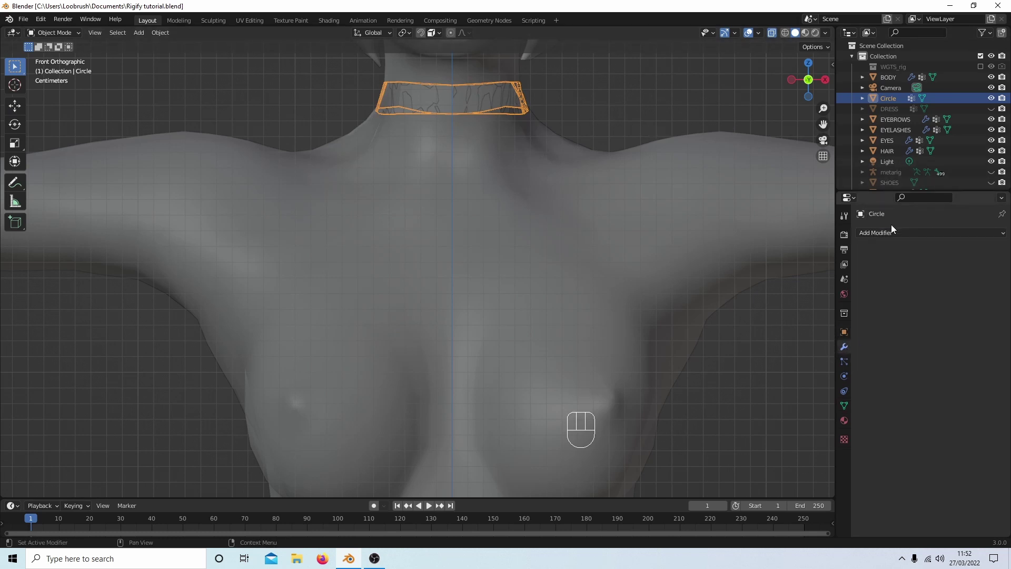
drag(878, 243, 886, 360)
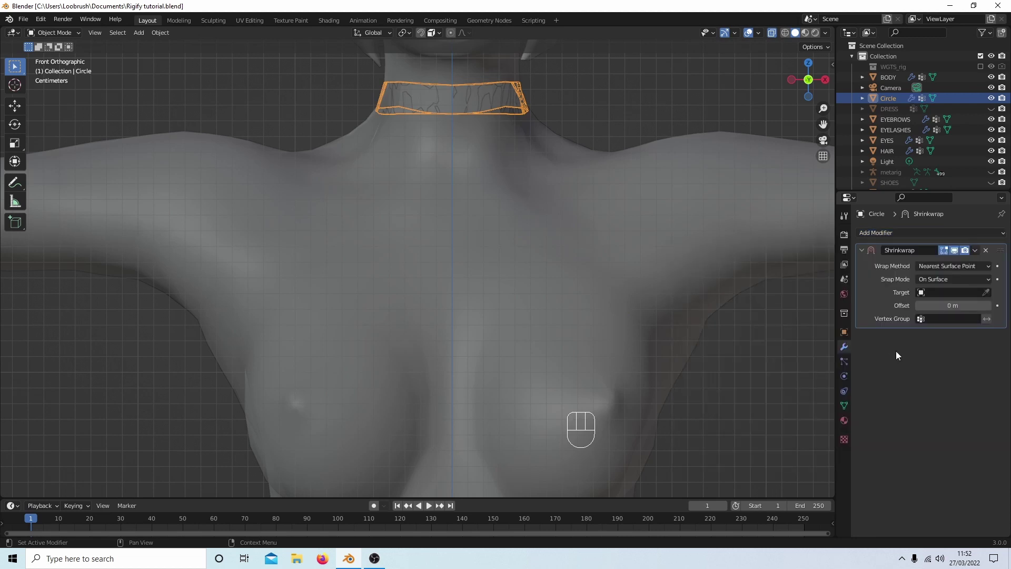
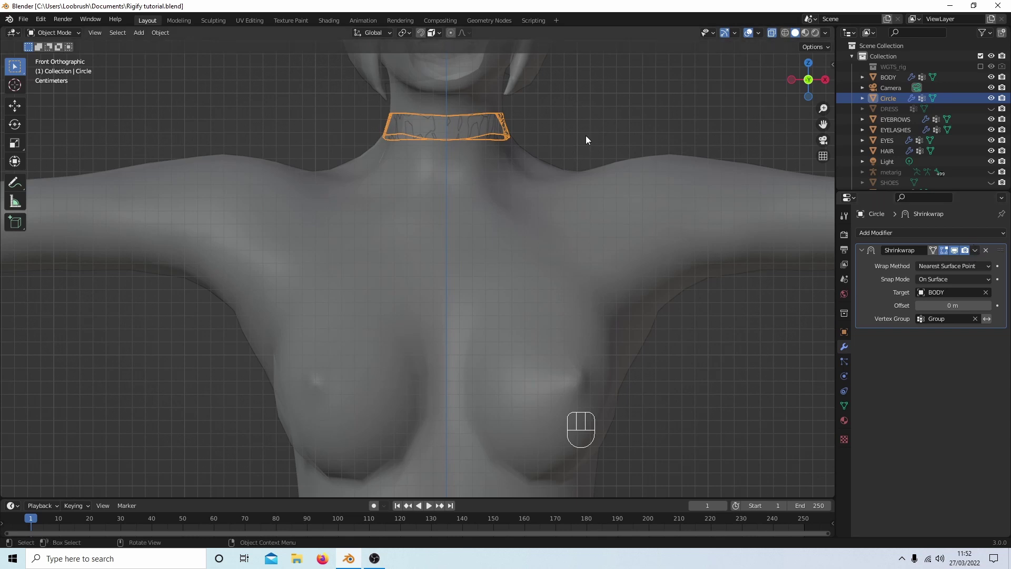
Extrude the collar's bottom loop about 21 cm downward in side view to reach chest height
key(Tab)
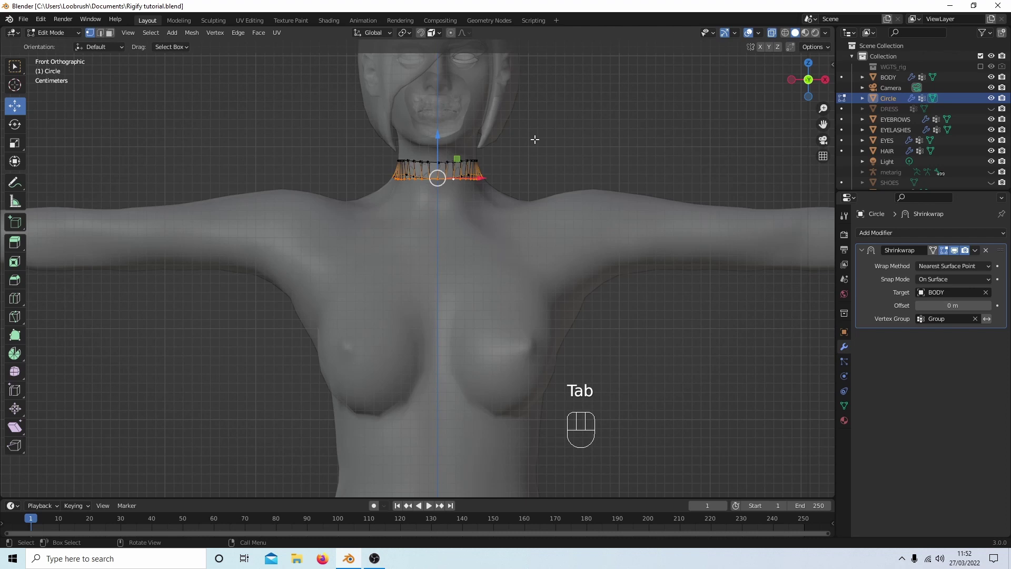
key(KP_3)
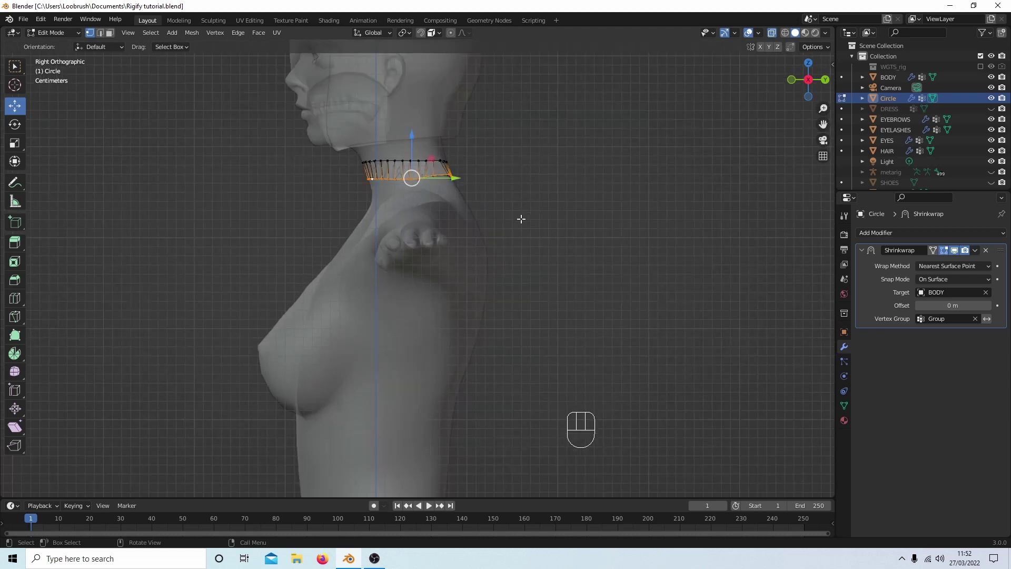
key(e)
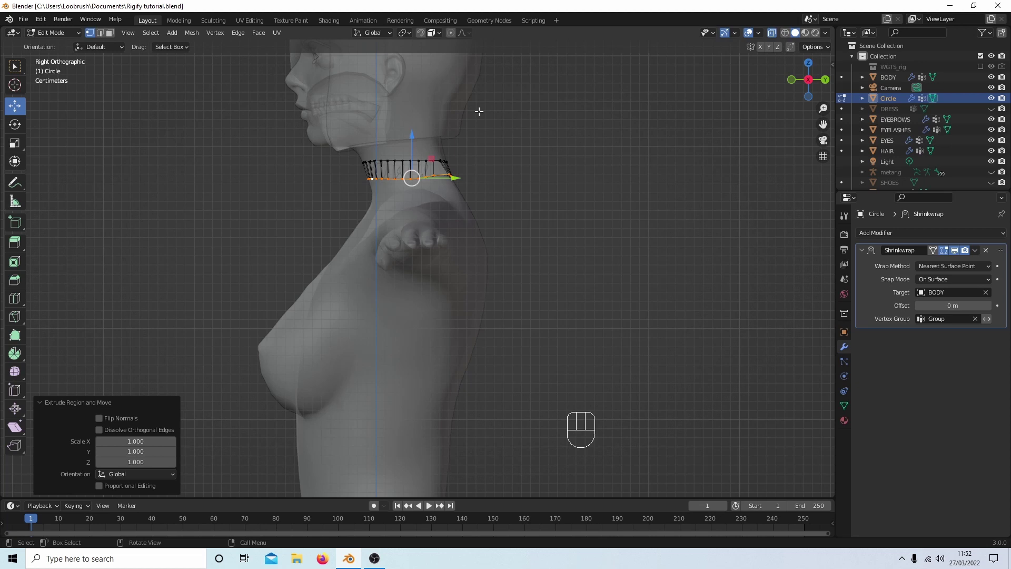
key(e)
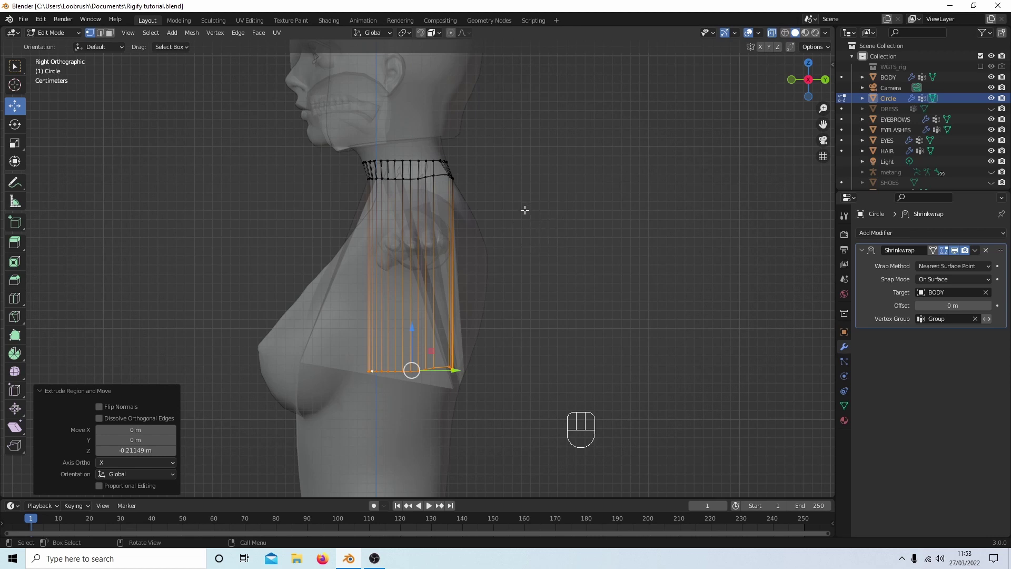
Flatten and widen the bottom ring into a flared cone, then tilt it across the bust in side view
key(s)
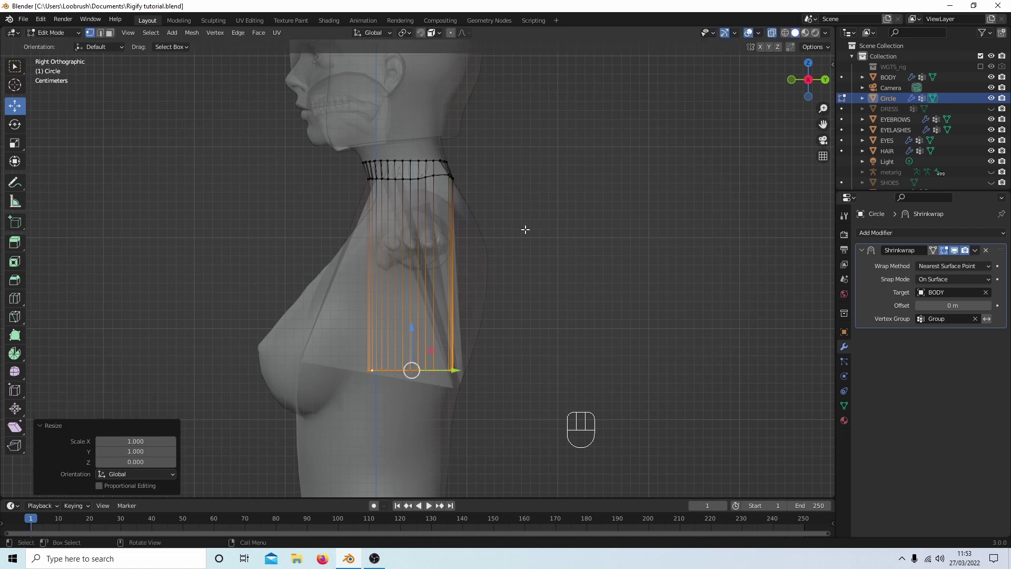
key(s)
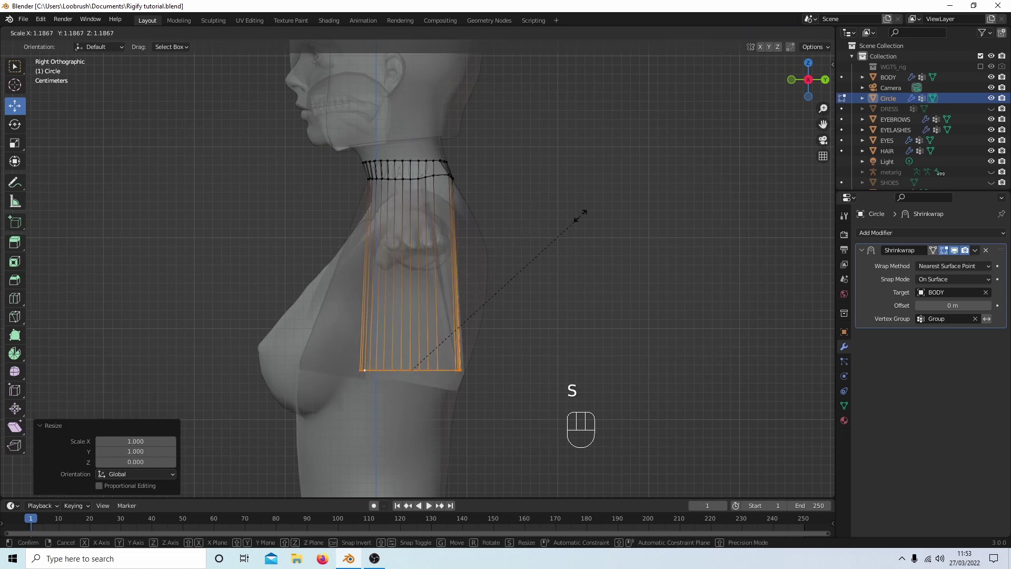
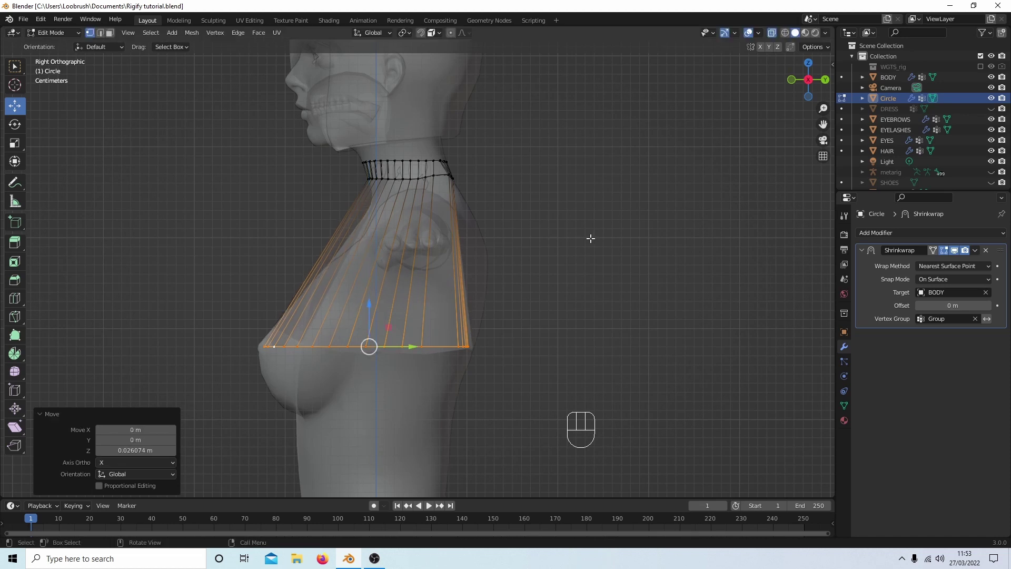
drag(538, 230, 423, 246)
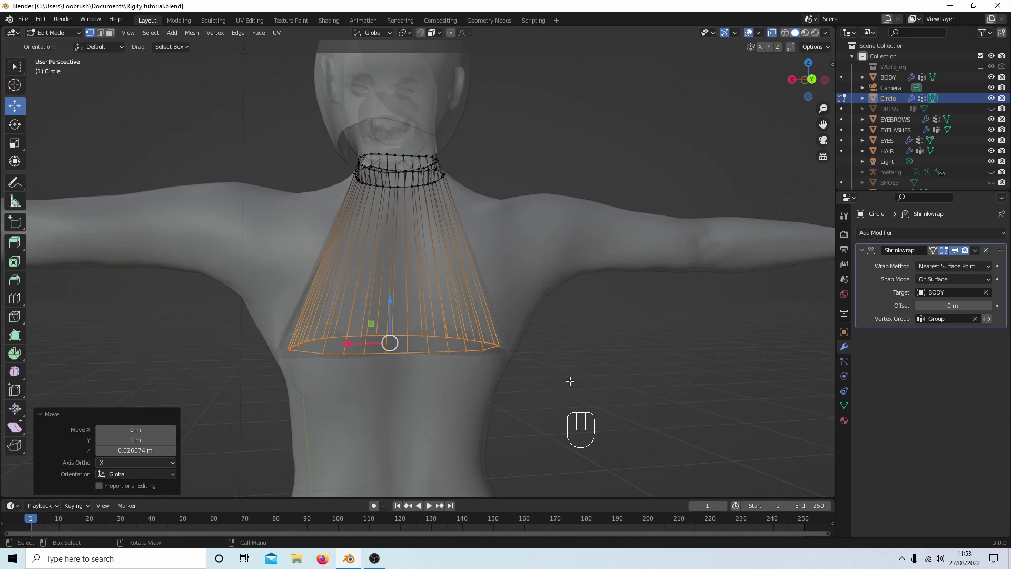
key(KP_3)
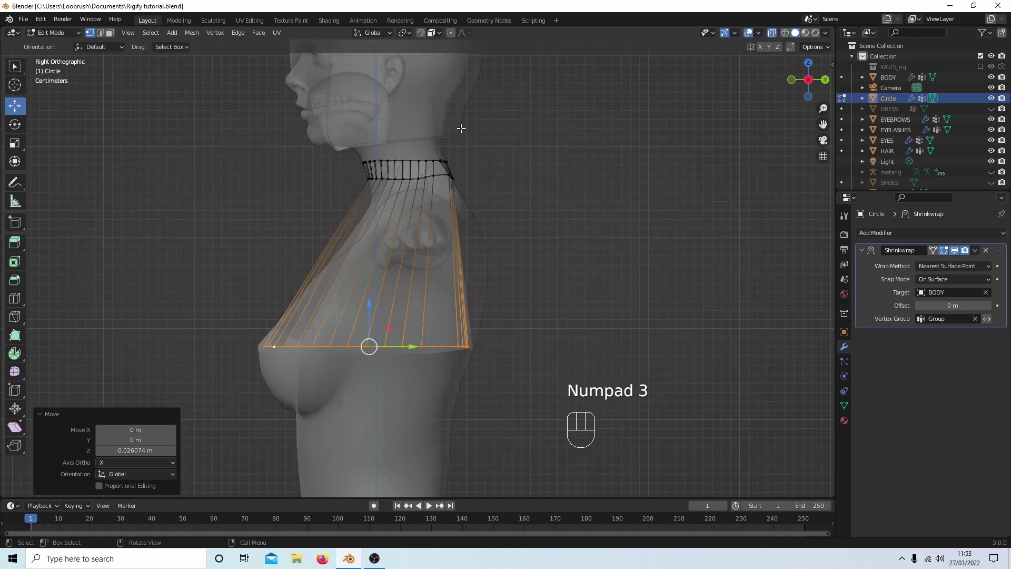
key(r)
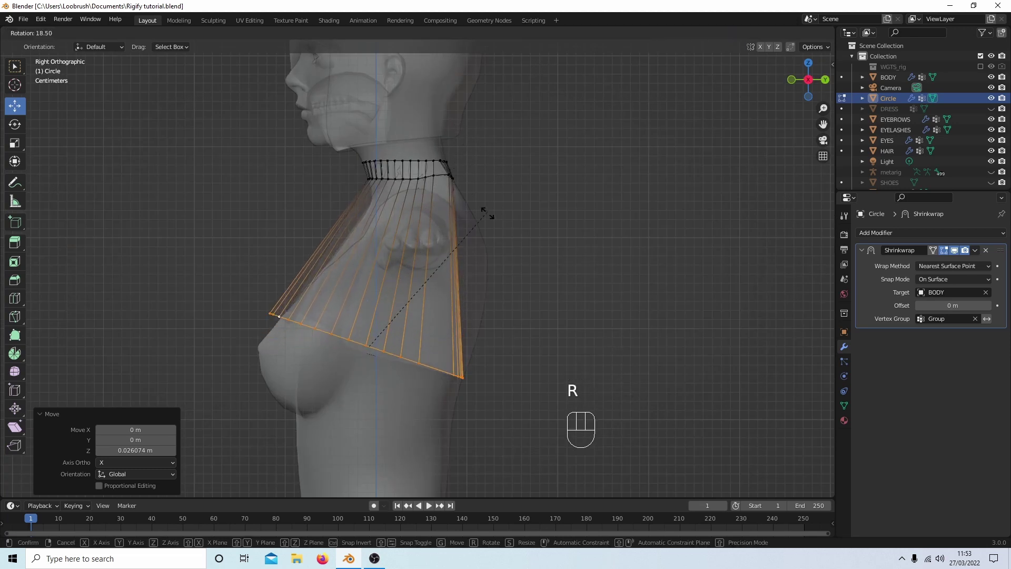
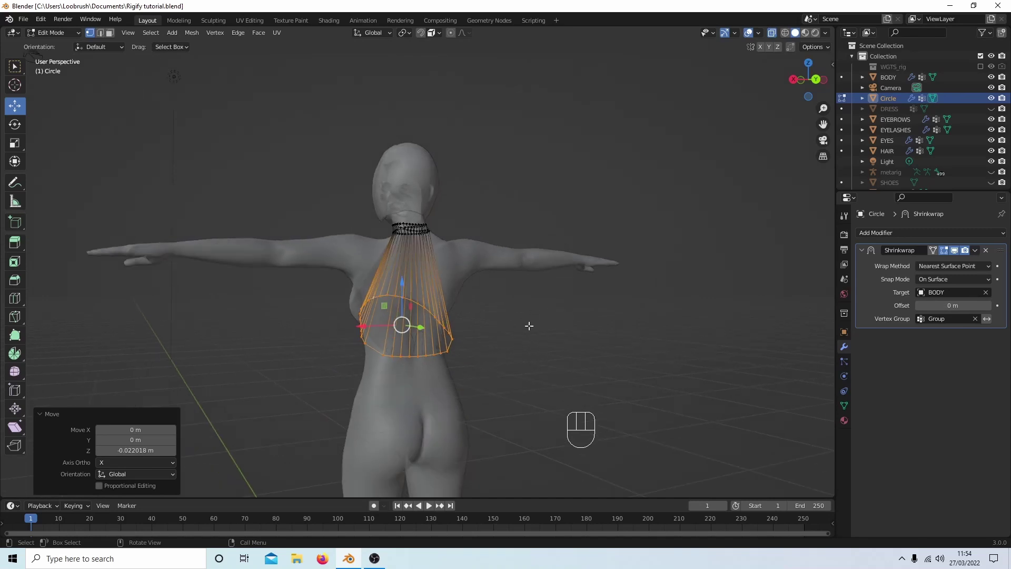
Tilt the bottom loop a little further and extrude the dress down the body along Z
key(KP_3)
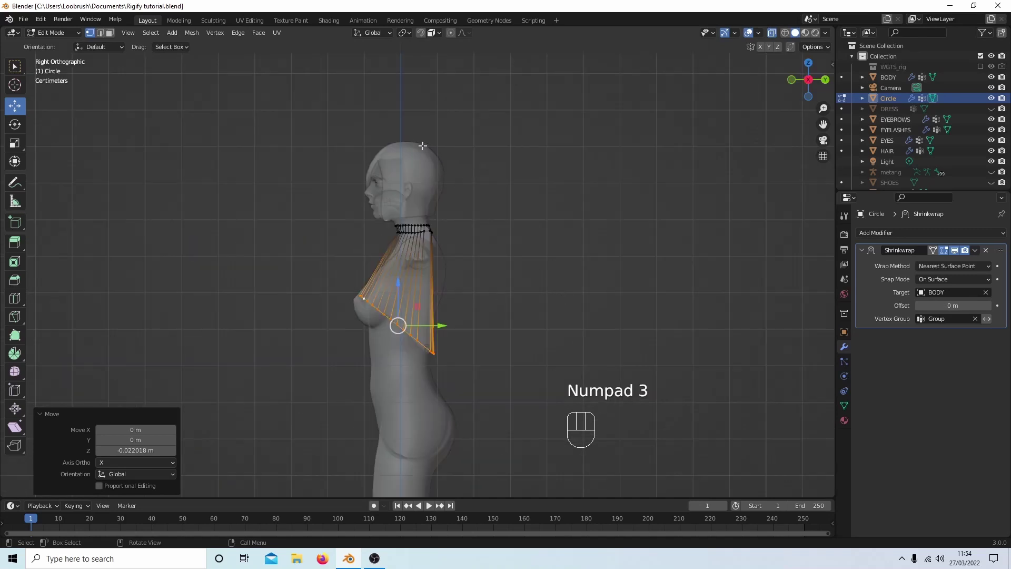
key(r)
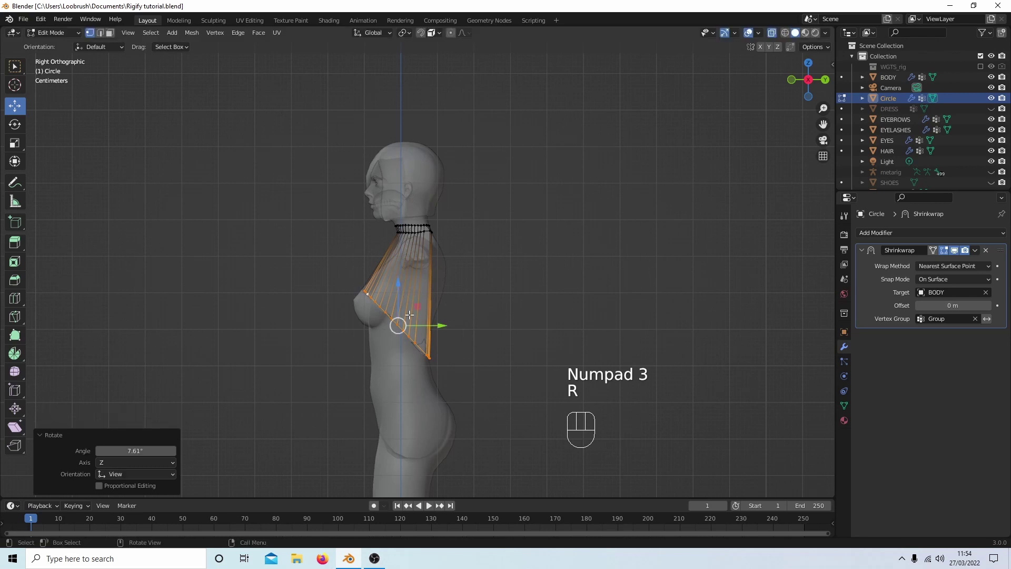
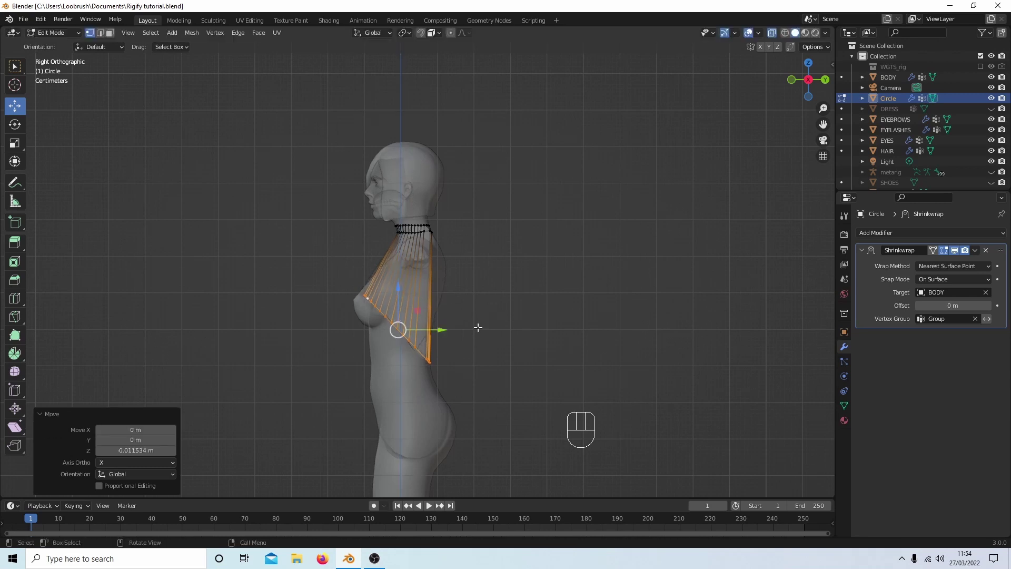
drag(474, 320, 344, 307)
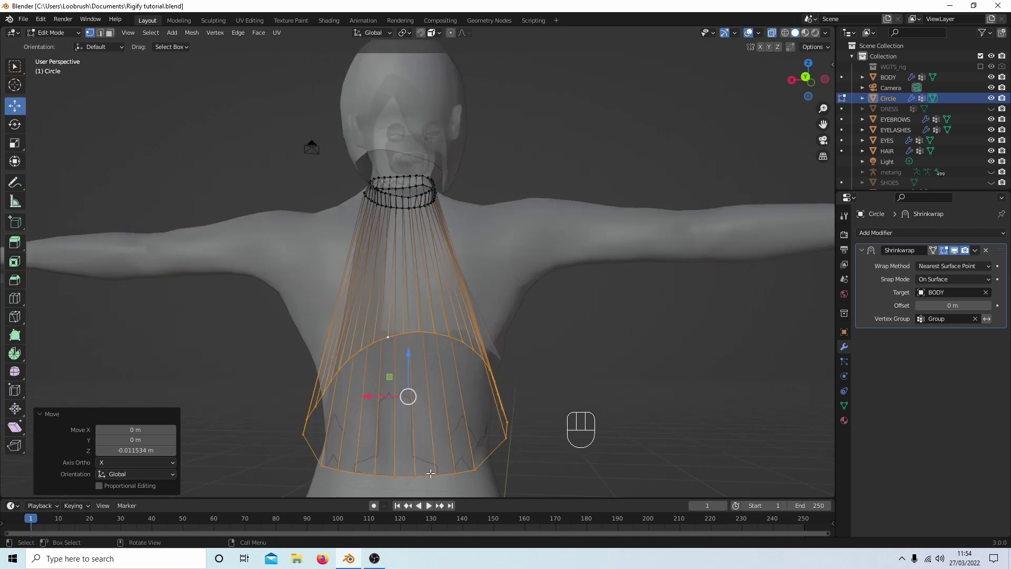
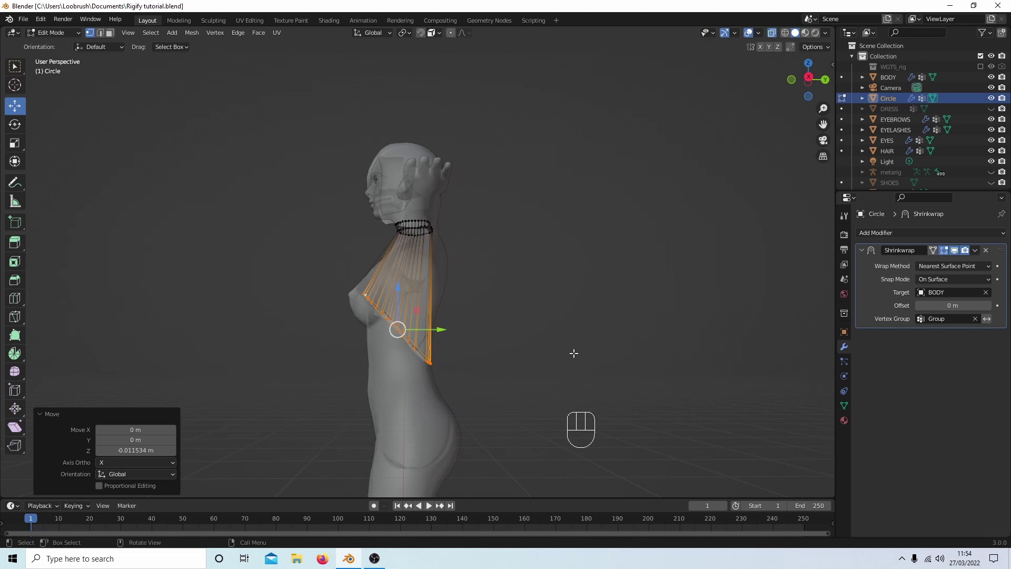
key(KP_3)
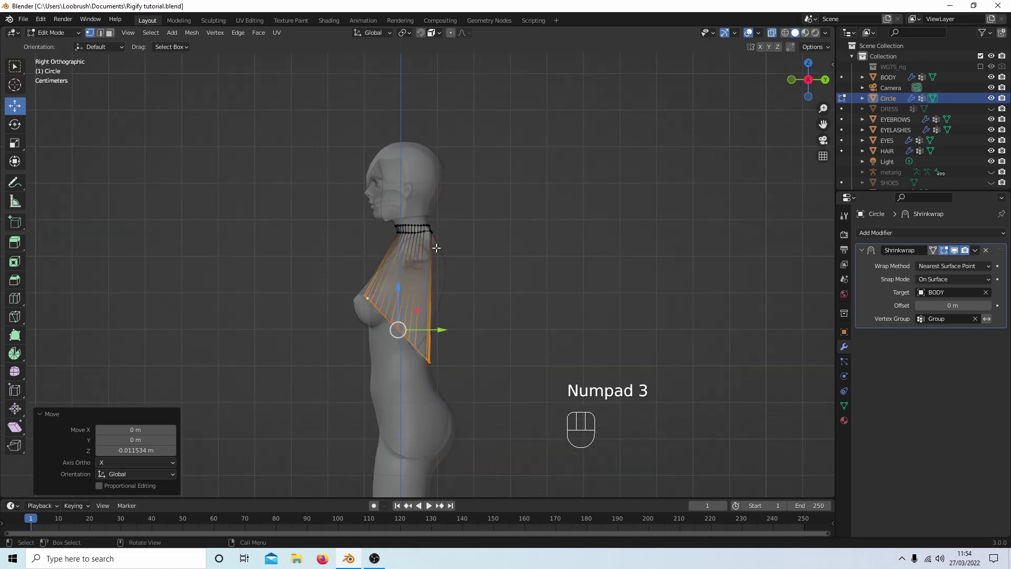
key(e)
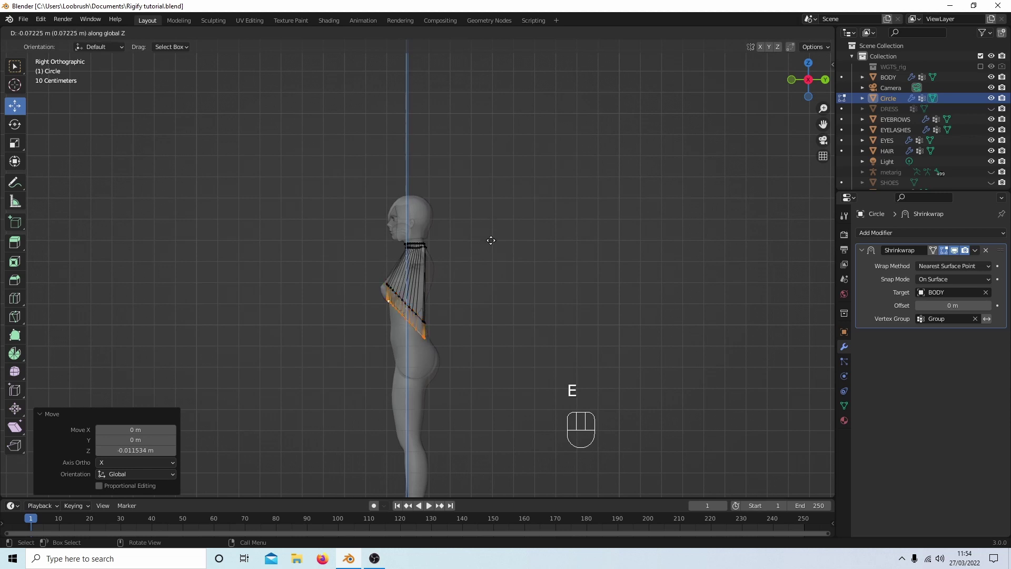
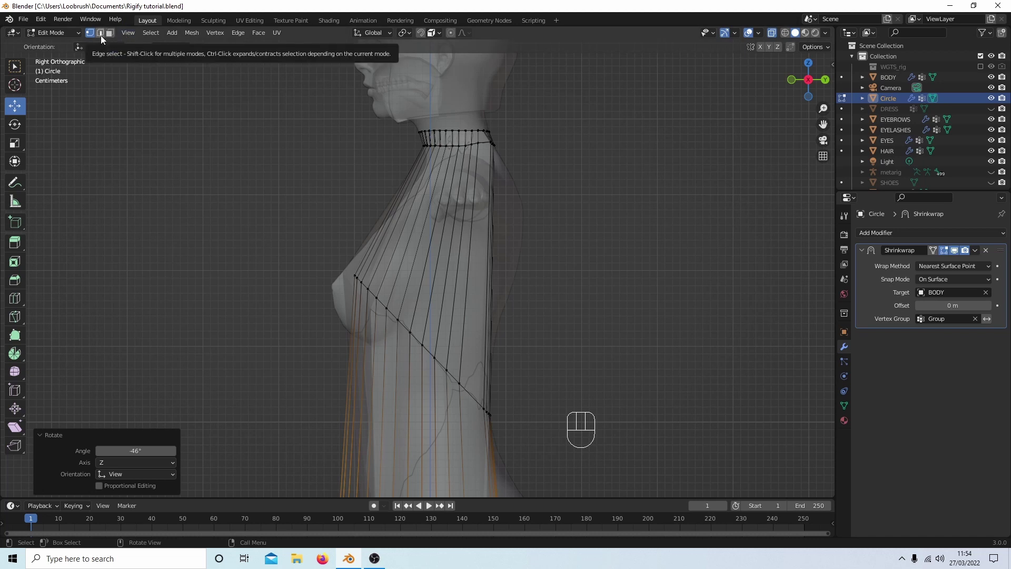
Box-select the dress's rear side edges in Edge Select mode and delete them, opening the back below the collar
click(107, 41)
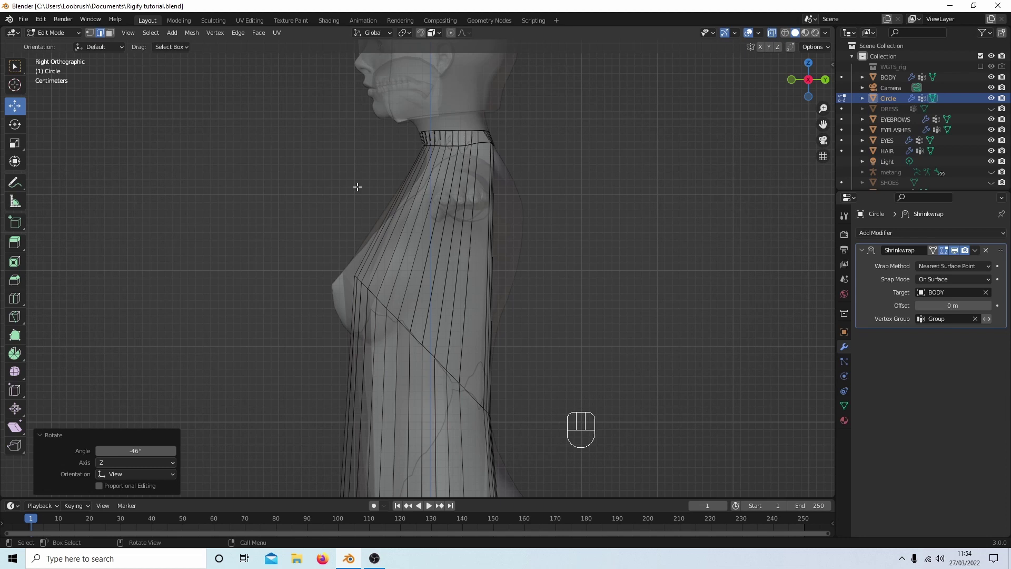
drag(355, 184, 538, 260)
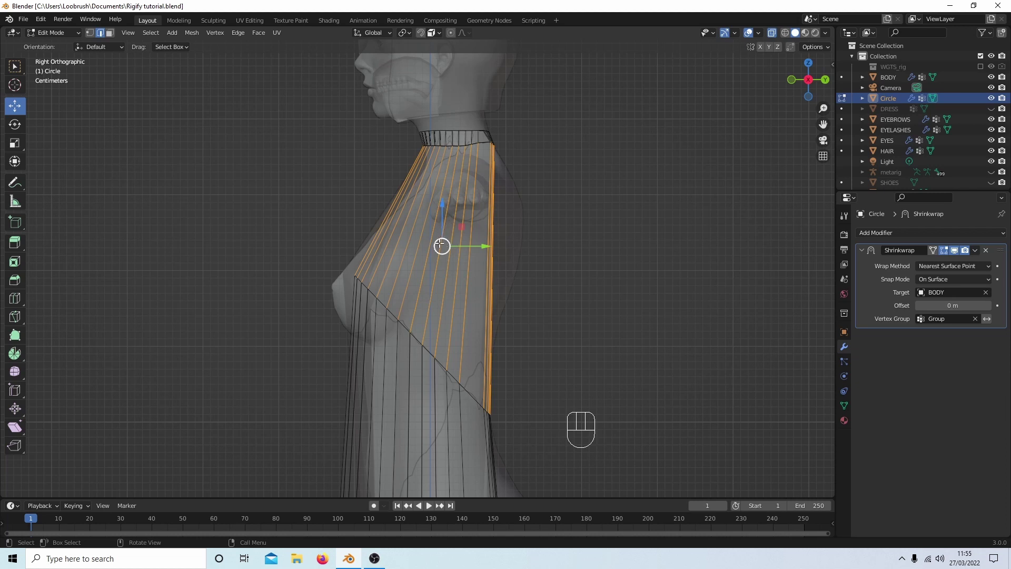
drag(442, 279, 560, 282)
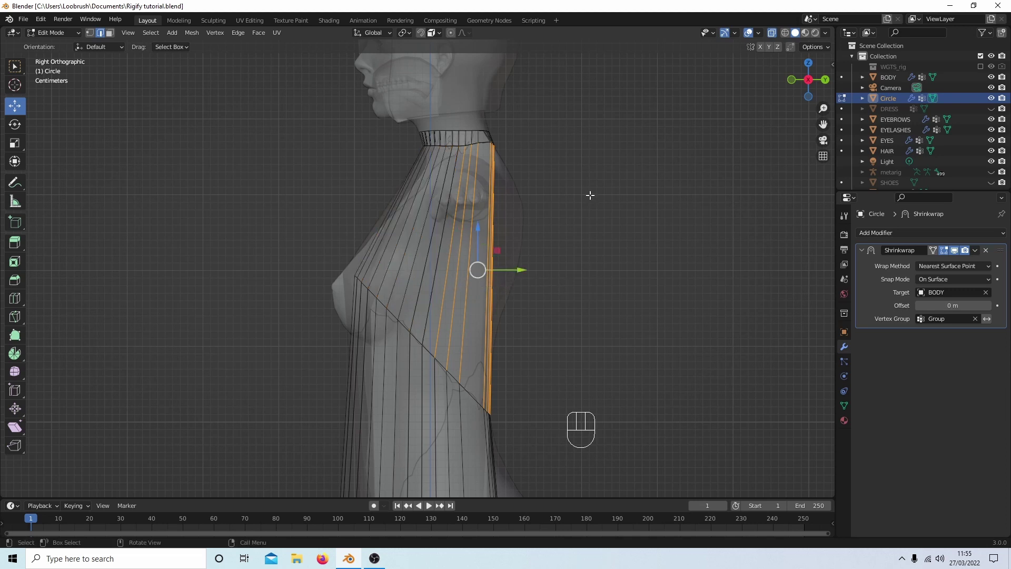
key(Delete)
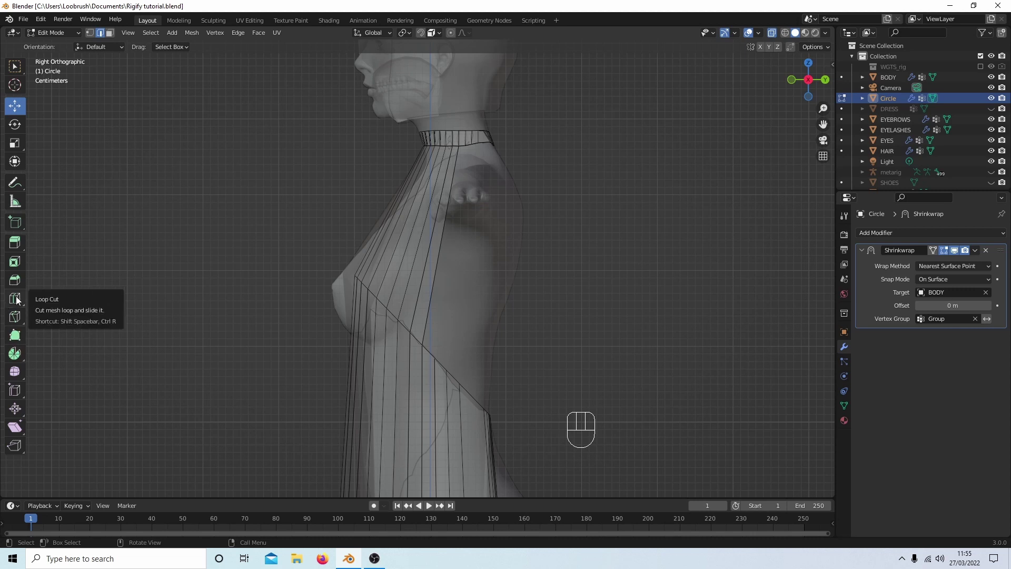
Loop cut across the lower front panel with 26 cuts to add dense horizontal edge rings
click(21, 300)
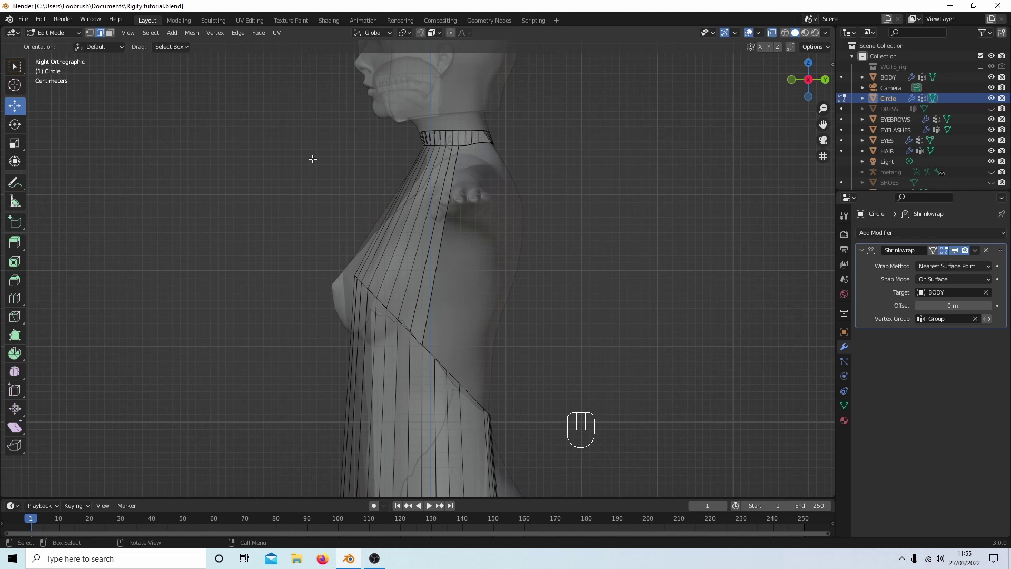
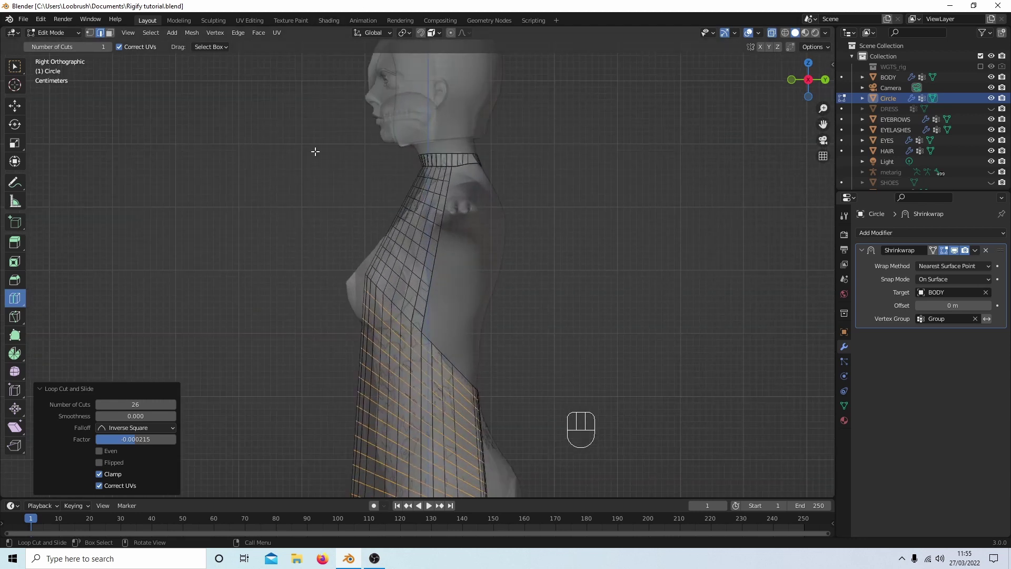
key(`)
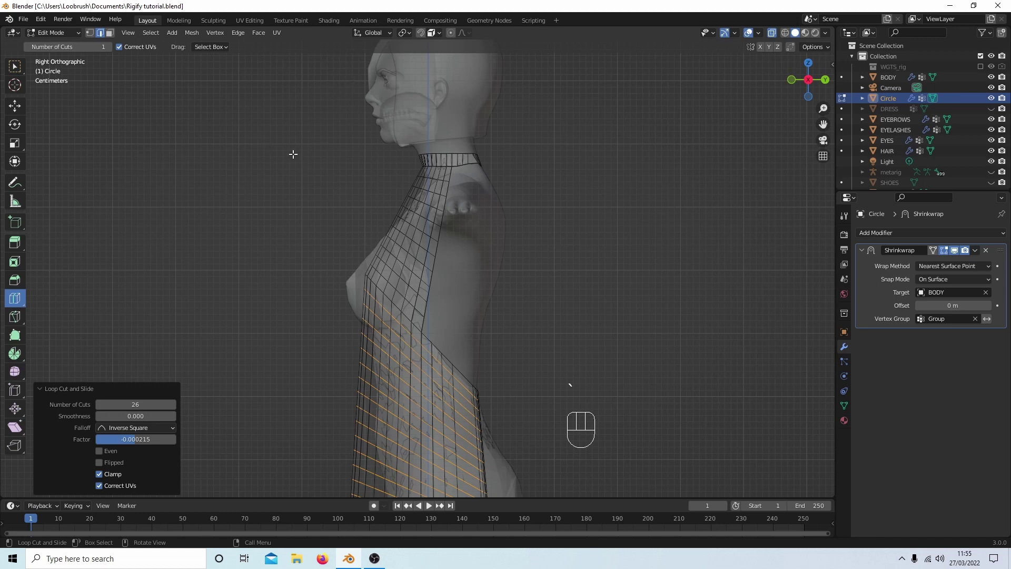
Leave Edit Mode, view the body from the front and reselect the dress mesh
key(Tab)
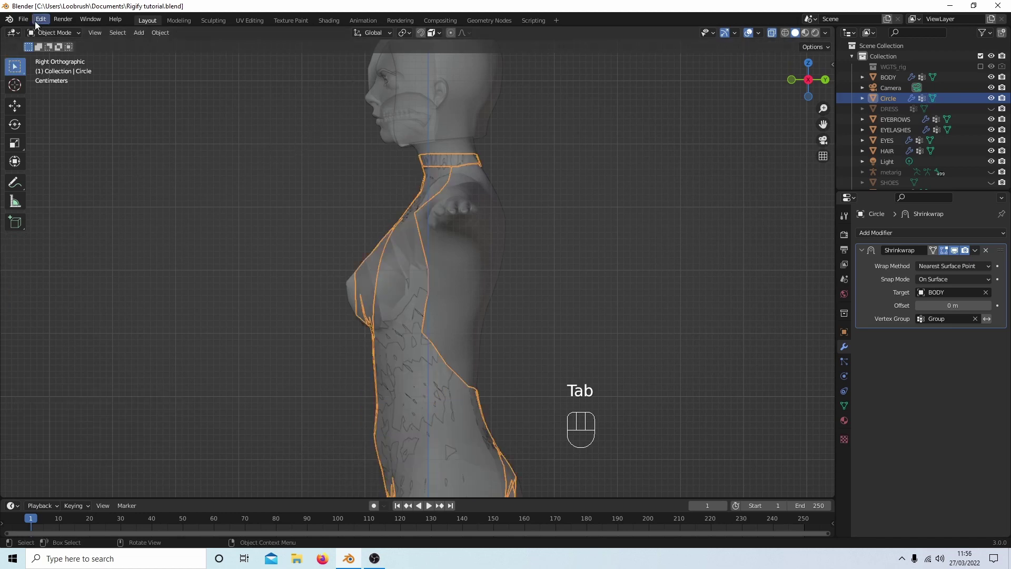
drag(553, 202, 667, 207)
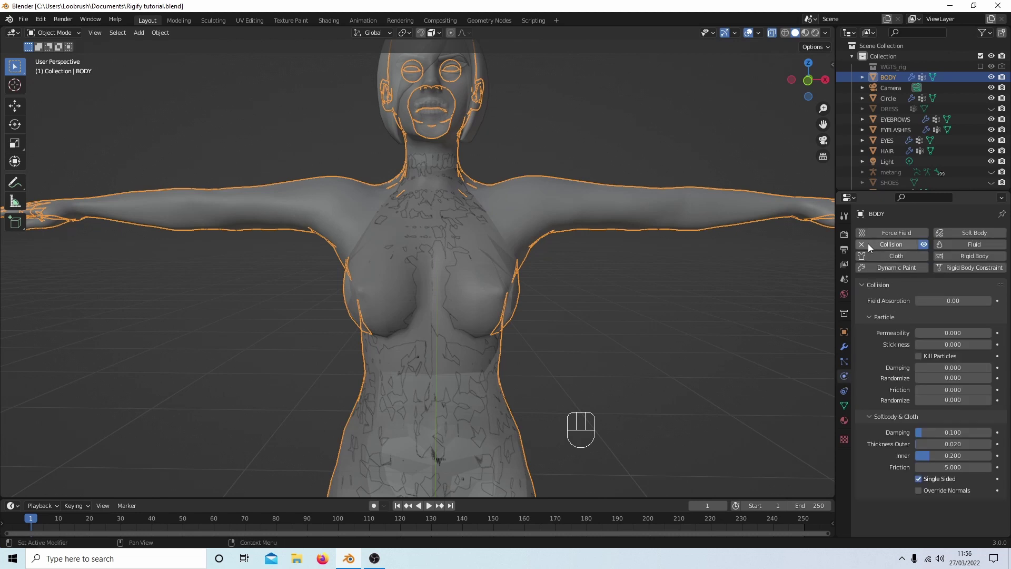
click(867, 249)
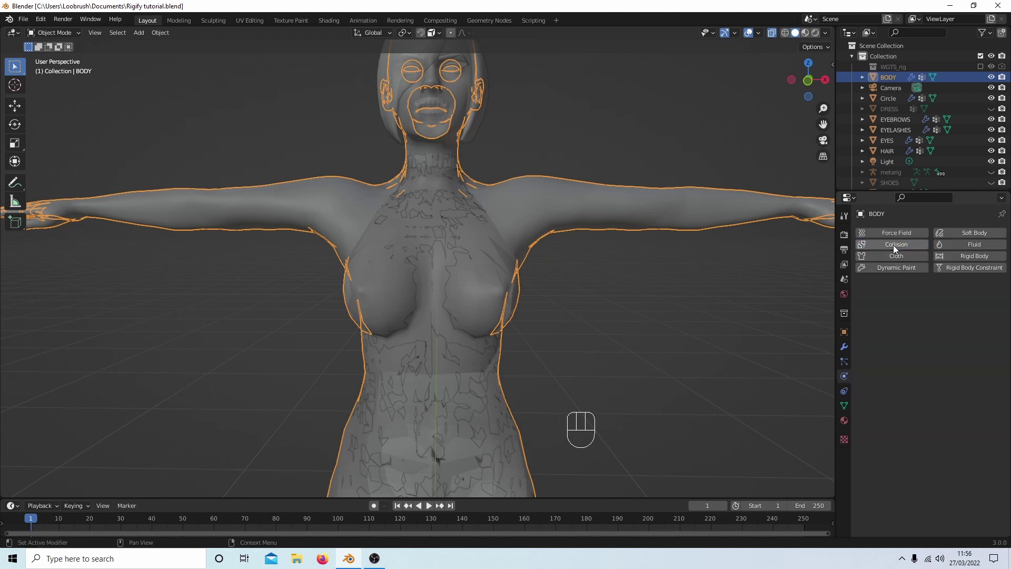
click(894, 251)
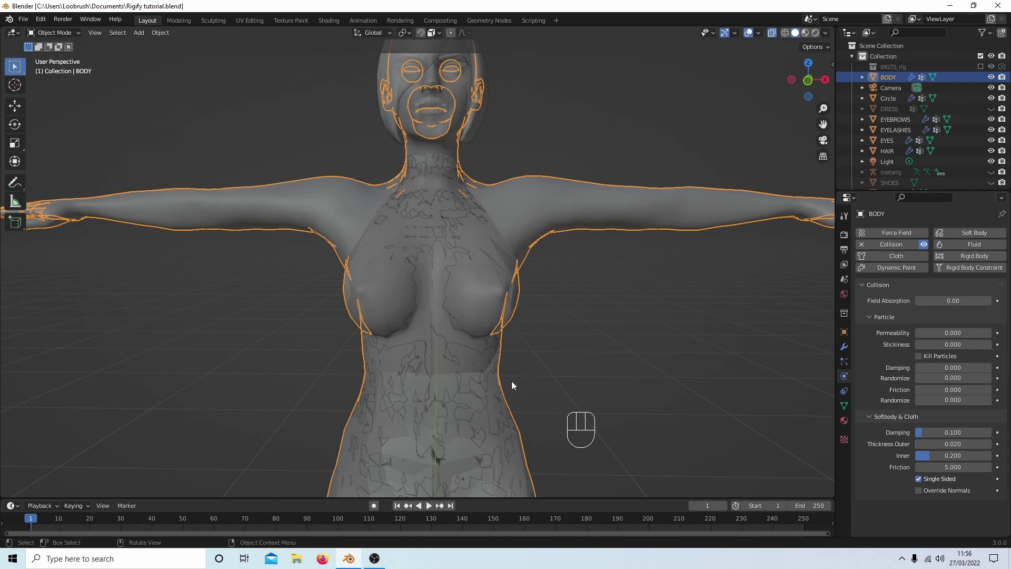
click(479, 365)
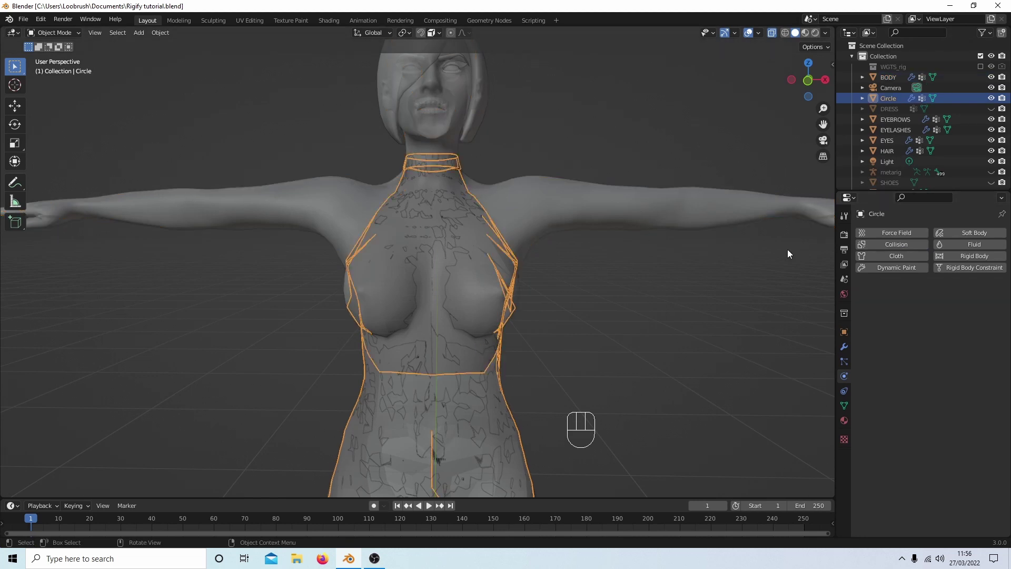
Add Cloth physics to the dress and review its Shape and Collision settings
click(900, 260)
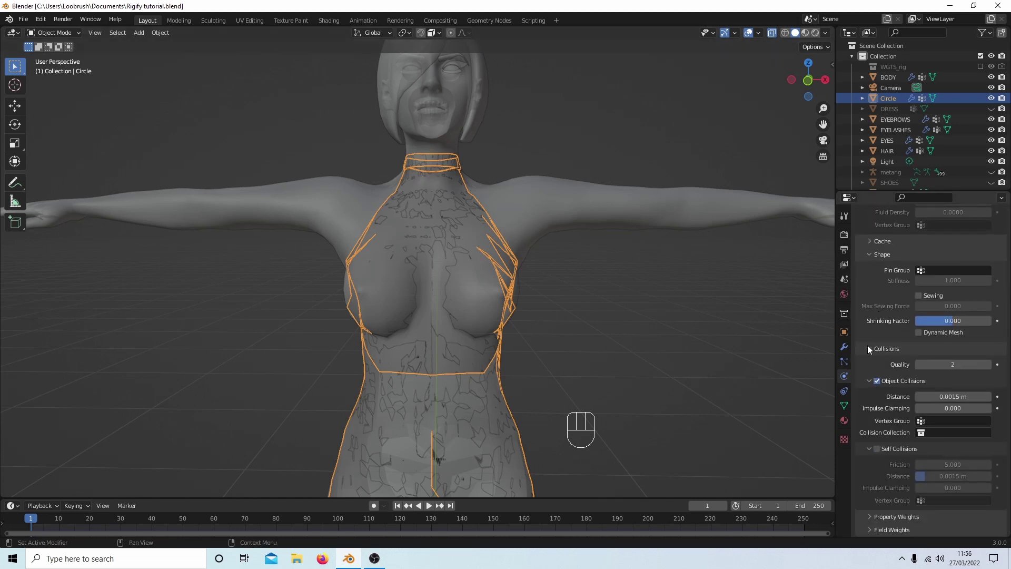
click(869, 350)
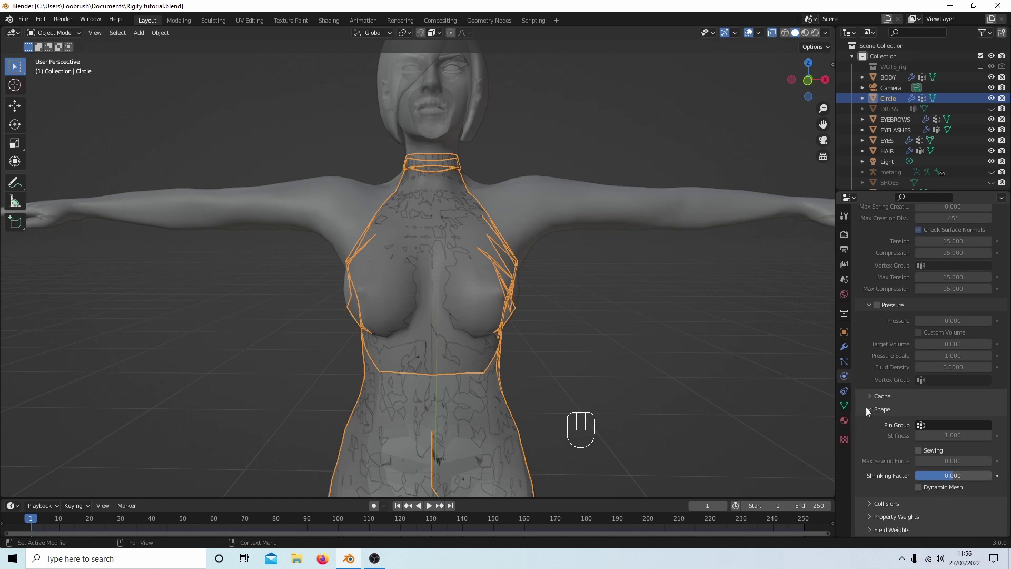
click(873, 411)
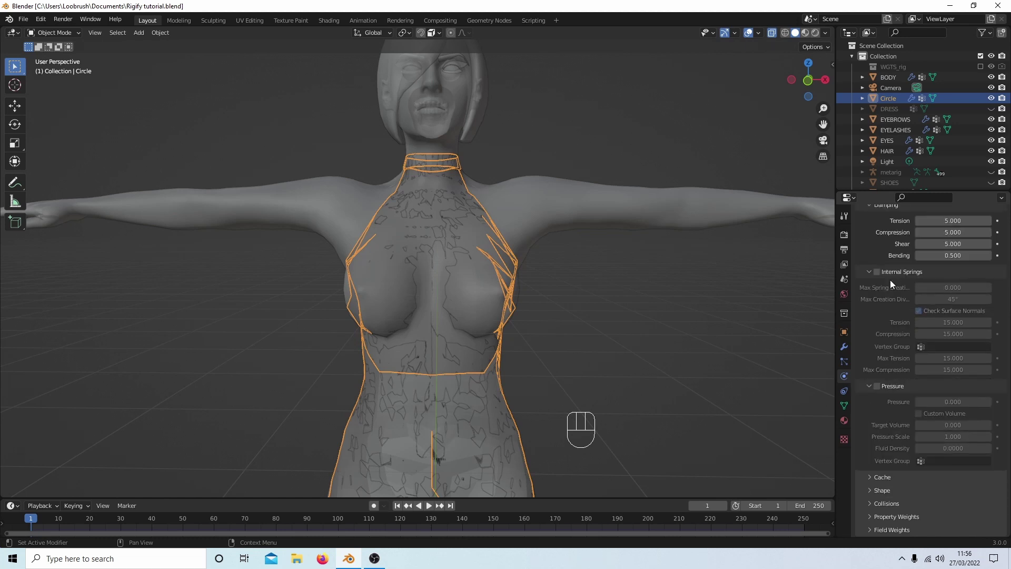
click(875, 509)
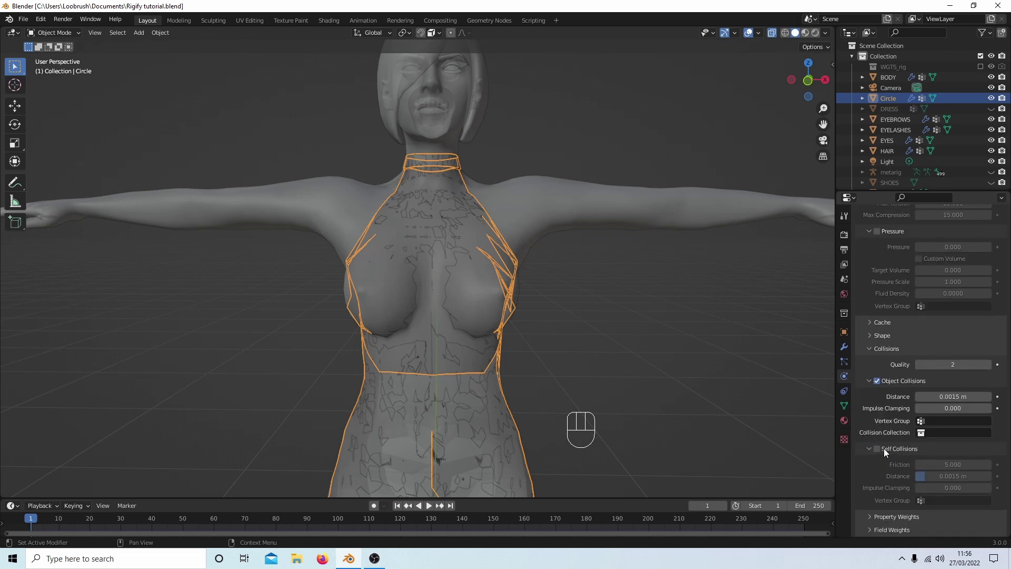
click(883, 452)
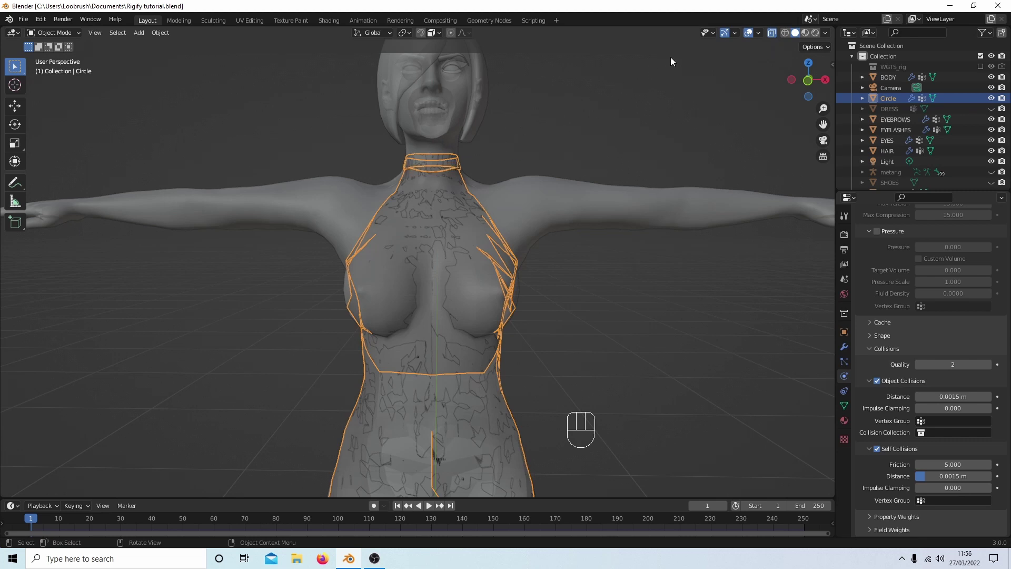
Play the cloth simulation, pause around frame 38 and rewind to frame 1
click(429, 512)
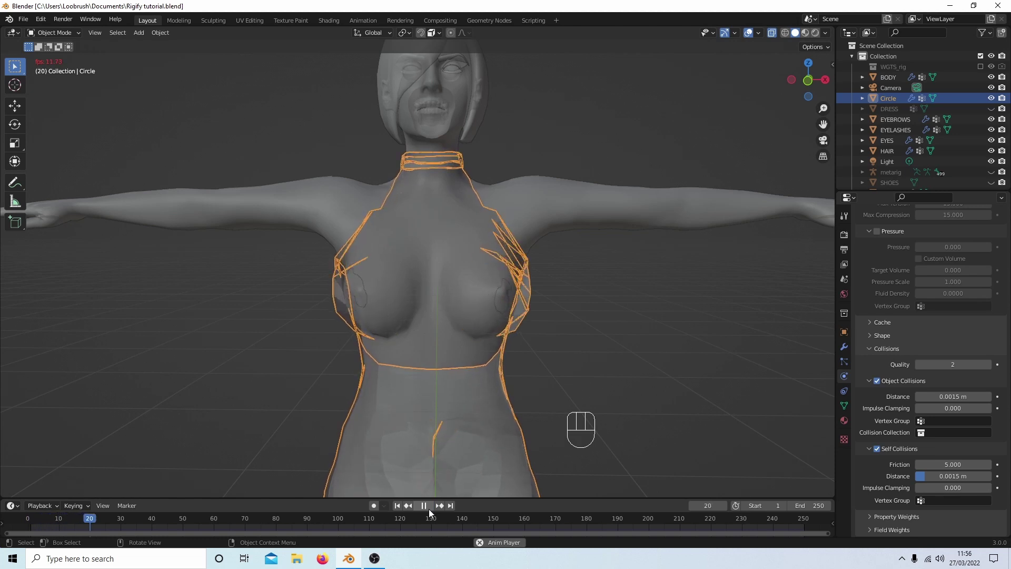
click(424, 510)
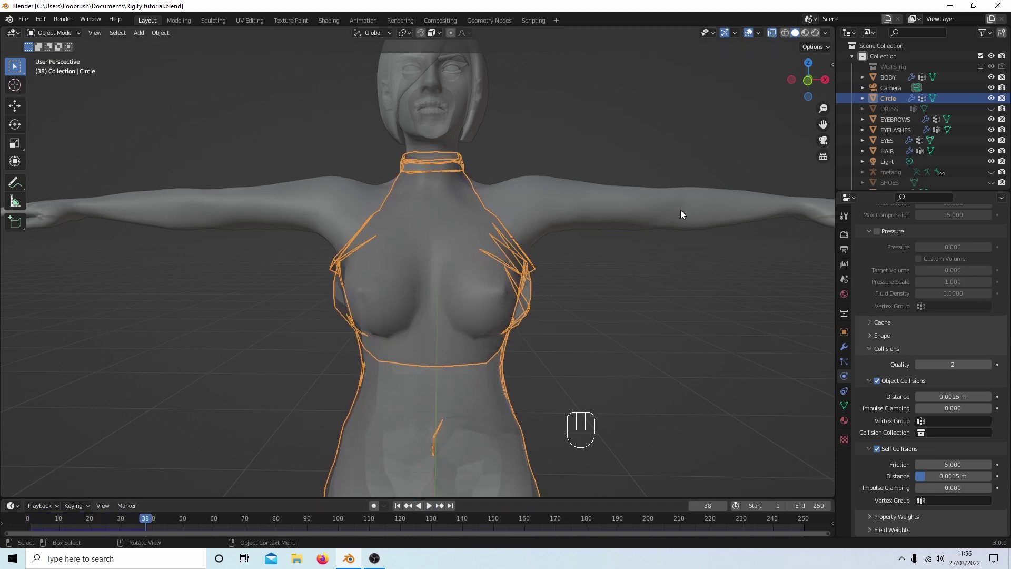
click(773, 41)
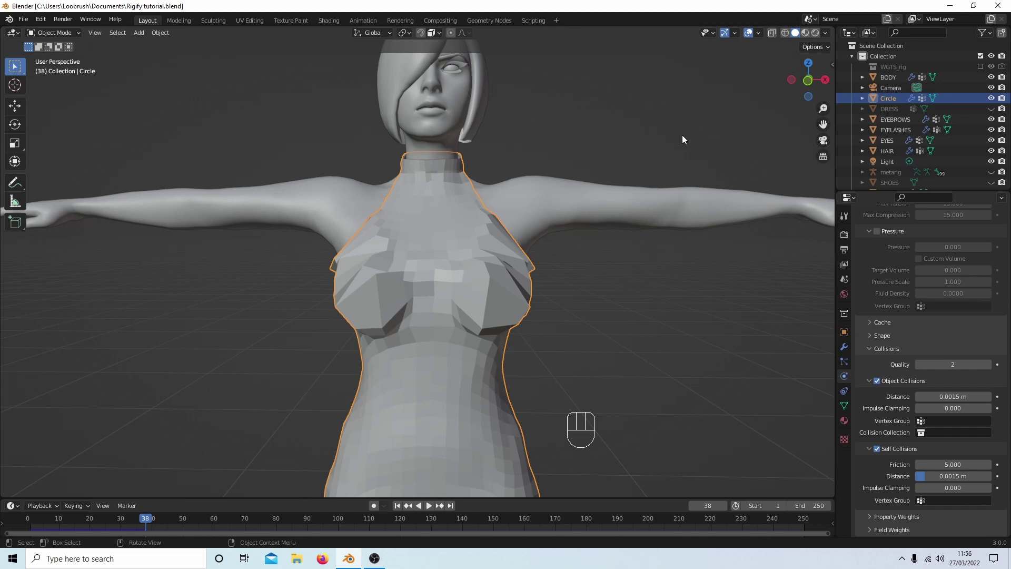
drag(675, 155, 663, 161)
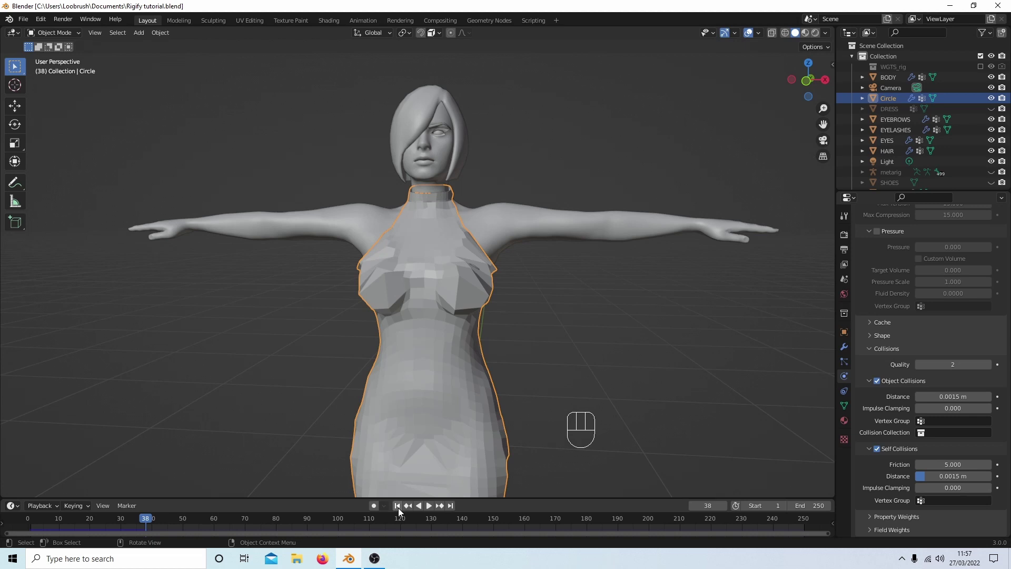
click(405, 512)
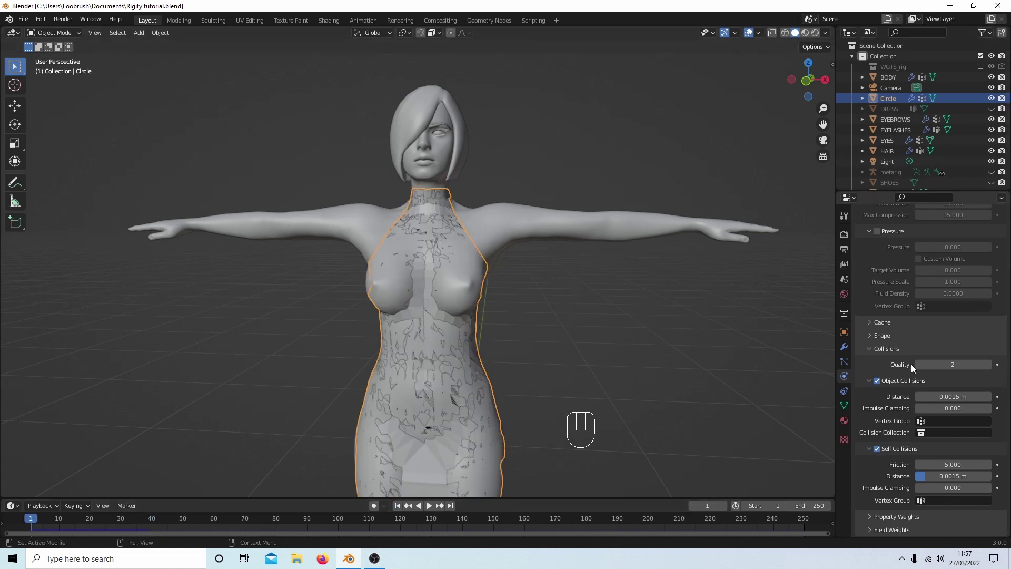
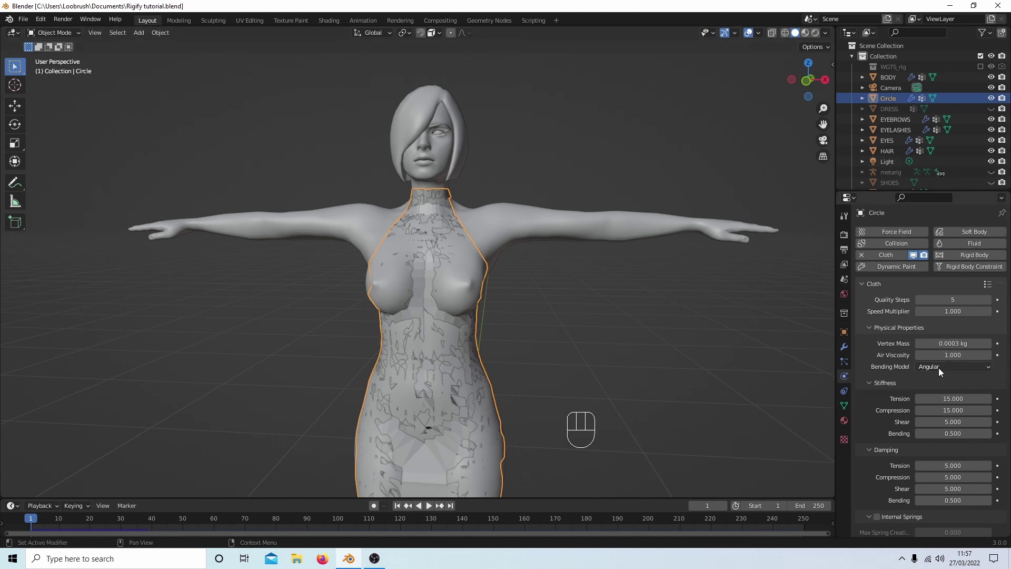
Replay the simulation until the dress settles around frame 42 and reframe the figure
drag(941, 369, 937, 393)
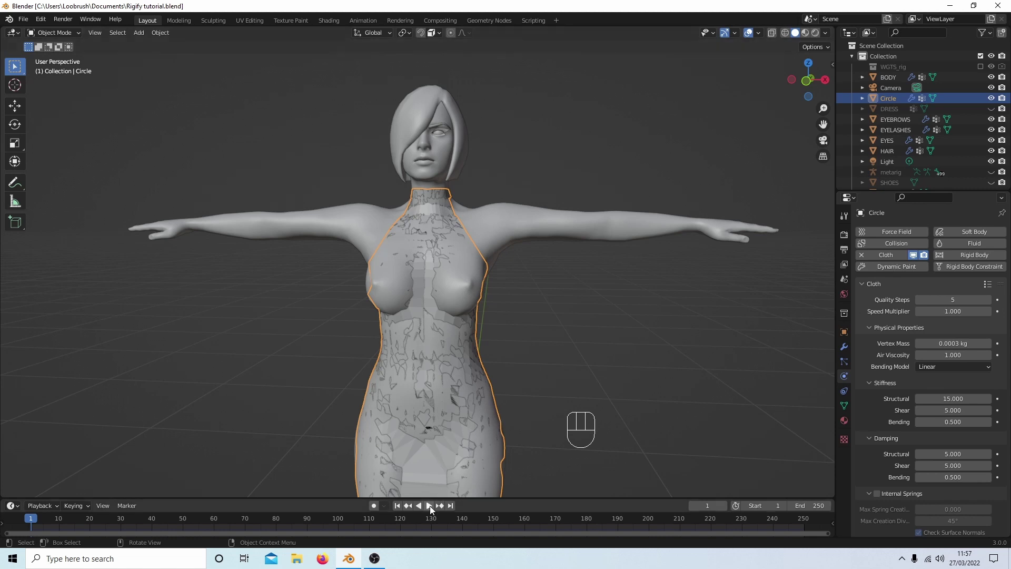
click(430, 511)
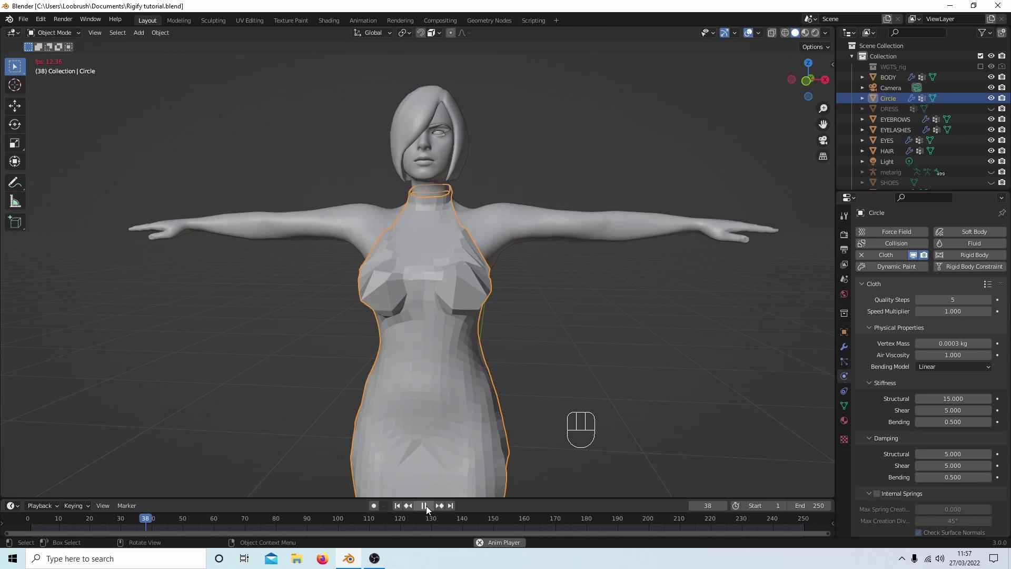
click(427, 512)
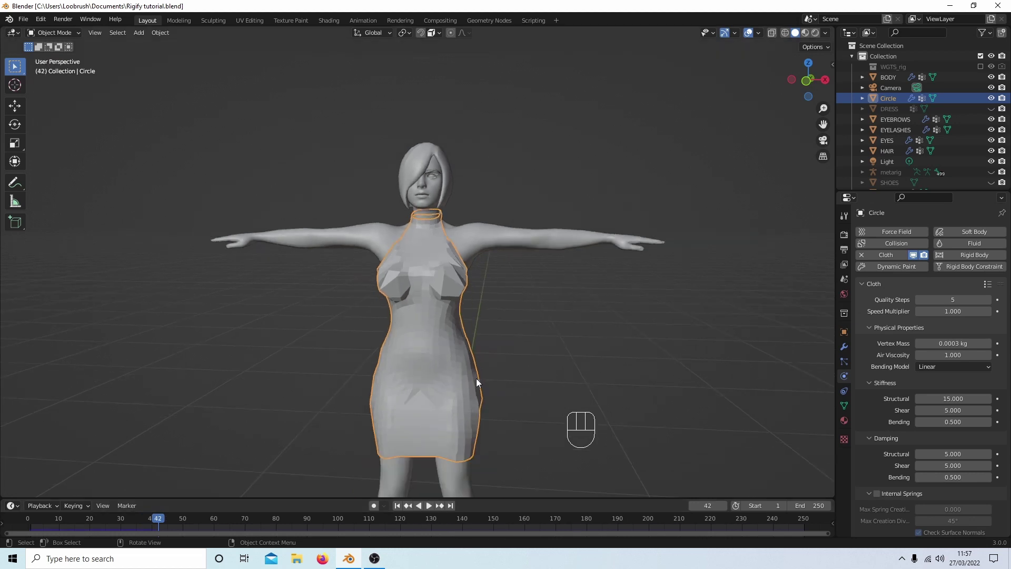
drag(468, 395, 473, 373)
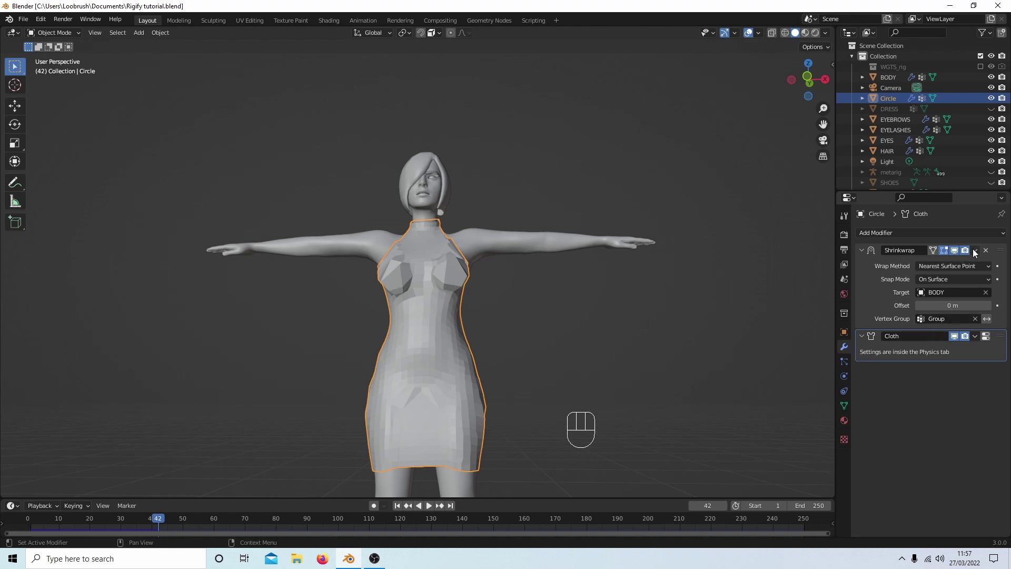
Delete the Shrinkwrap, apply the Cloth modifier at frame 42, then add a fresh Cloth simulation
drag(973, 255, 925, 270)
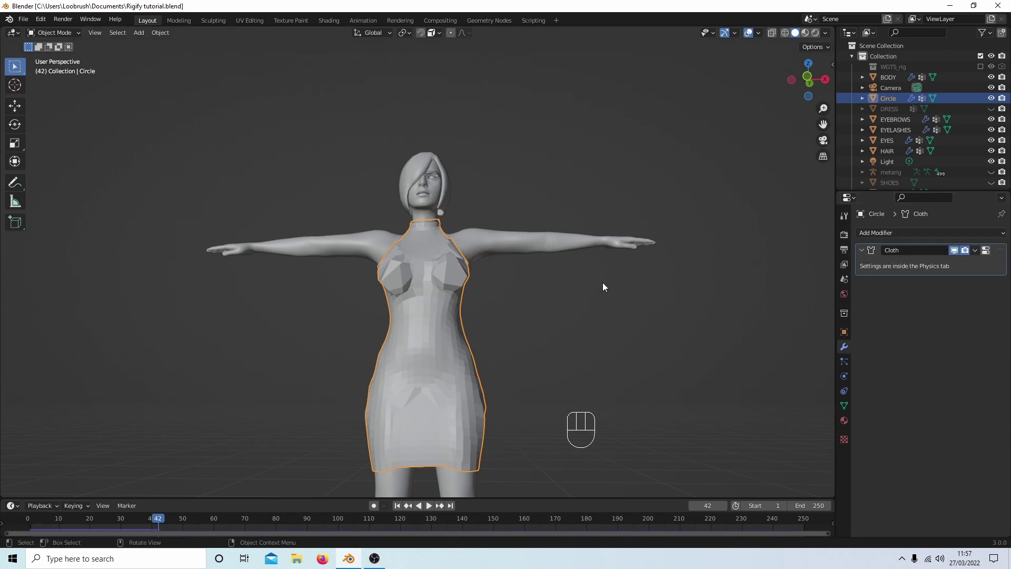
drag(978, 258, 916, 263)
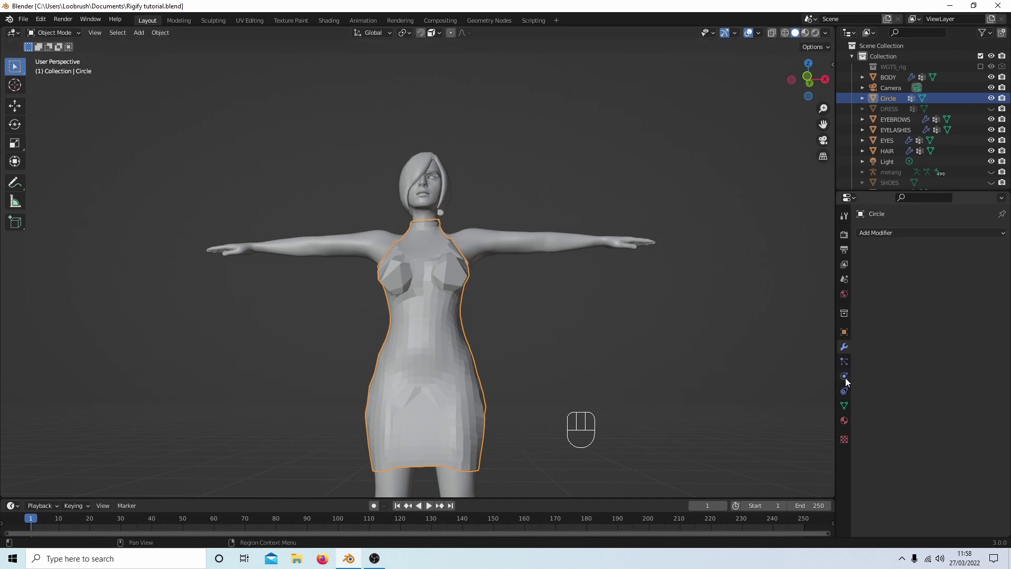
click(846, 384)
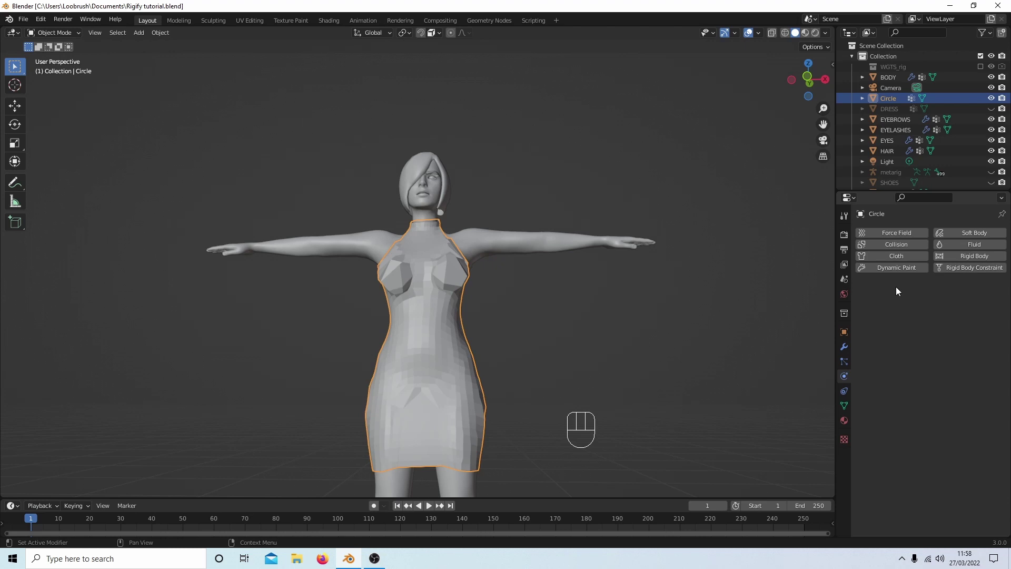
click(903, 261)
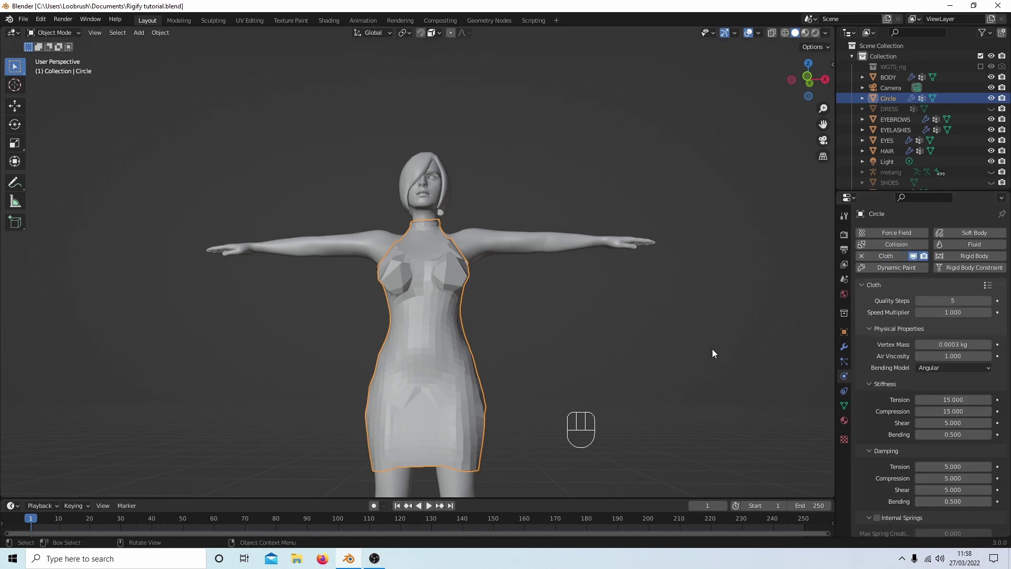
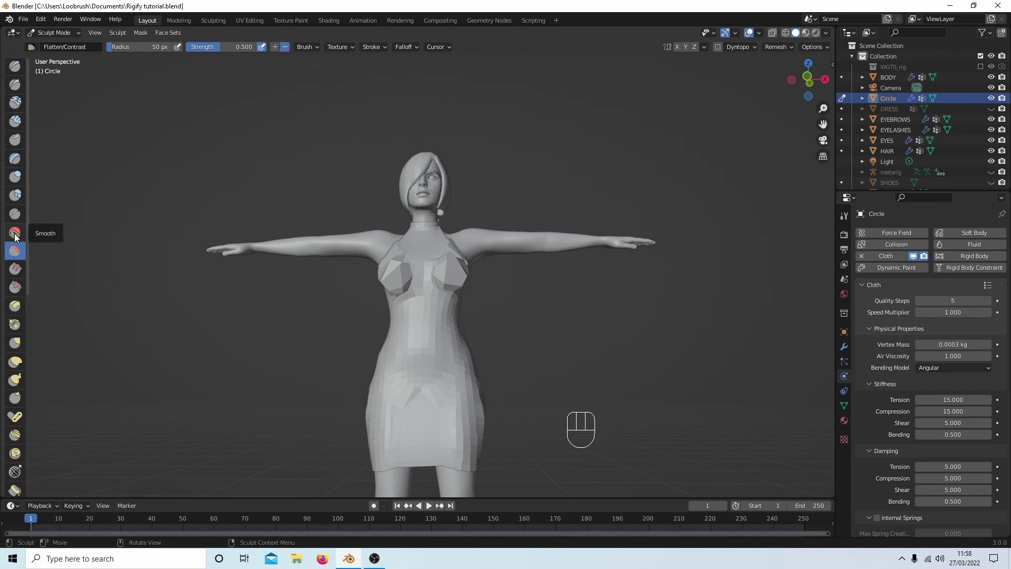
Smooth the dress in Sculpt Mode with X symmetry, then play the simulation until it settles
click(20, 238)
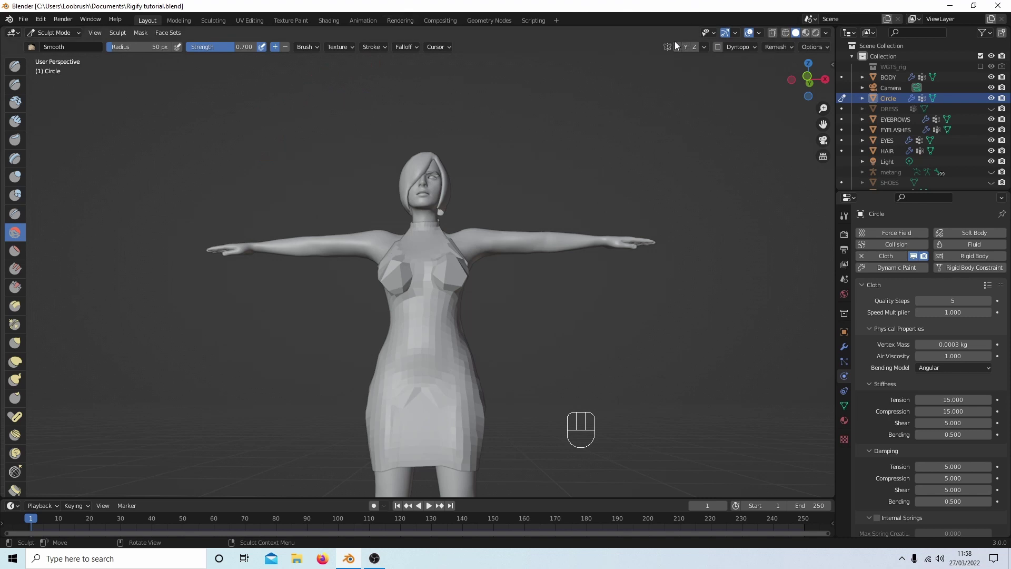
click(683, 48)
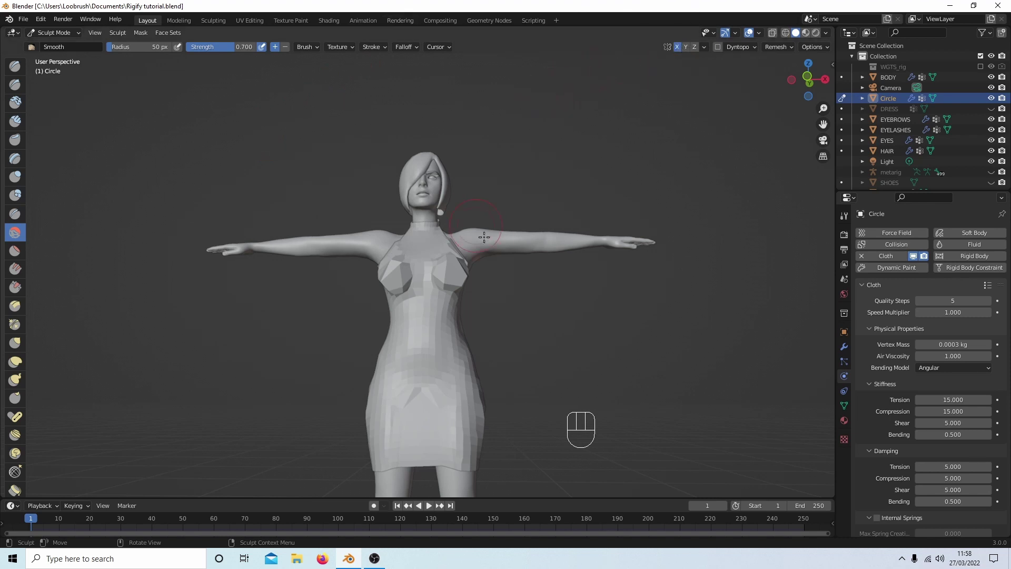
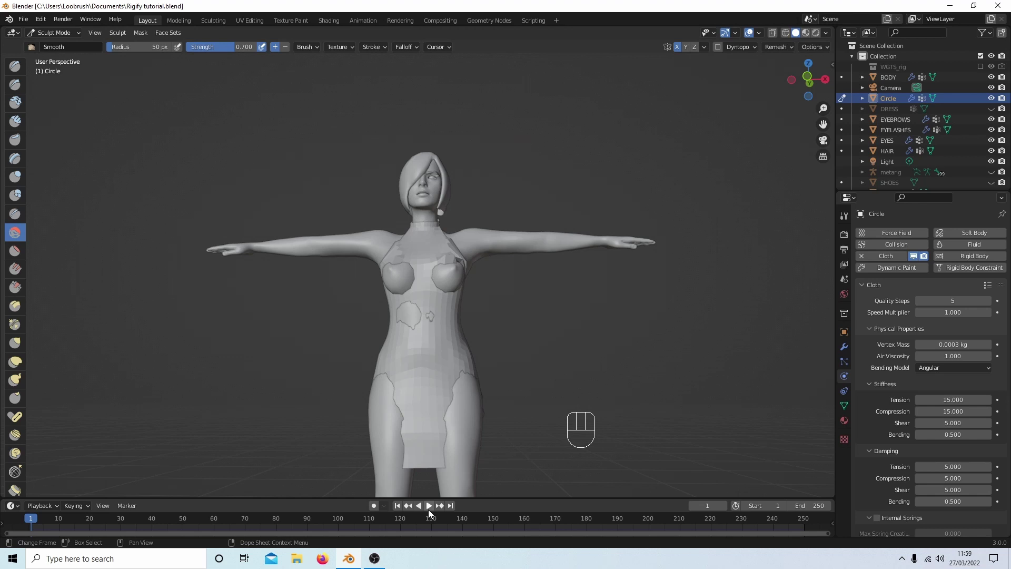
click(434, 510)
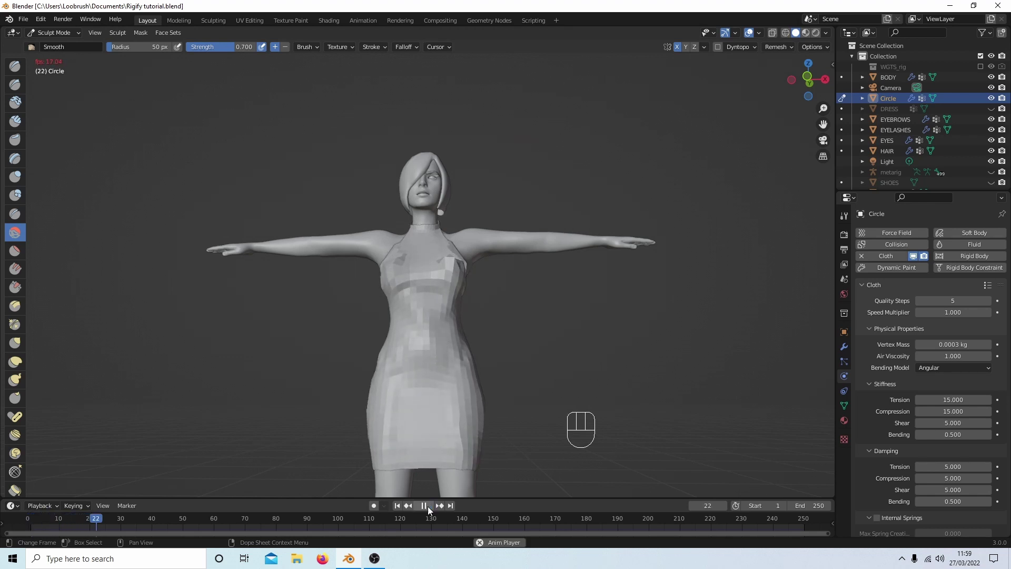
click(432, 511)
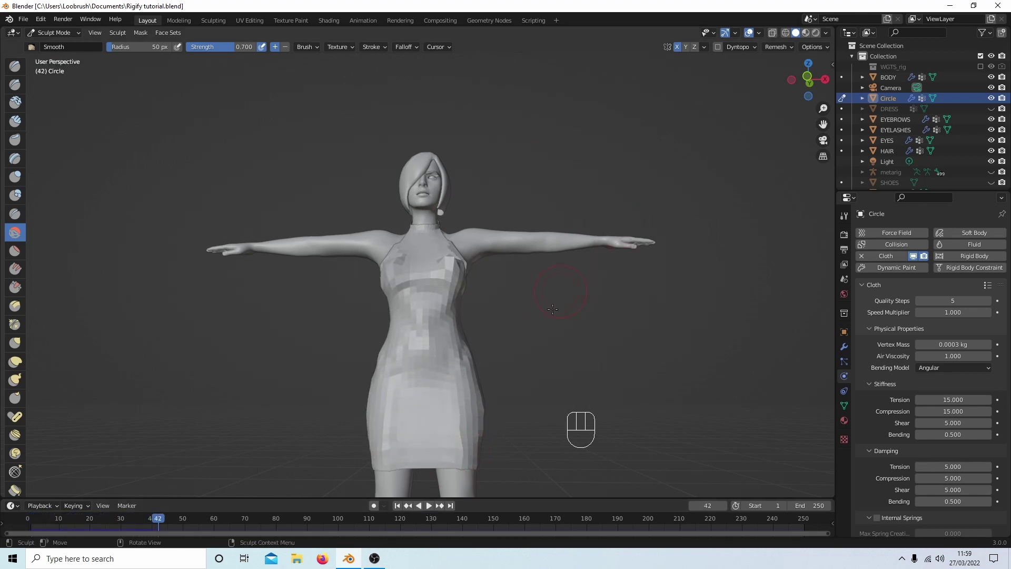
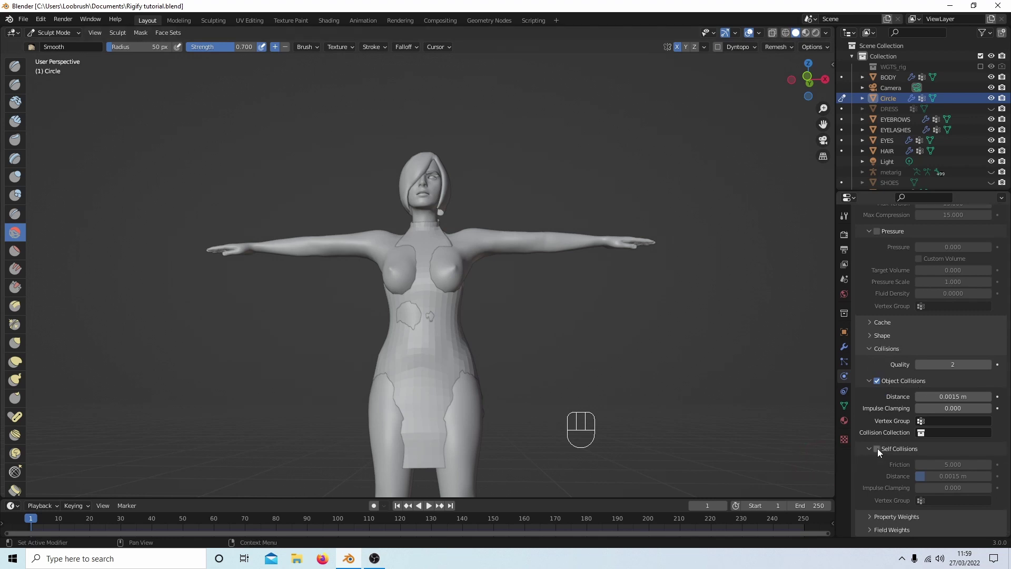
Adjust a cloth setting and replay the simulation, pausing around frame 32
click(879, 451)
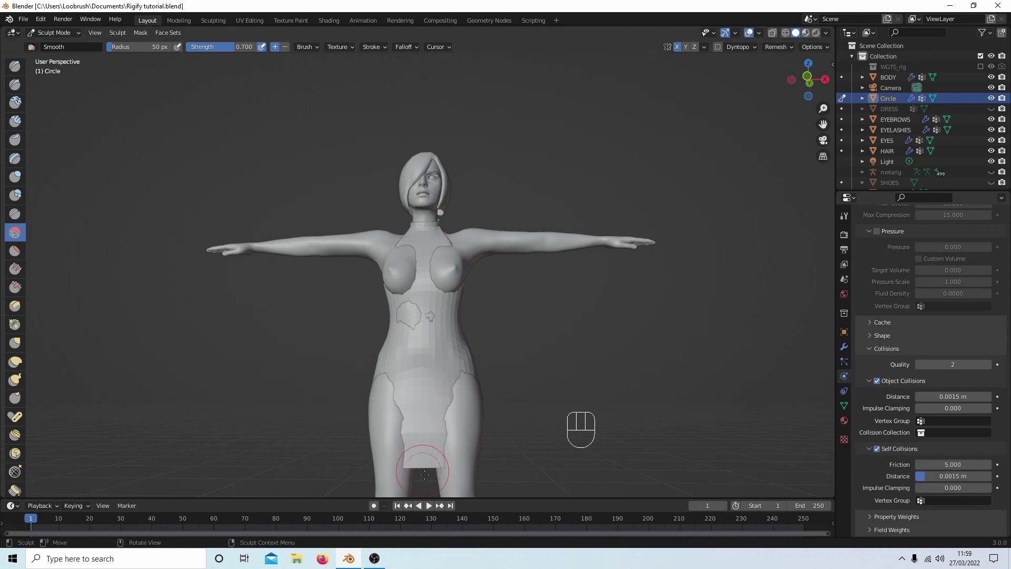
click(434, 512)
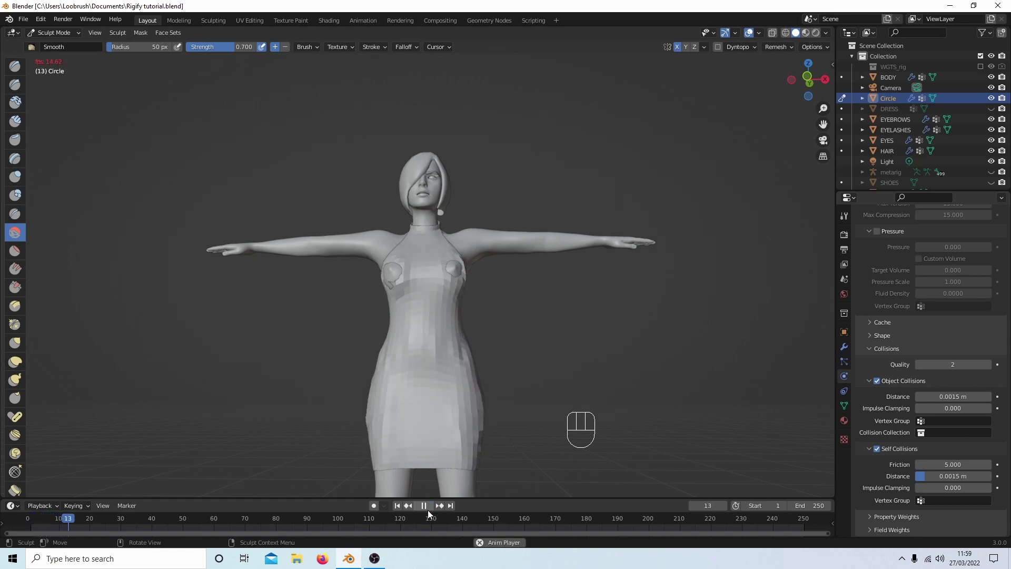
click(428, 516)
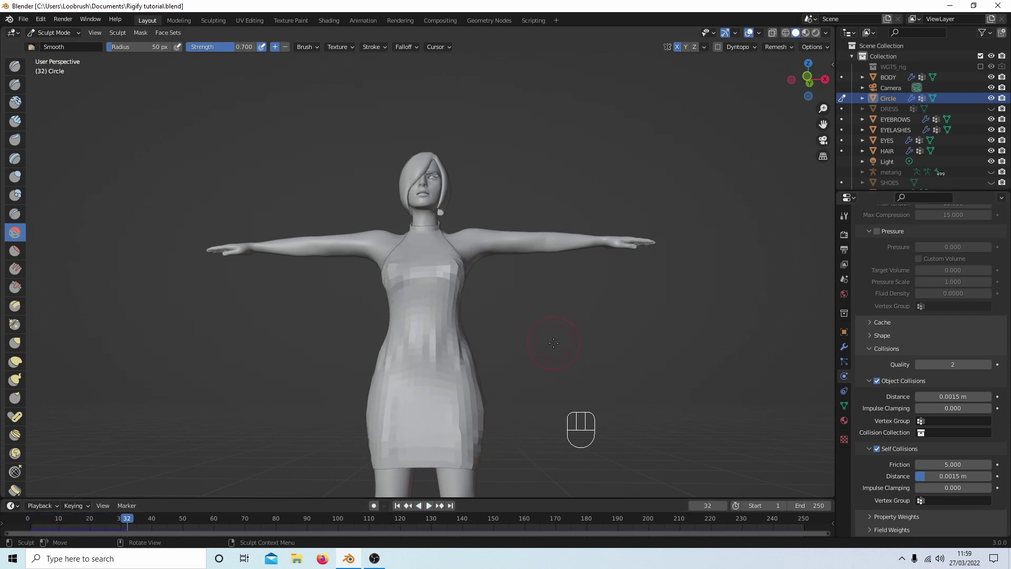
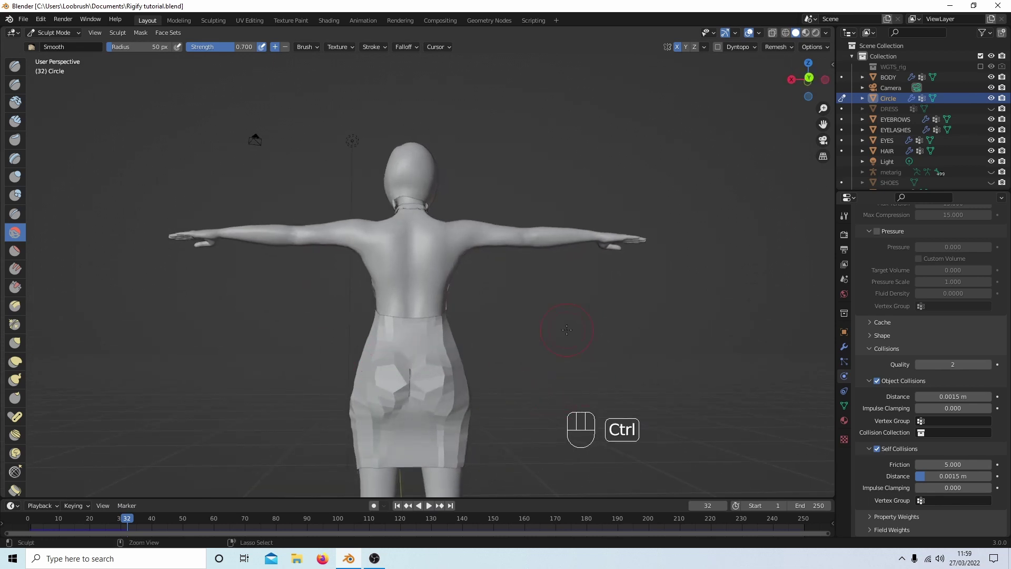
View the figure from behind, stop playback at frame 60 and apply the cloth modifier
key(ctrl+KP_1)
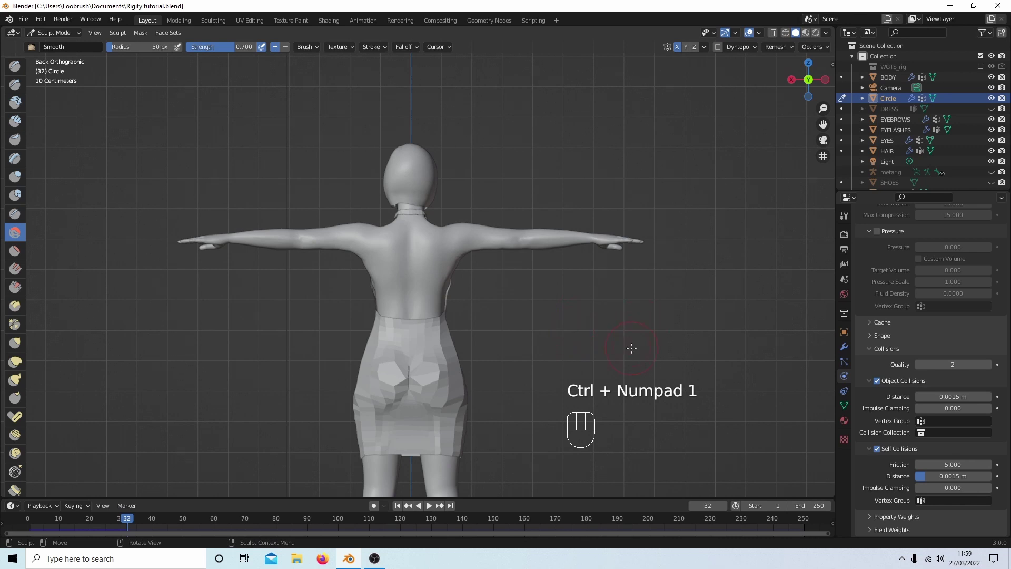
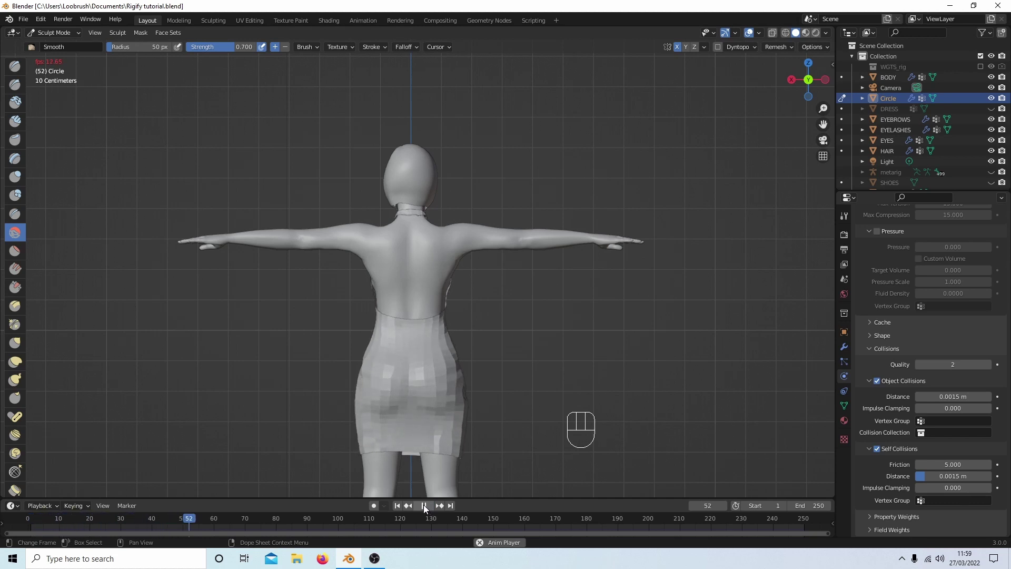
click(424, 511)
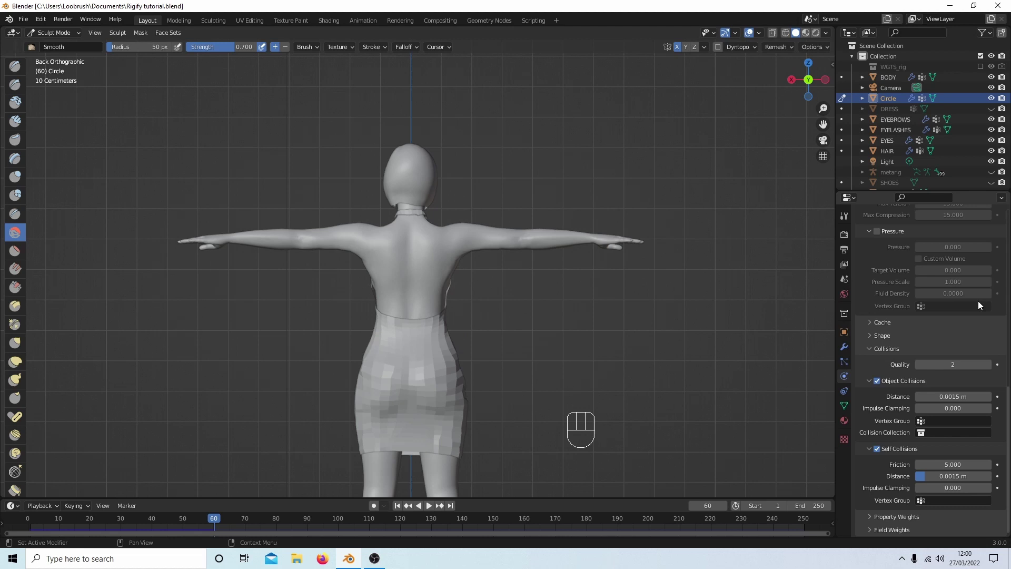
click(845, 350)
drag(981, 251, 932, 269)
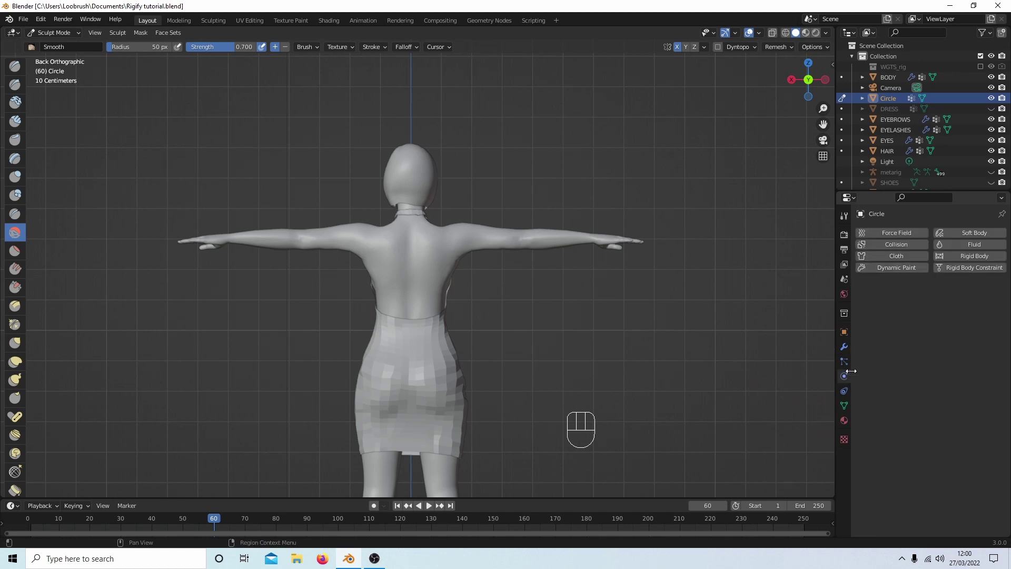
Add cloth physics again, rewind to frame 1, play the simulation and pause it
click(900, 261)
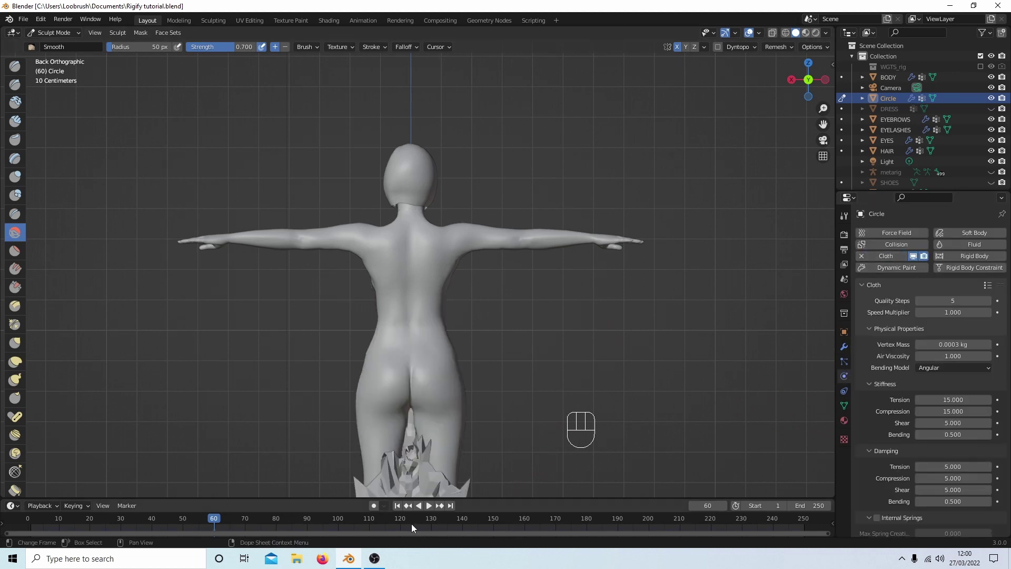
click(396, 511)
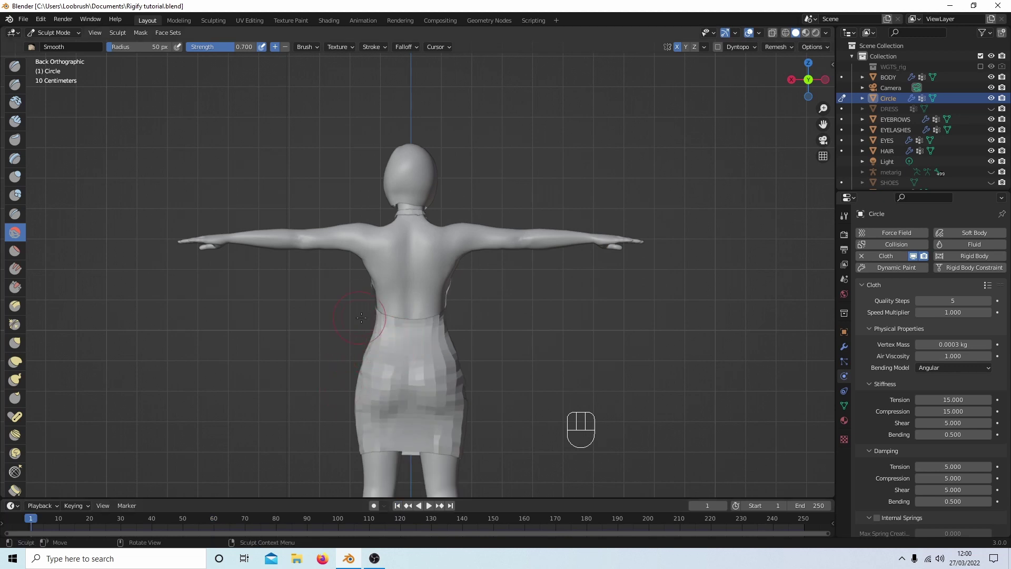
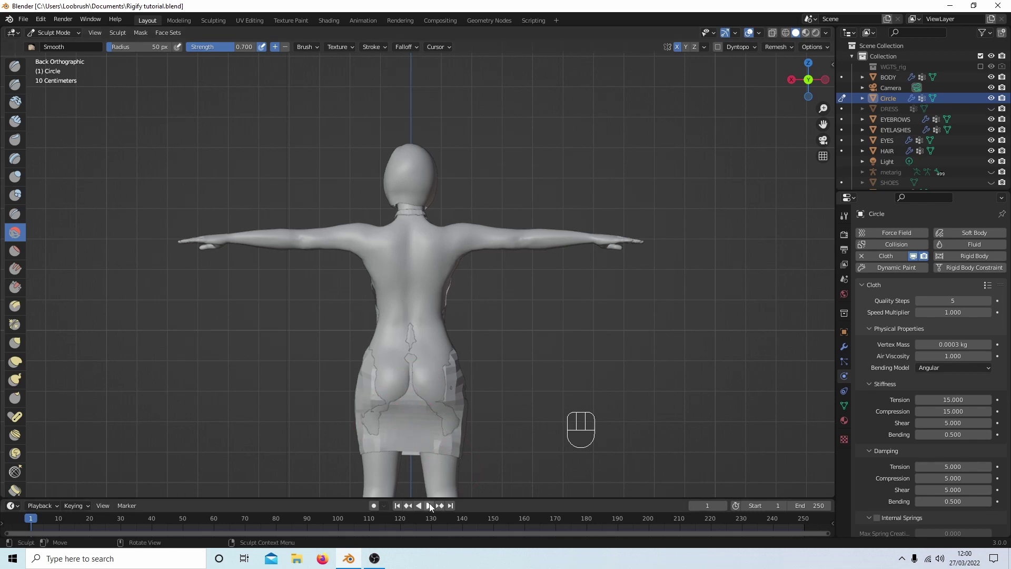
click(435, 507)
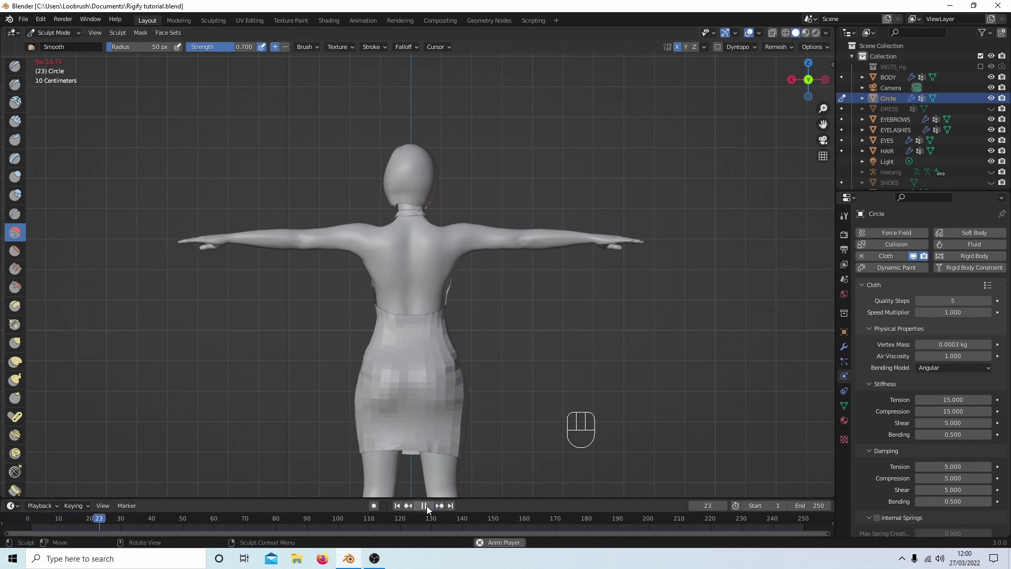
click(429, 510)
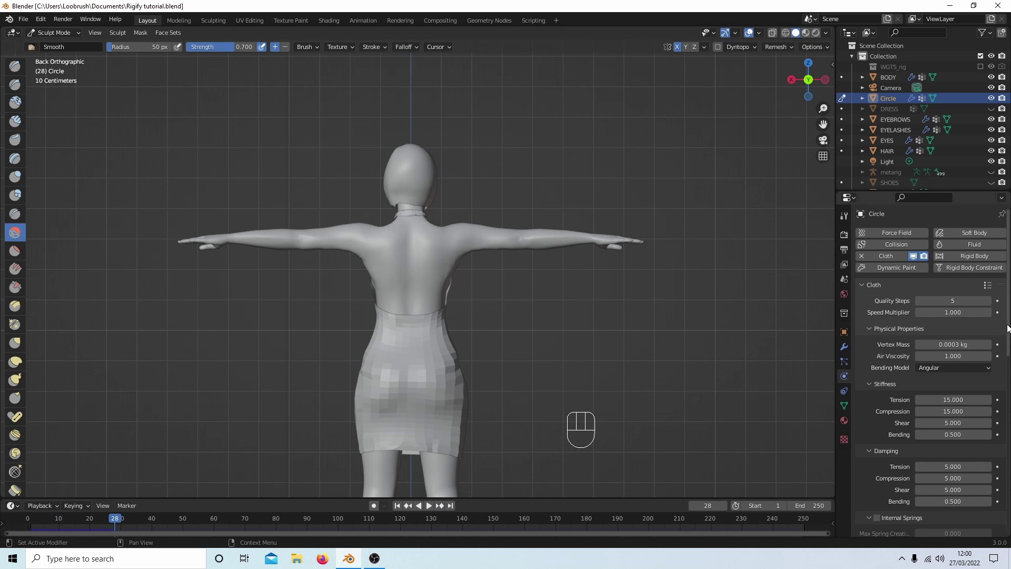
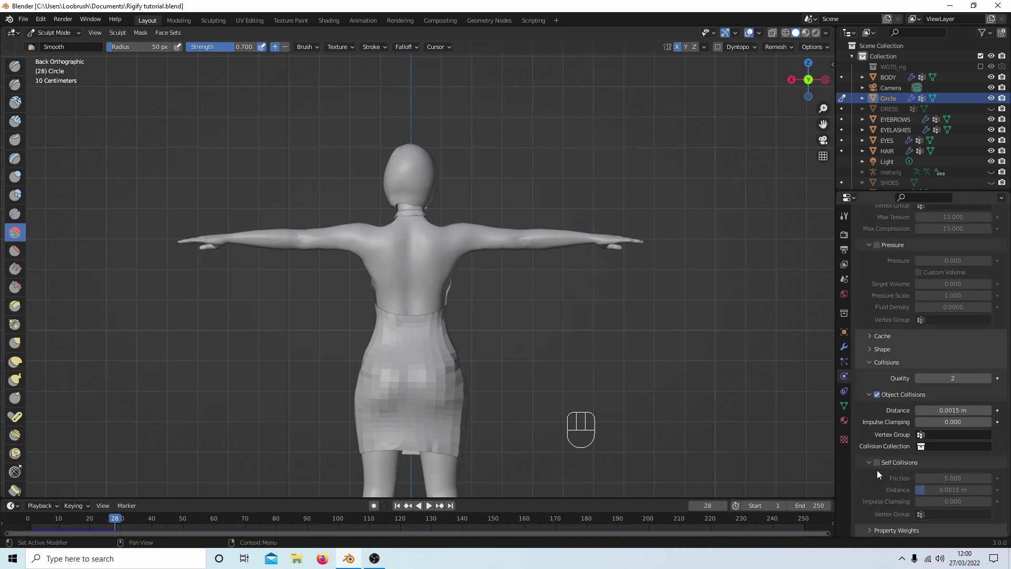
Check the Collision settings, return to frame 1 and replay the simulation
click(884, 468)
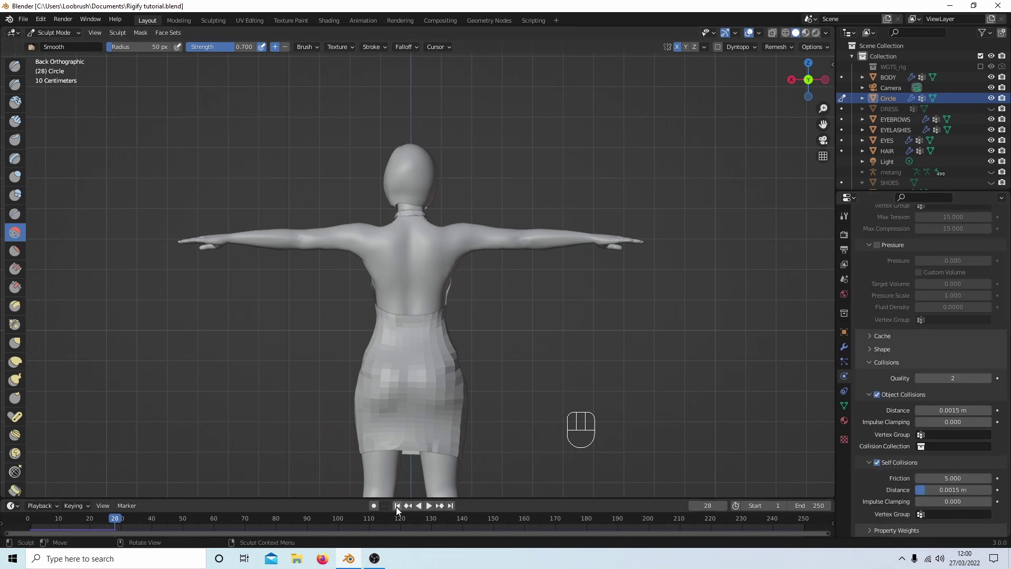
click(400, 510)
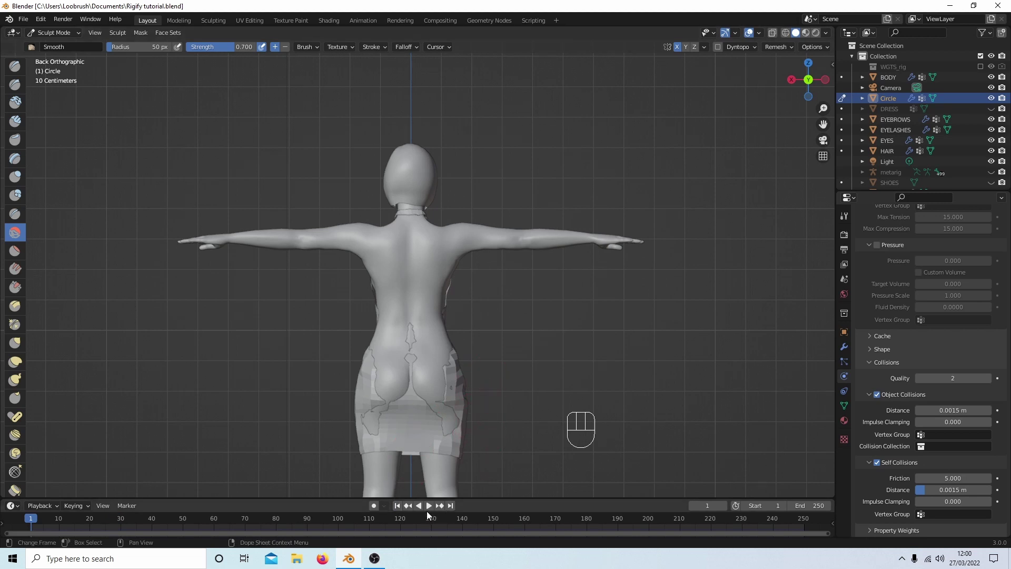
click(429, 510)
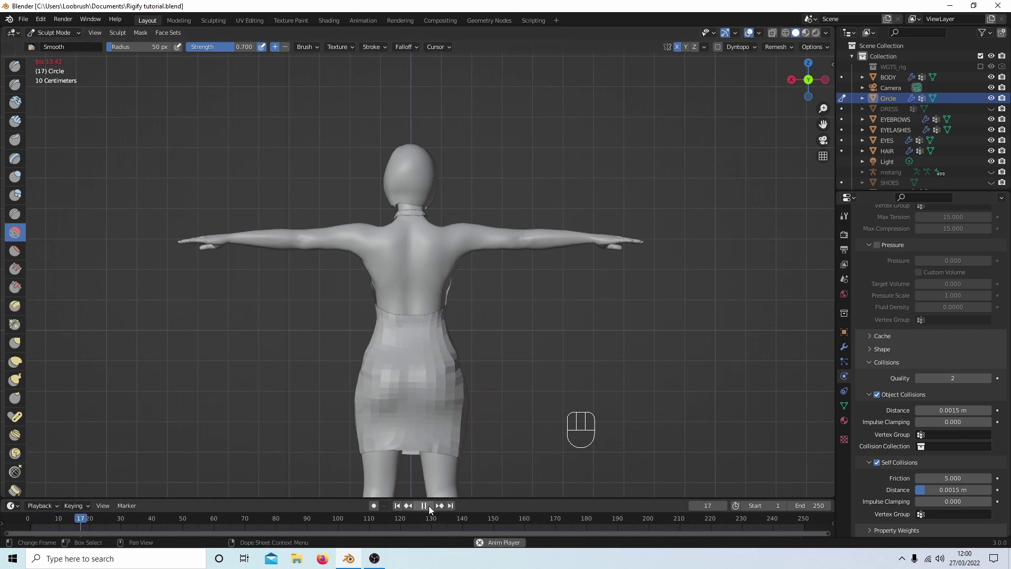
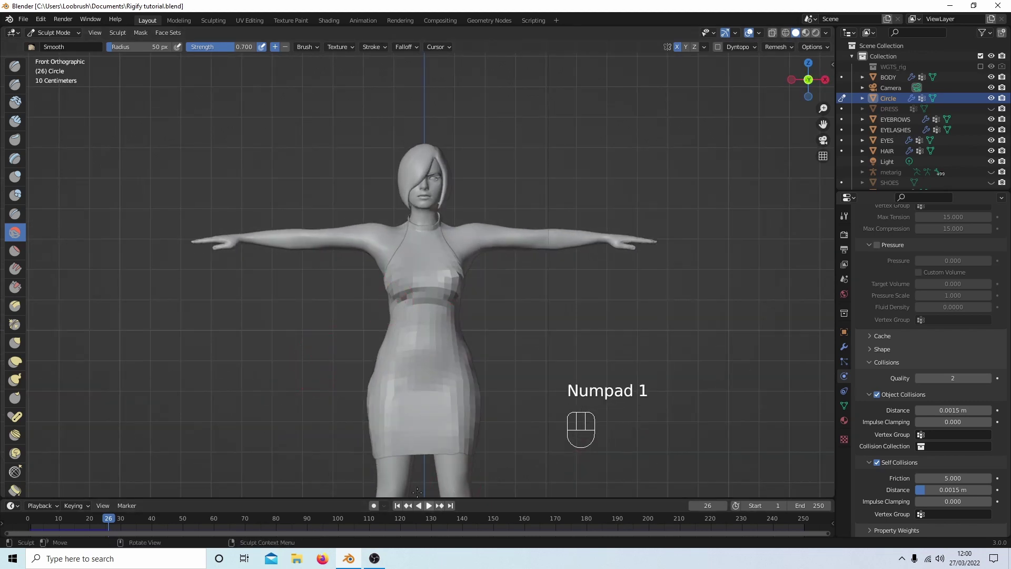
Jump the timeline back to the first frame
click(397, 511)
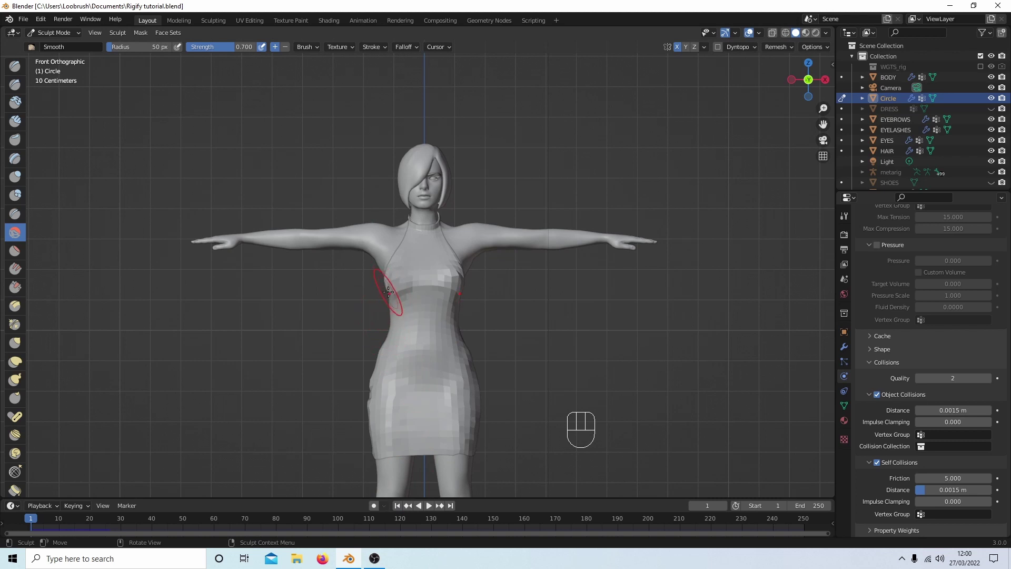
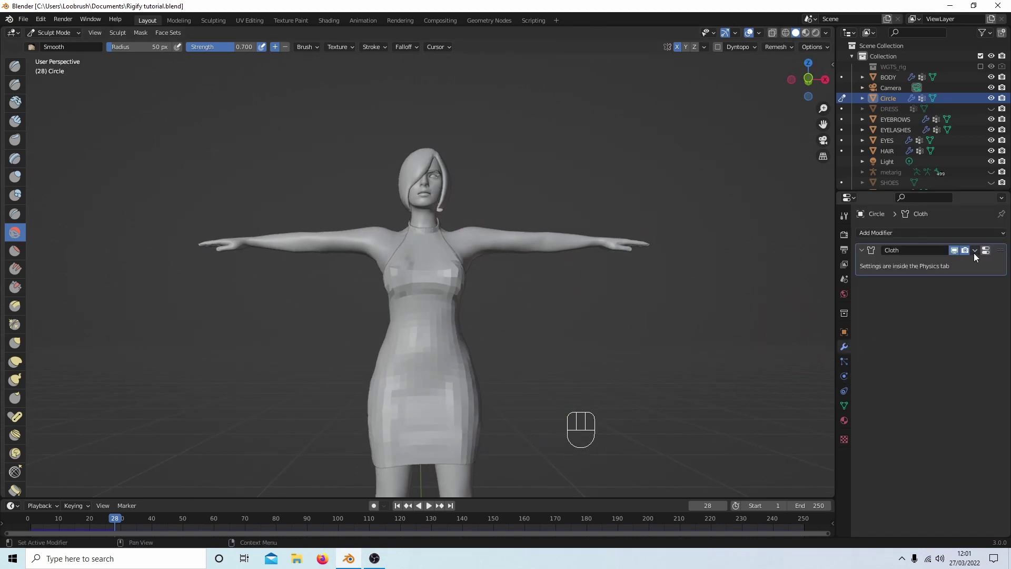
From frame 1 play the cloth simulation to about frame 77, then check the dress from the side
click(845, 382)
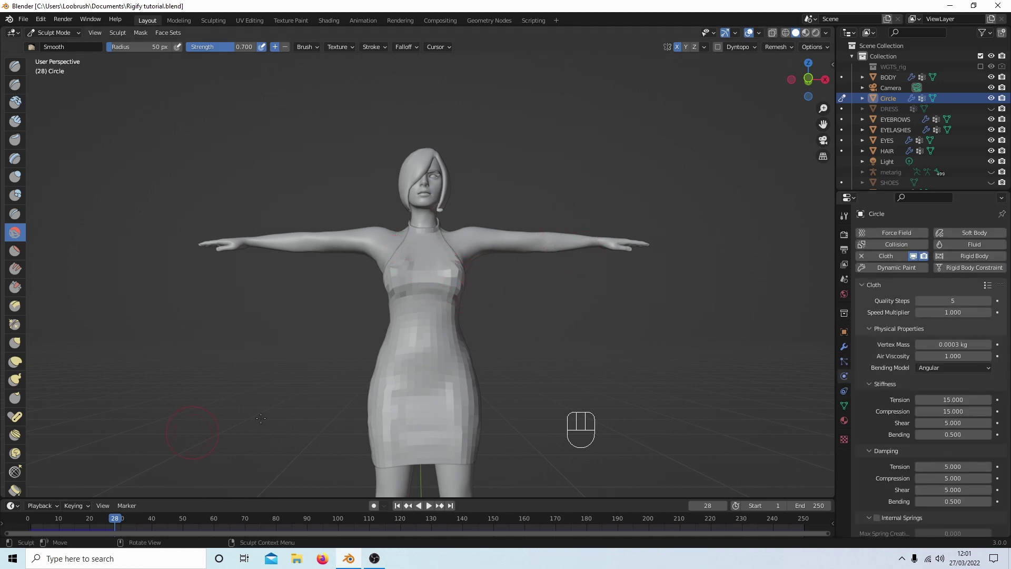
click(400, 507)
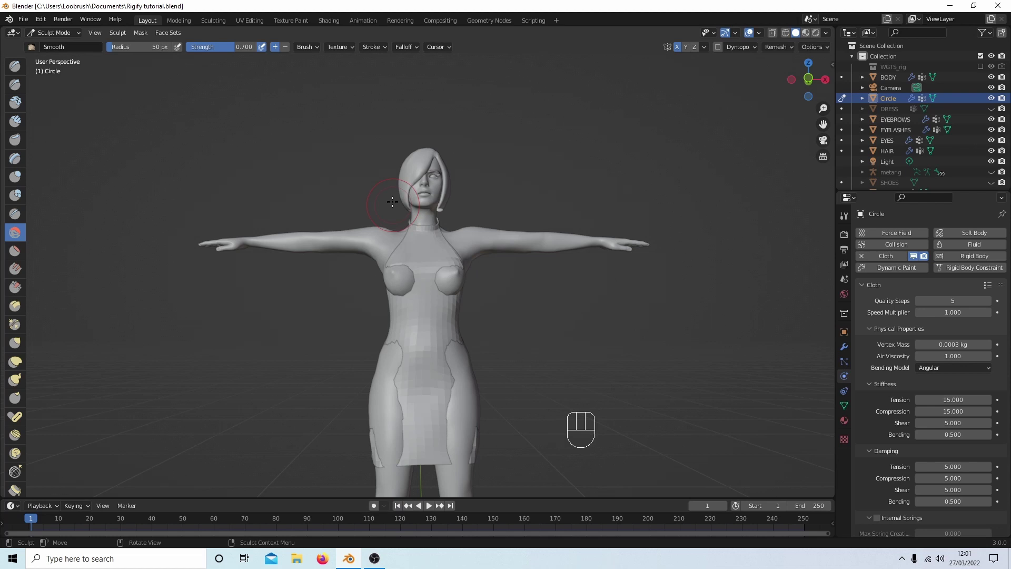
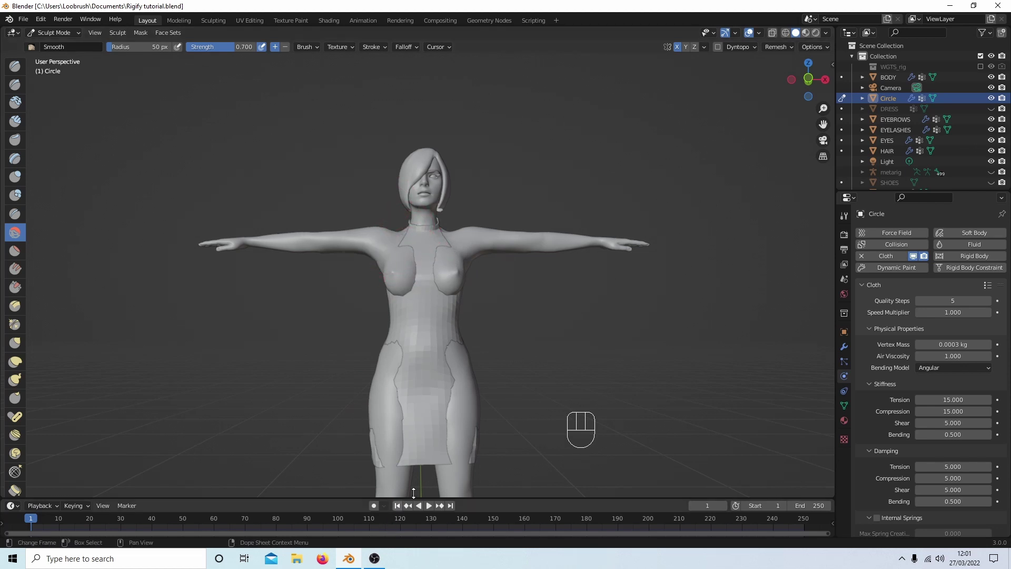
click(430, 511)
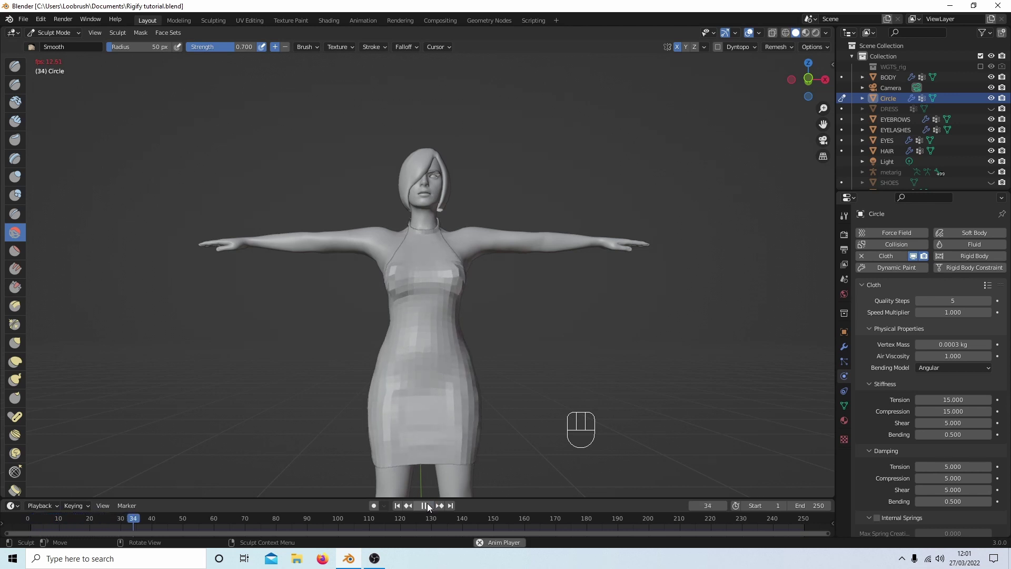
click(428, 509)
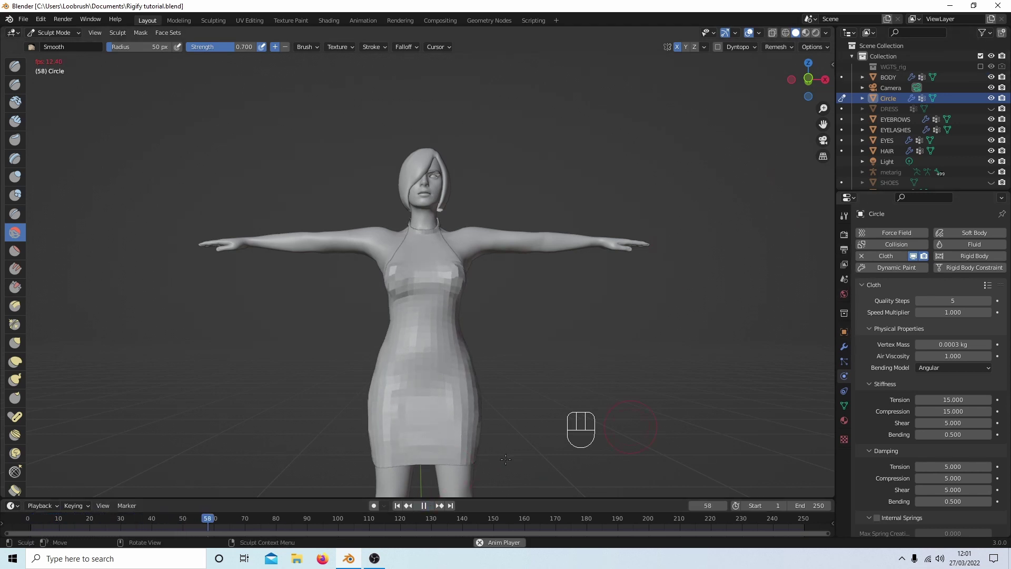
click(423, 514)
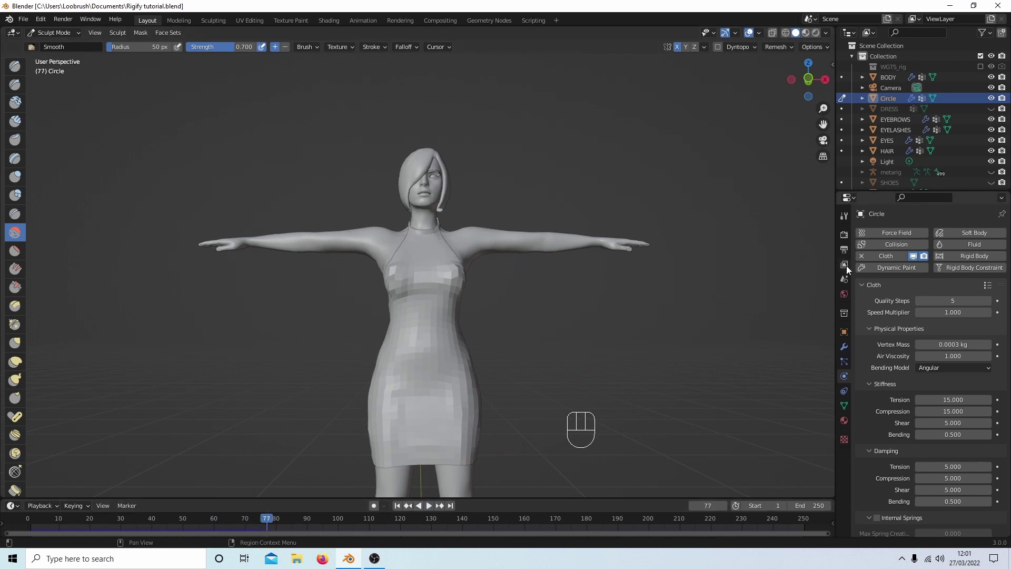
click(849, 349)
drag(974, 255, 929, 263)
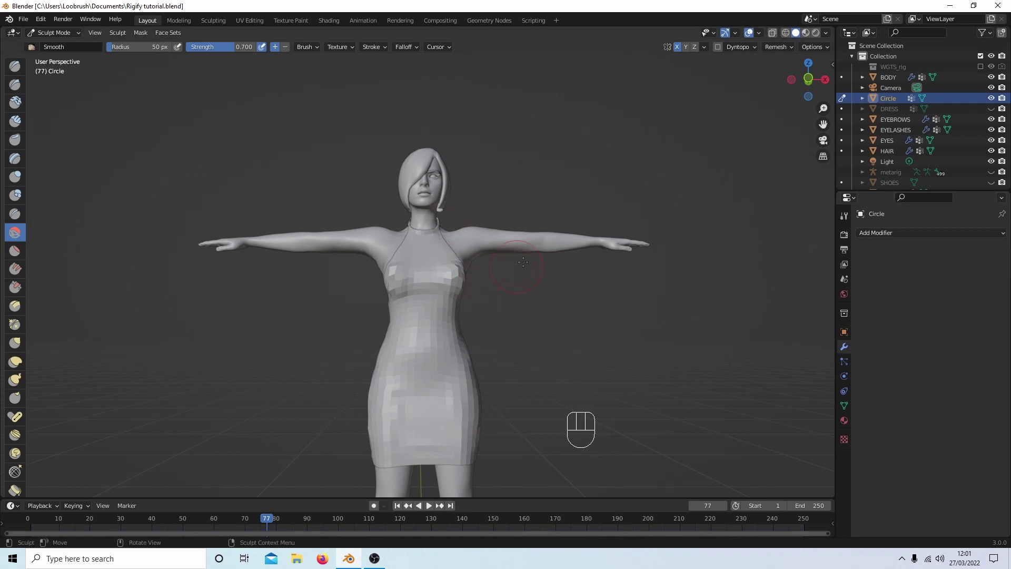
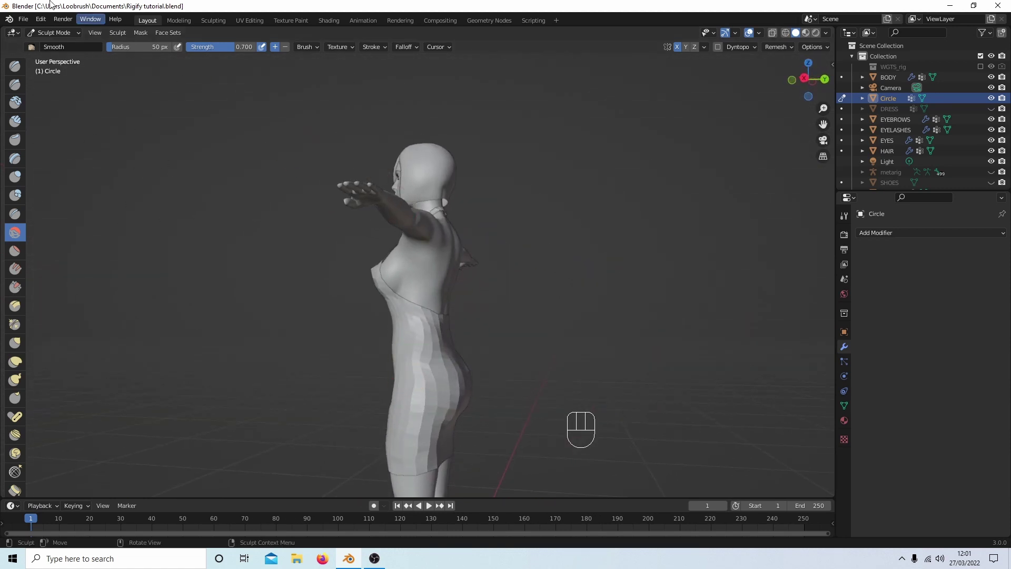
Return the dress to Object Mode and zoom in on its neckline
key(Tab)
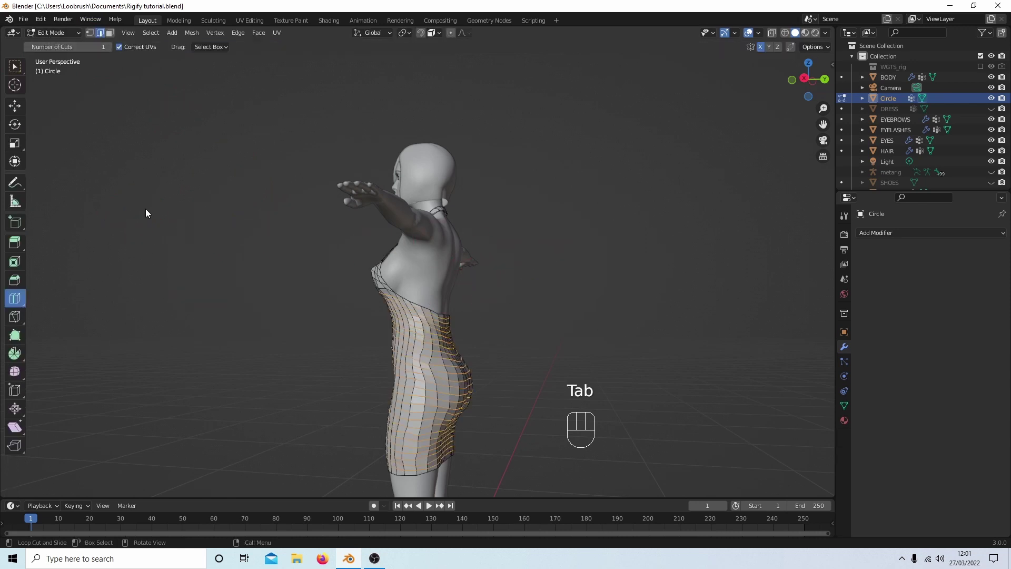
key(Tab)
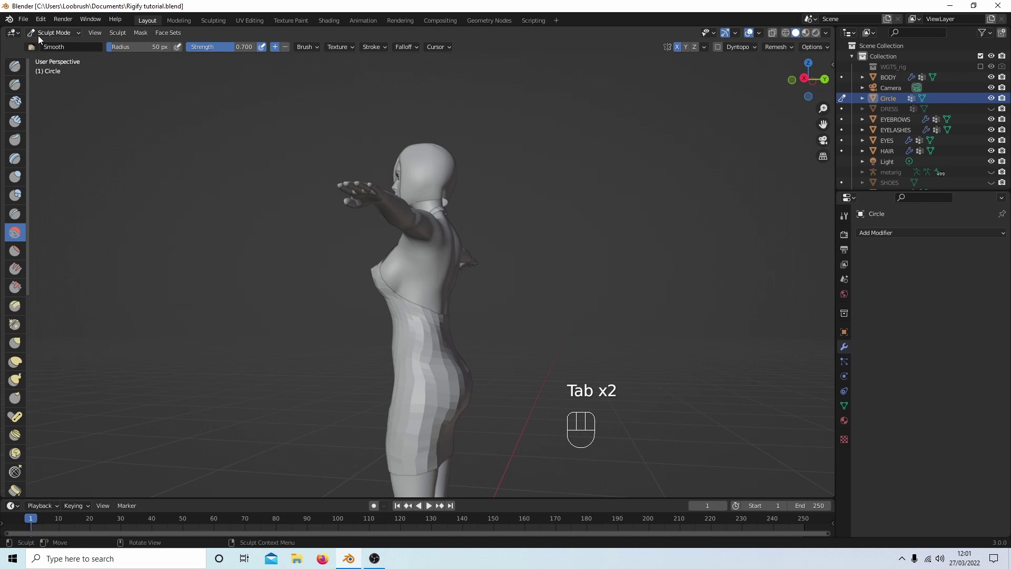
drag(58, 36, 52, 49)
click(500, 247)
drag(501, 252, 597, 282)
drag(608, 212, 656, 185)
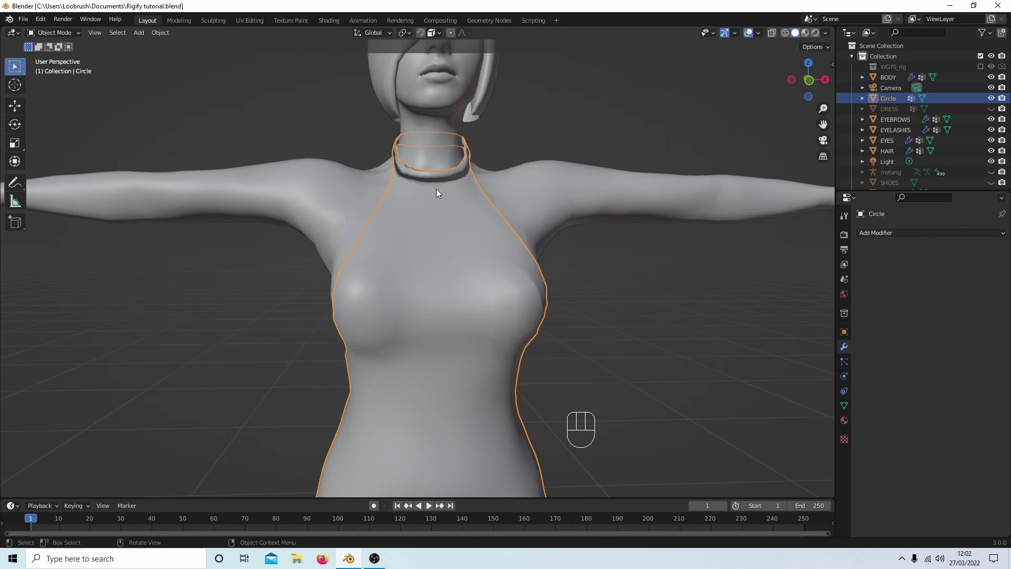
Switch the viewport to Material Preview so the white dress shows over the textured skin
drag(463, 179, 463, 180)
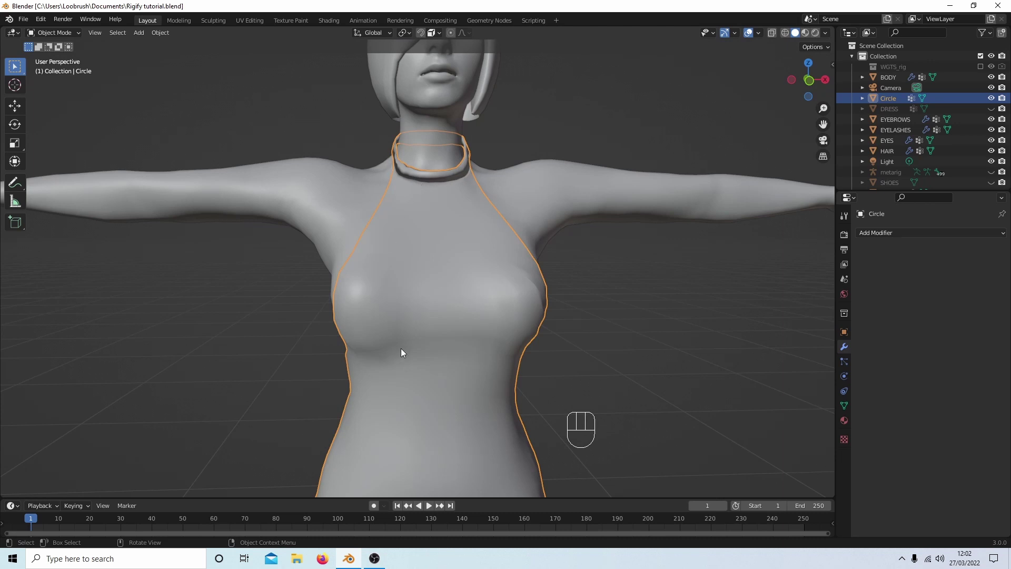
drag(422, 312, 427, 282)
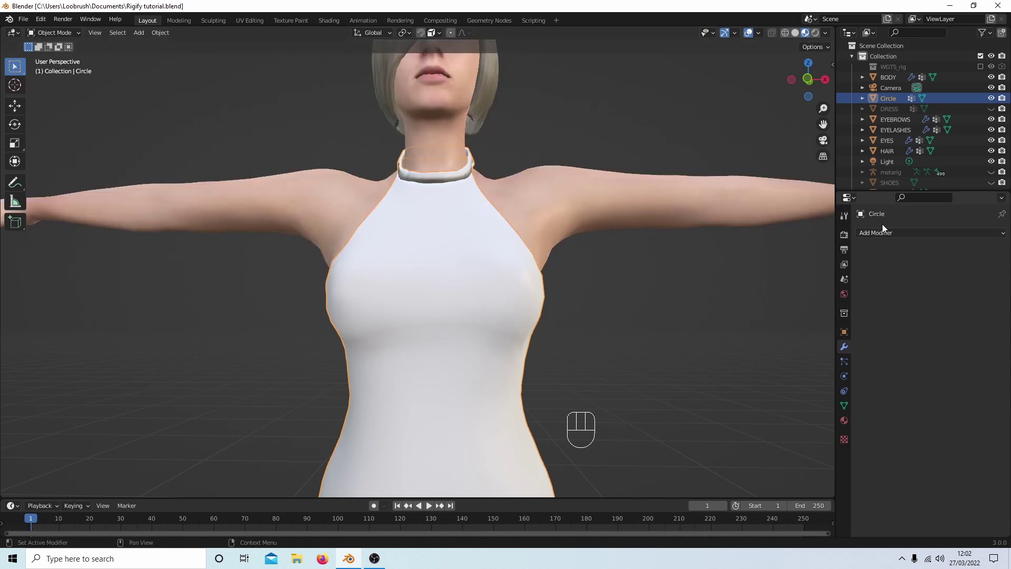
Create a new material on the dress and bring up its Base Color picker
click(843, 431)
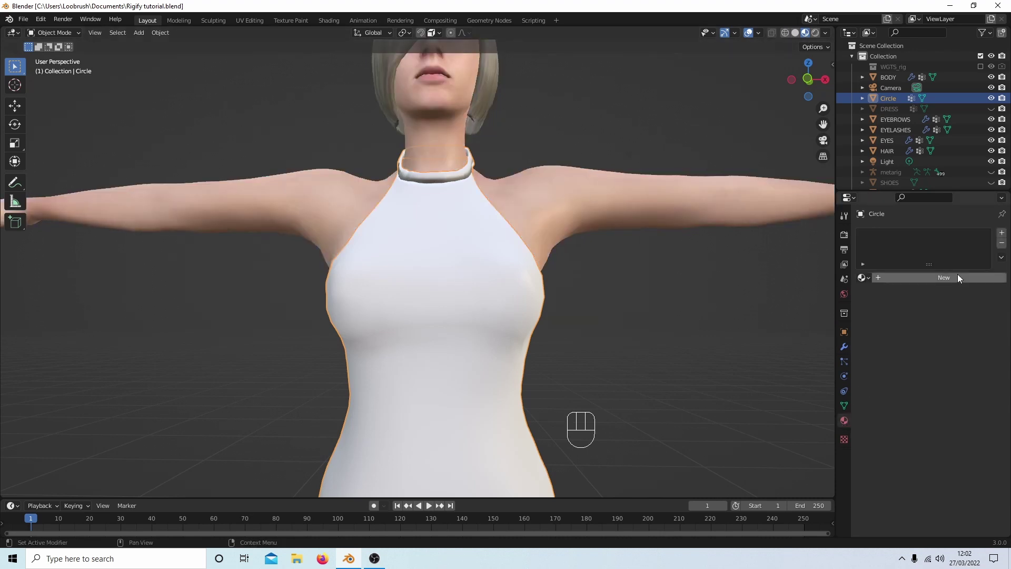
drag(959, 284, 940, 277)
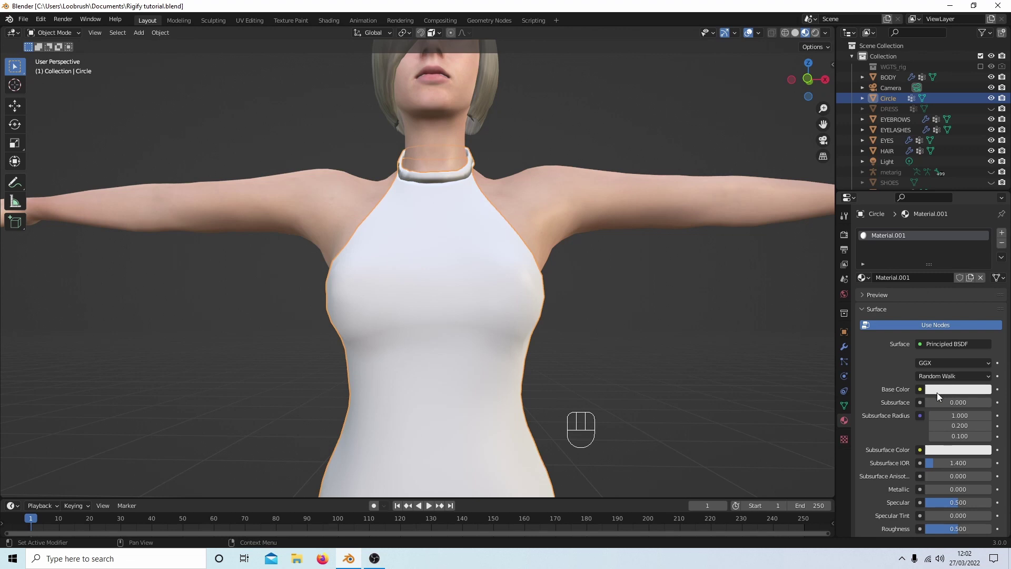
click(943, 395)
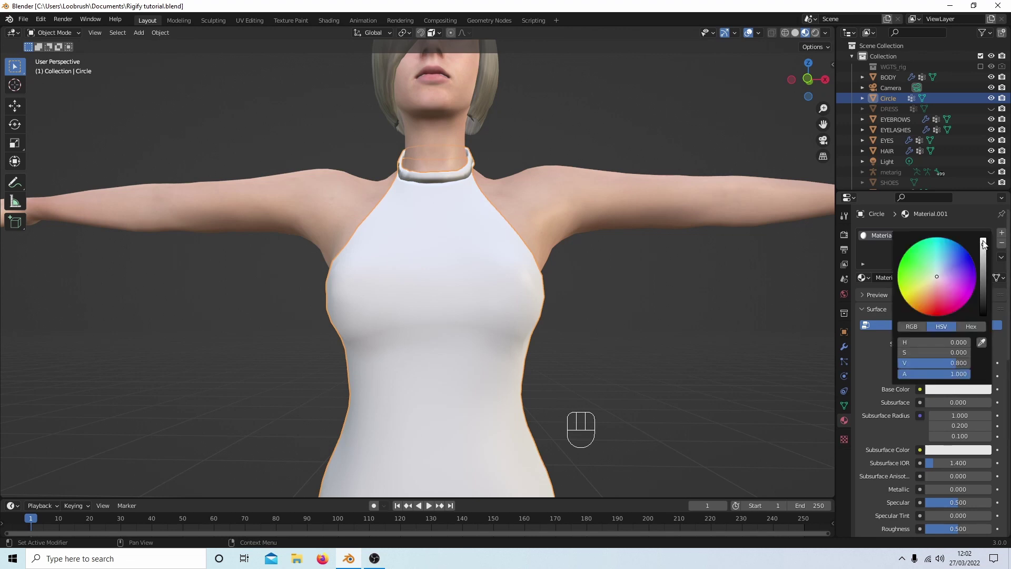